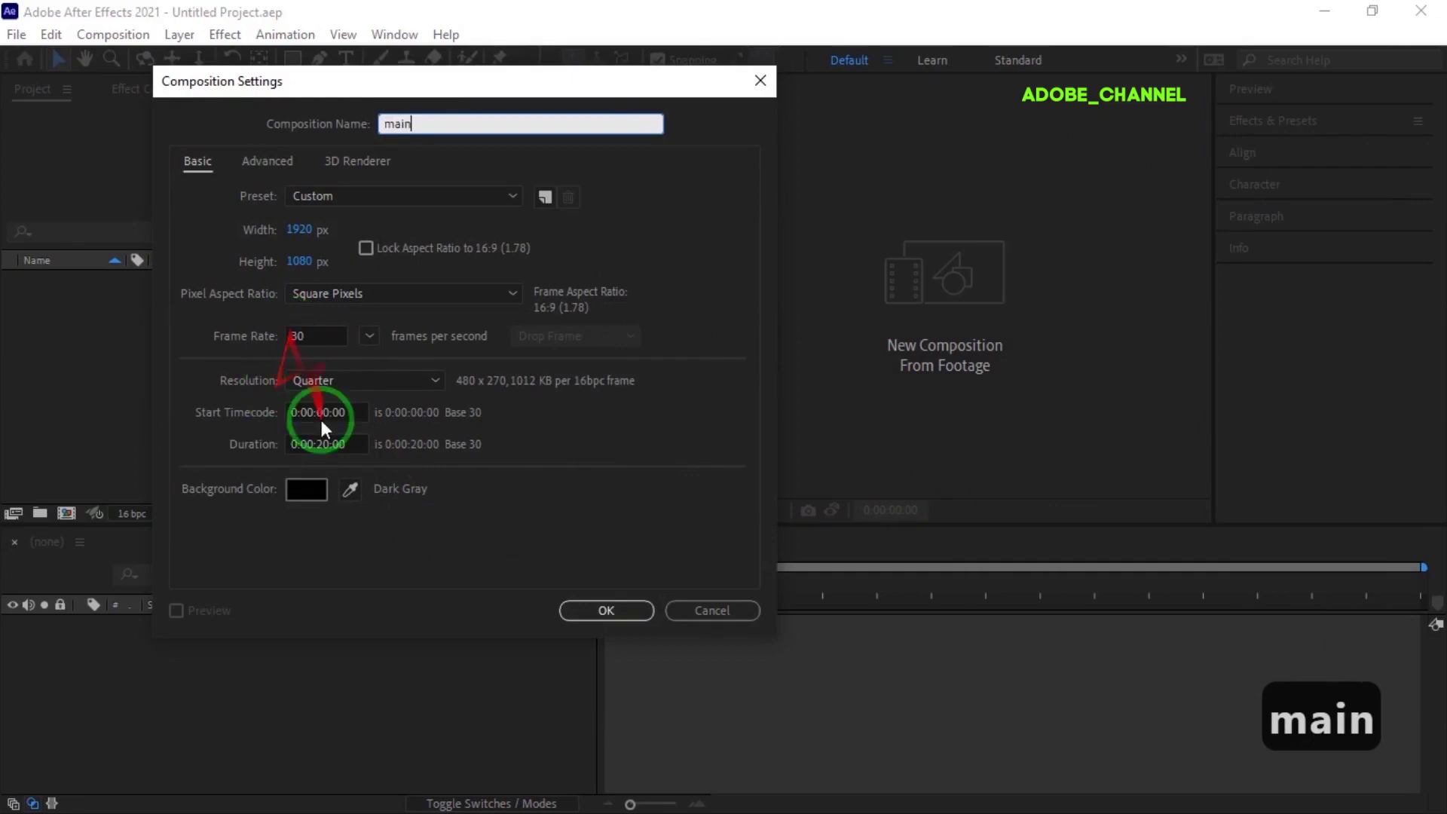
Create composition main and add a dark blue solid layer named line1
{"action": "left_click", "coordinate": [596, 622]}
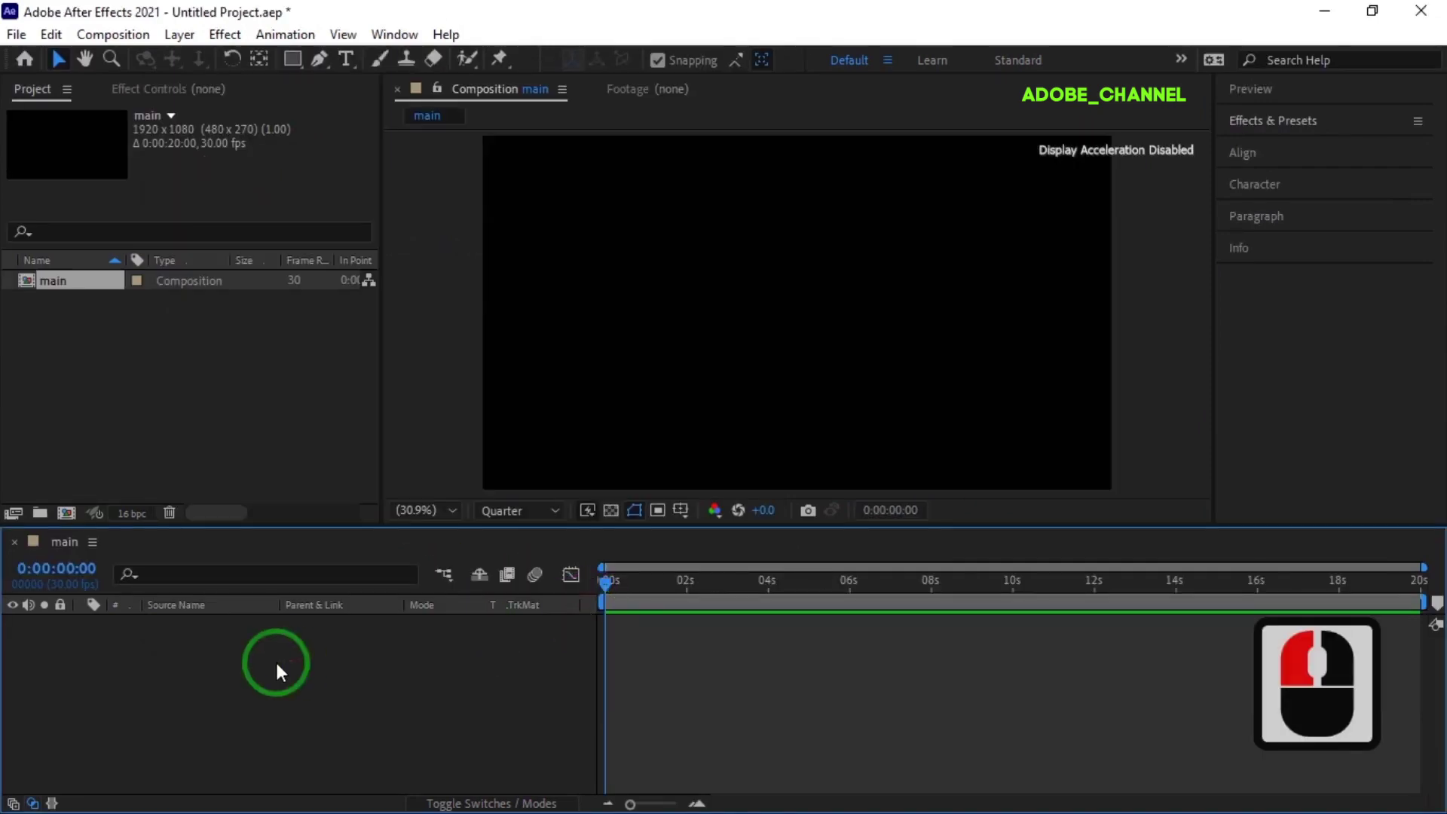
{"action": "right_click", "coordinate": [284, 674]}
{"action": "left_click", "coordinate": [591, 471]}
{"action": "type", "text": "line1"}
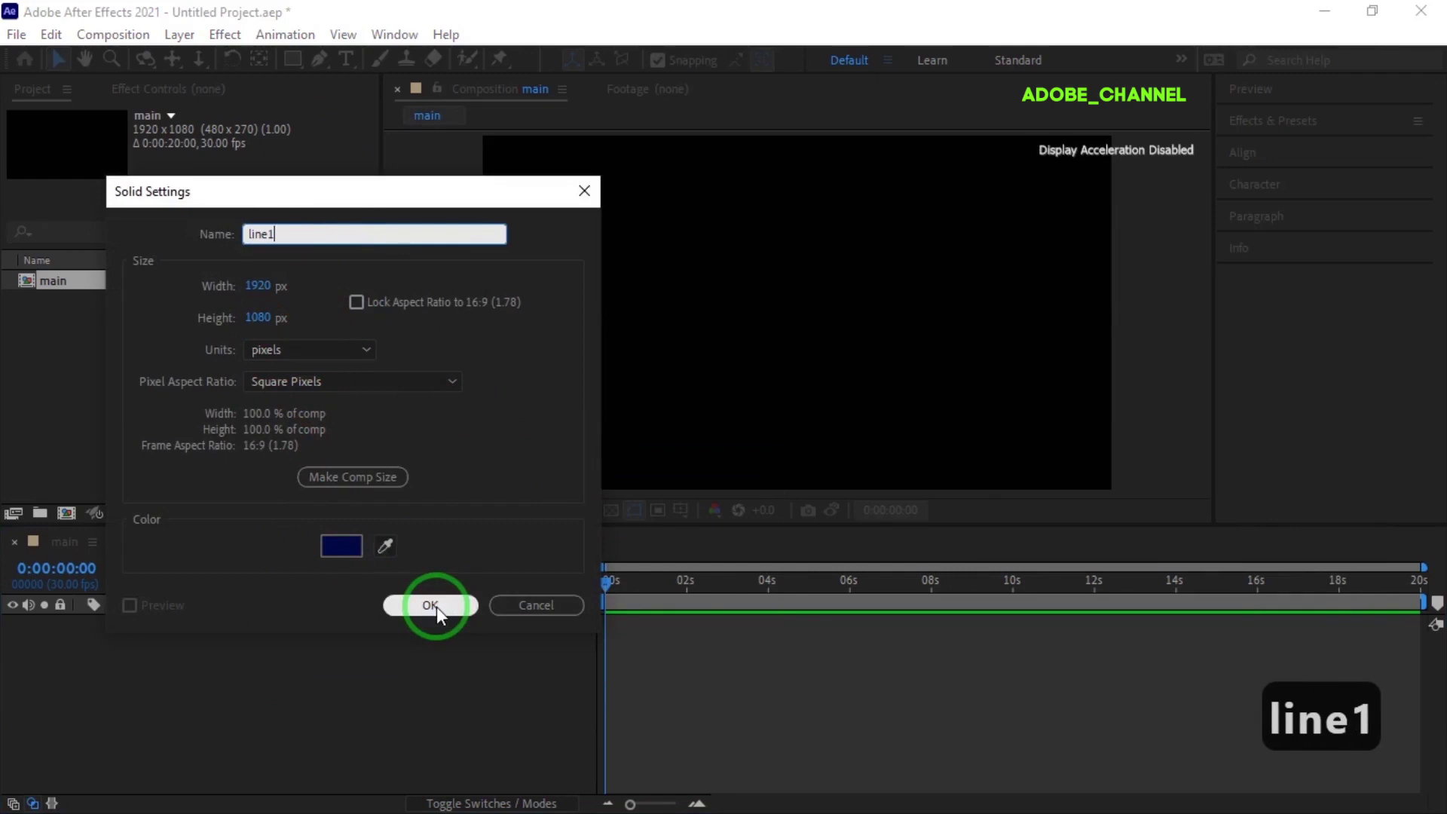
{"action": "left_click", "coordinate": [437, 616]}
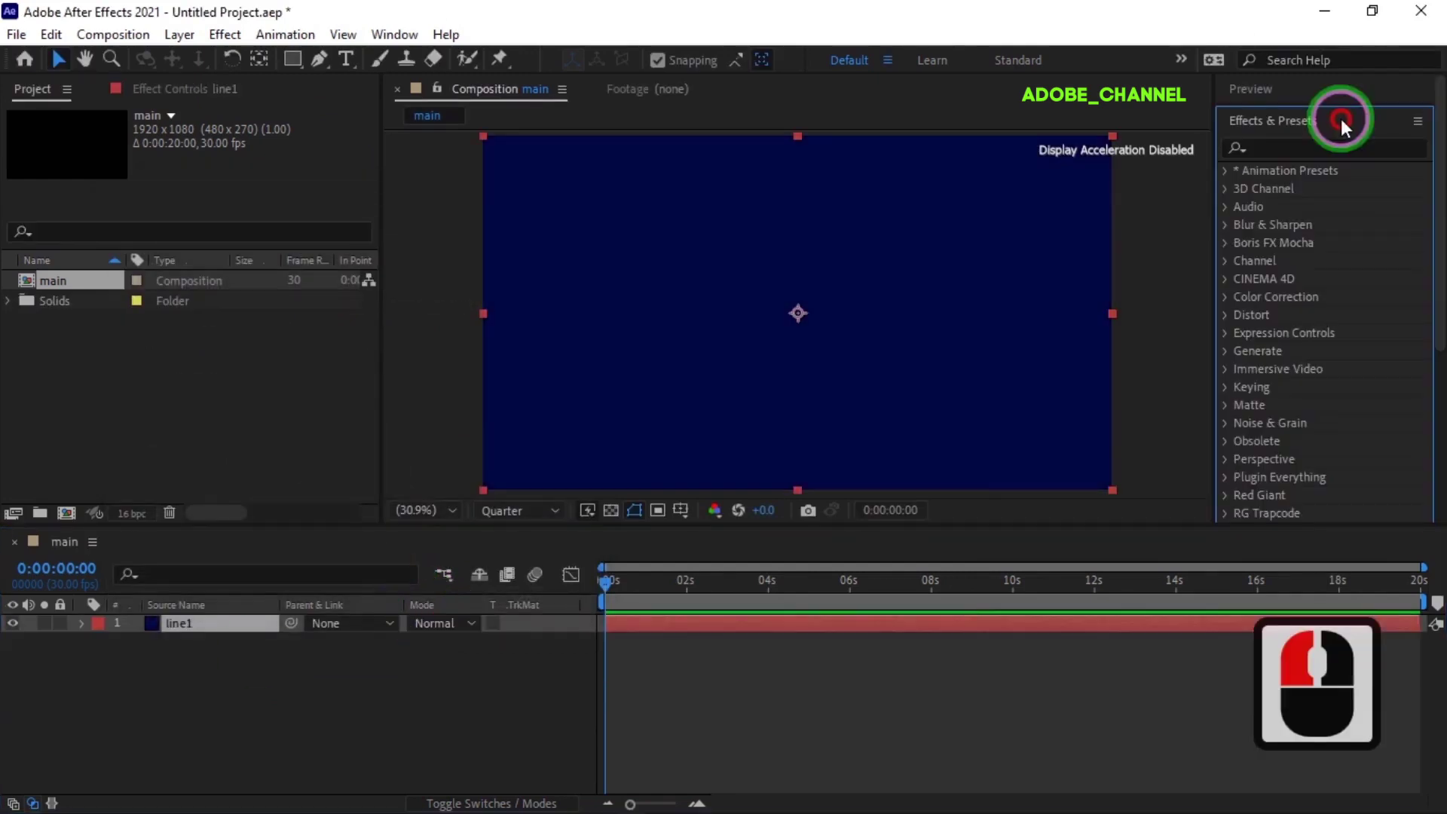
Search the Effects & Presets panel for 'cc part' to find CC Particle Systems II
{"action": "left_click", "coordinate": [1283, 158]}
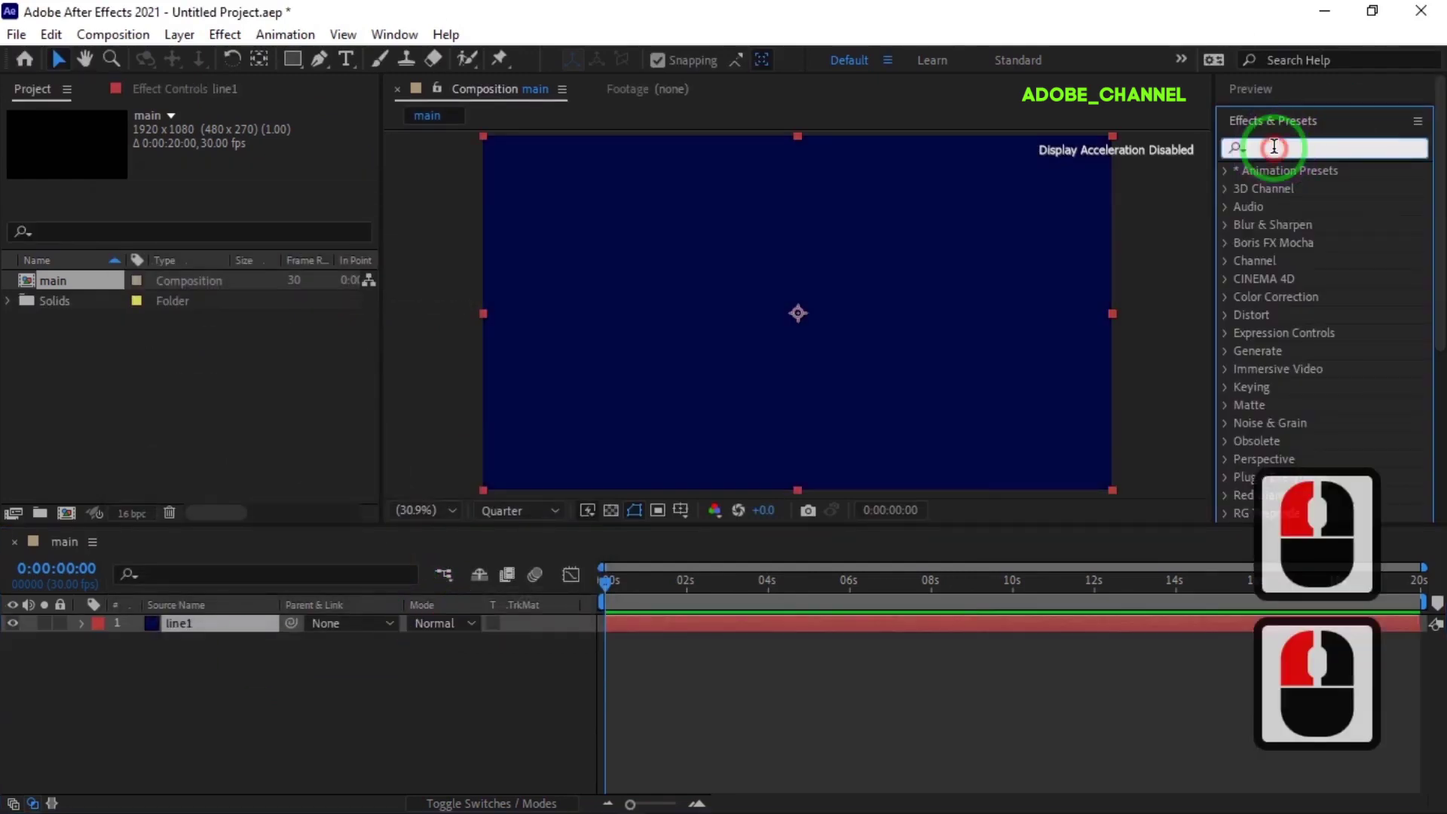
{"action": "type", "text": "cc"}
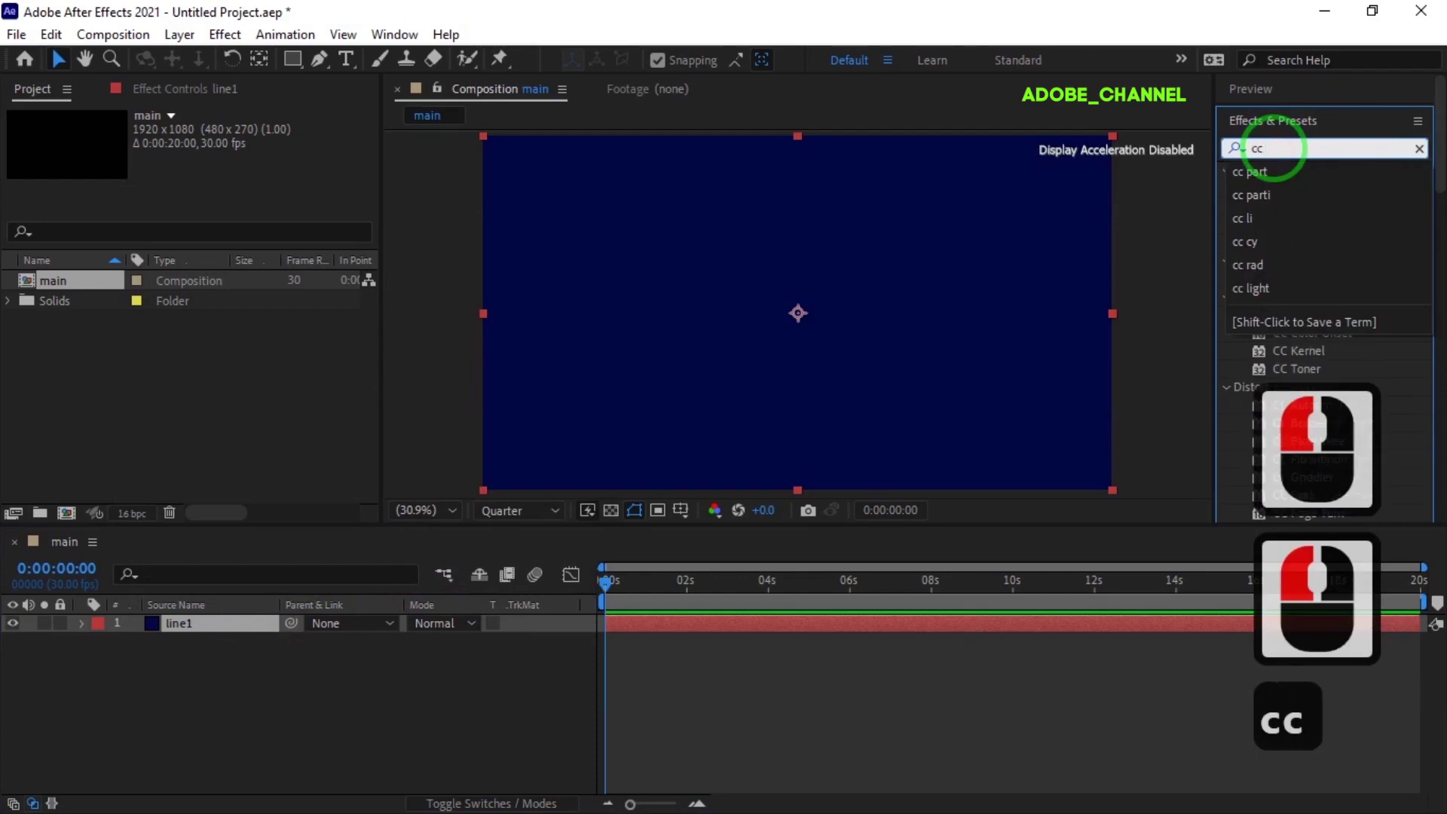
{"action": "type", "text": "art"}
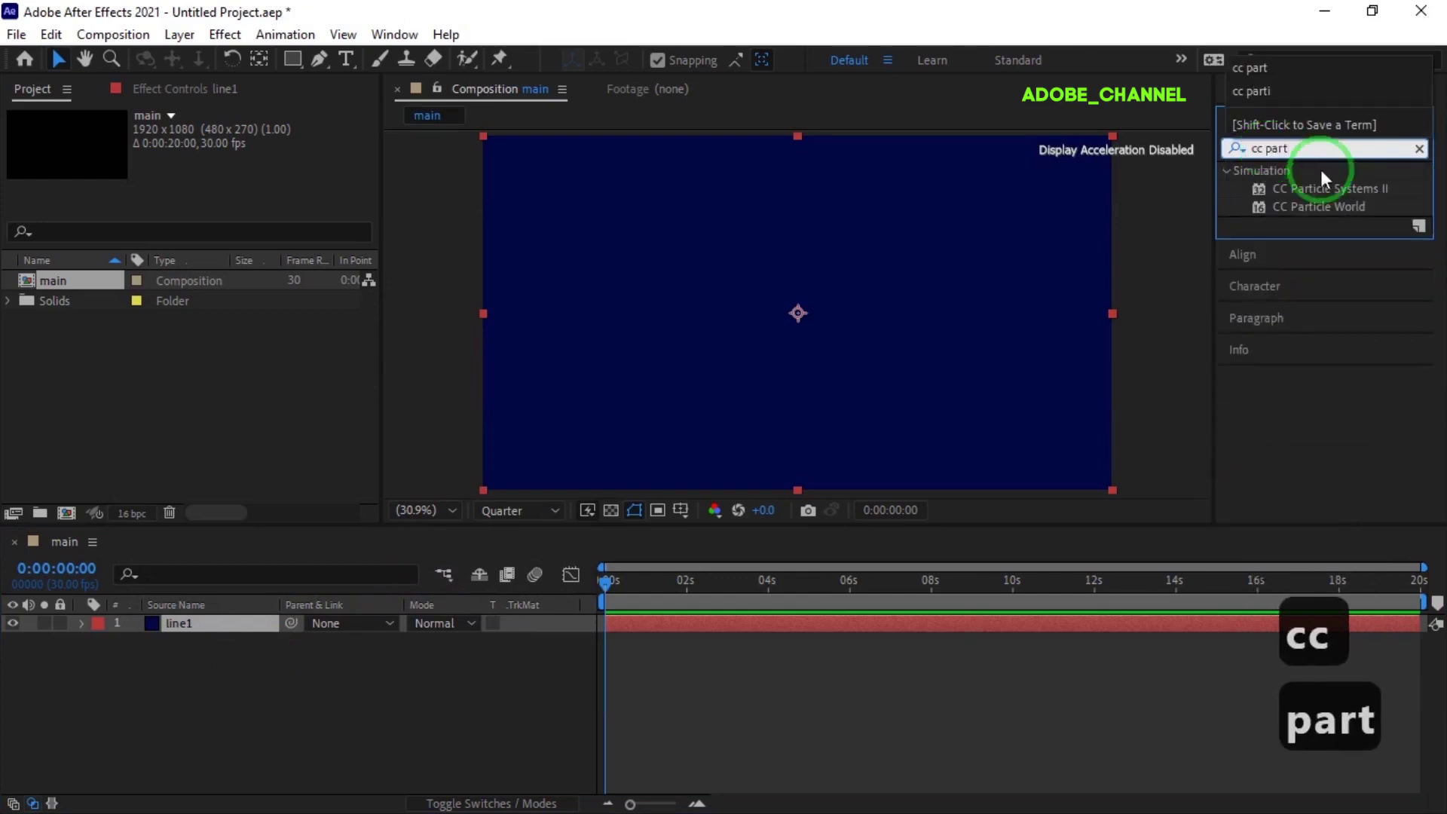
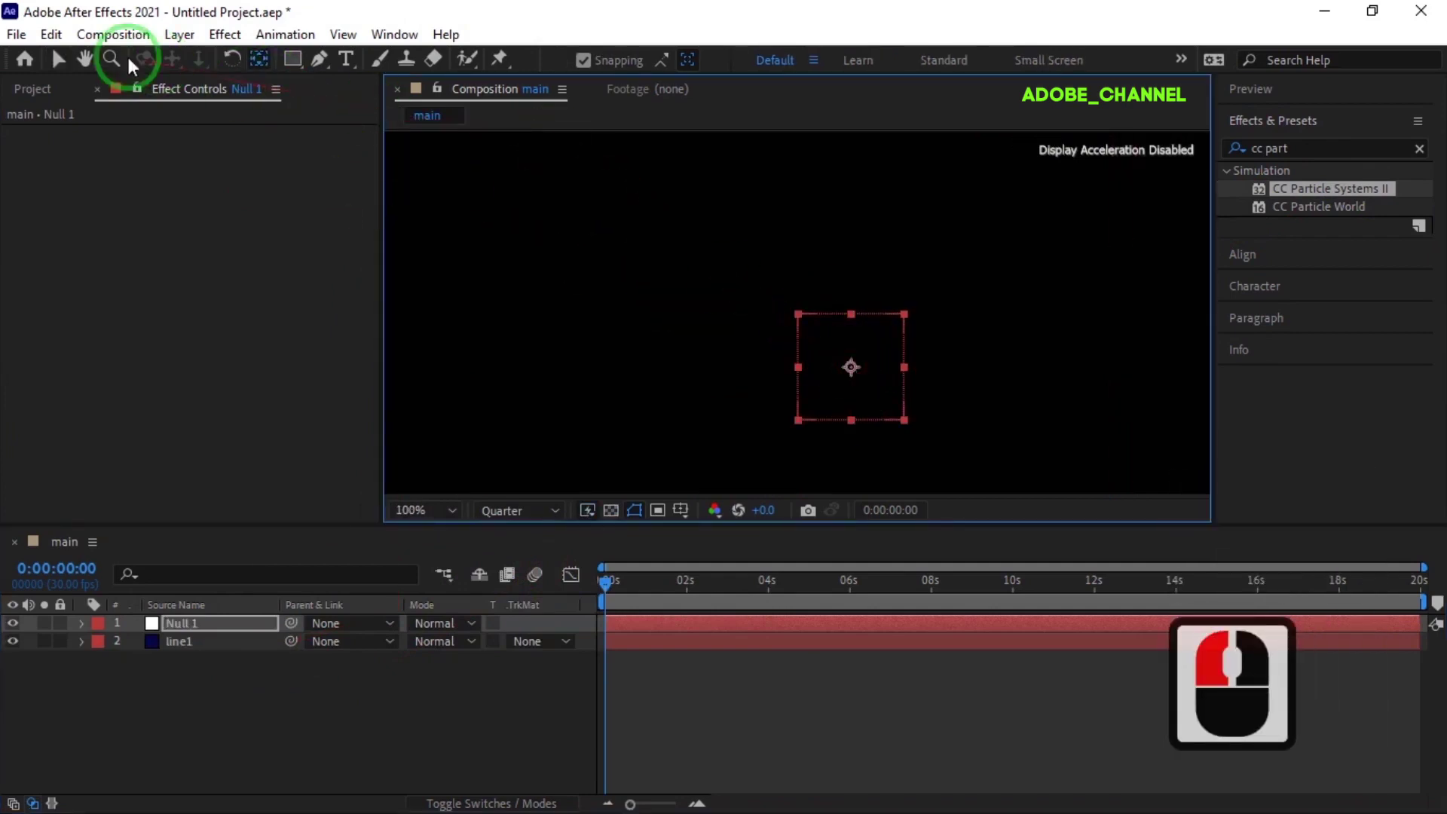
Fit the composition in the viewer and select line1 carrying CC Particle Systems II
{"action": "left_click", "coordinate": [69, 79]}
{"action": "left_click", "coordinate": [460, 511]}
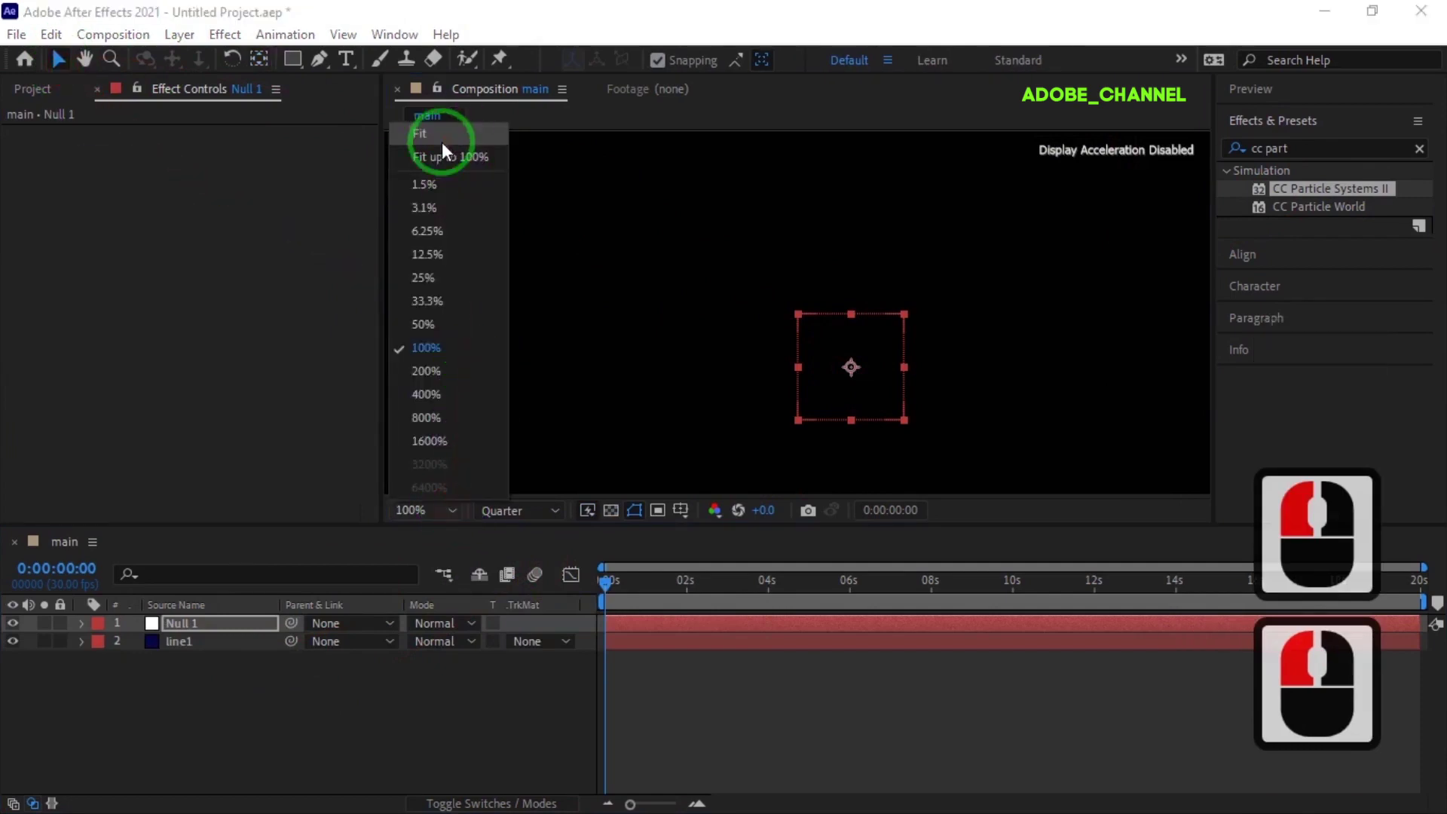
{"action": "left_click", "coordinate": [447, 186]}
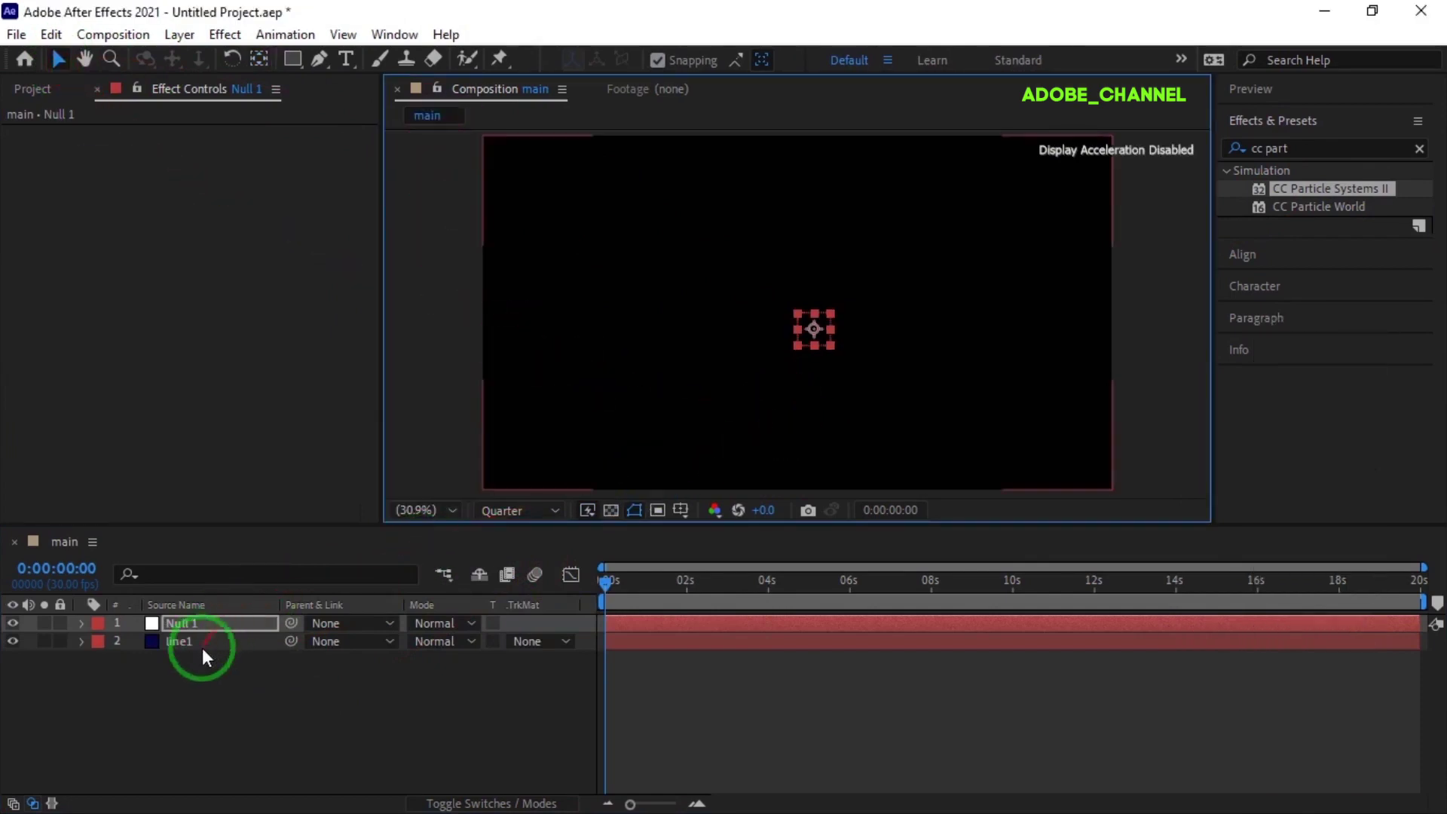
{"action": "left_click", "coordinate": [231, 543]}
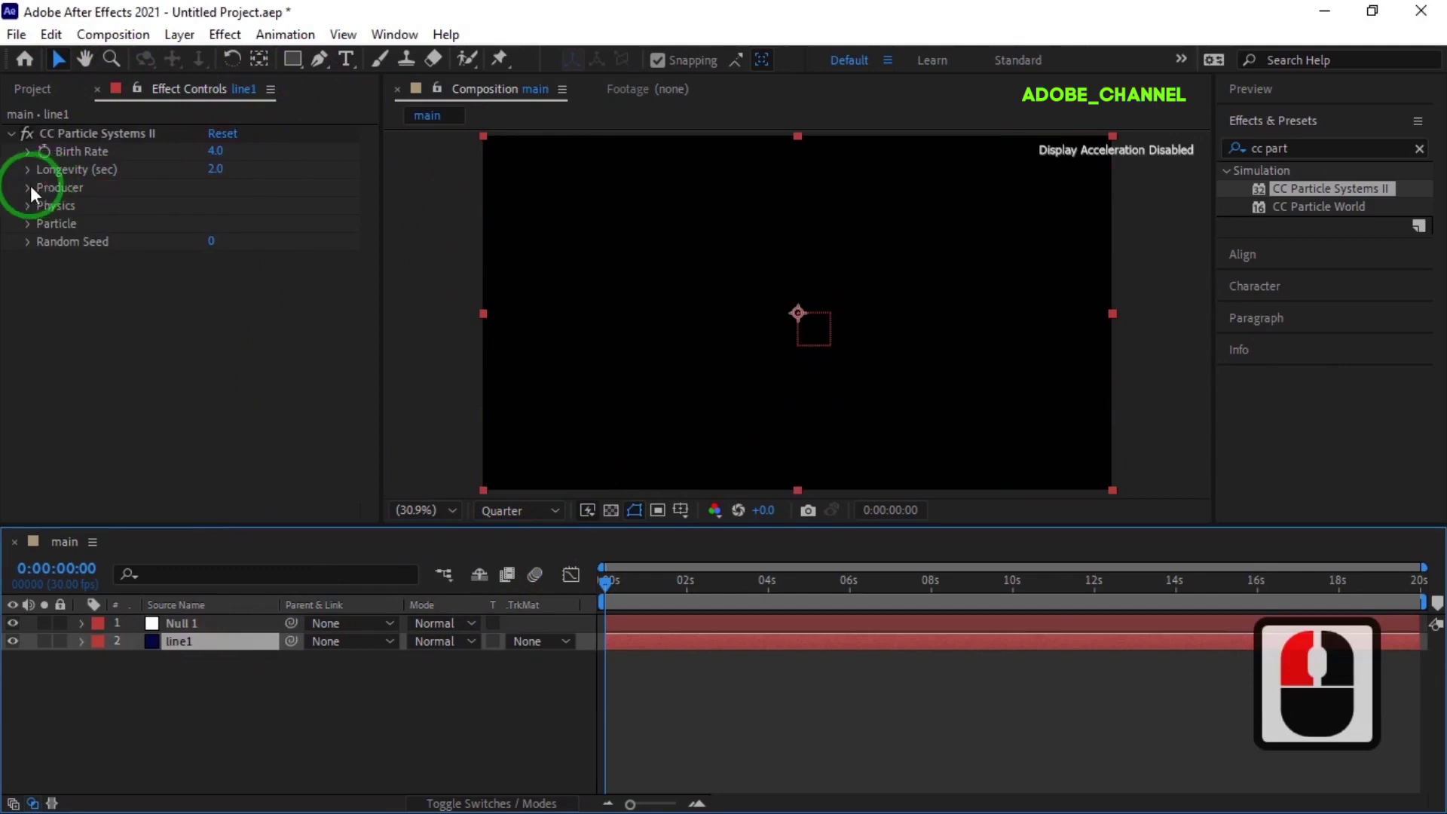
Link the particle Producer Position to Null 1's Position with a pick-whip expression
{"action": "left_click", "coordinate": [29, 199]}
{"action": "left_click", "coordinate": [71, 218]}
{"action": "left_click", "coordinate": [210, 629]}
{"action": "type", "text": "p"}
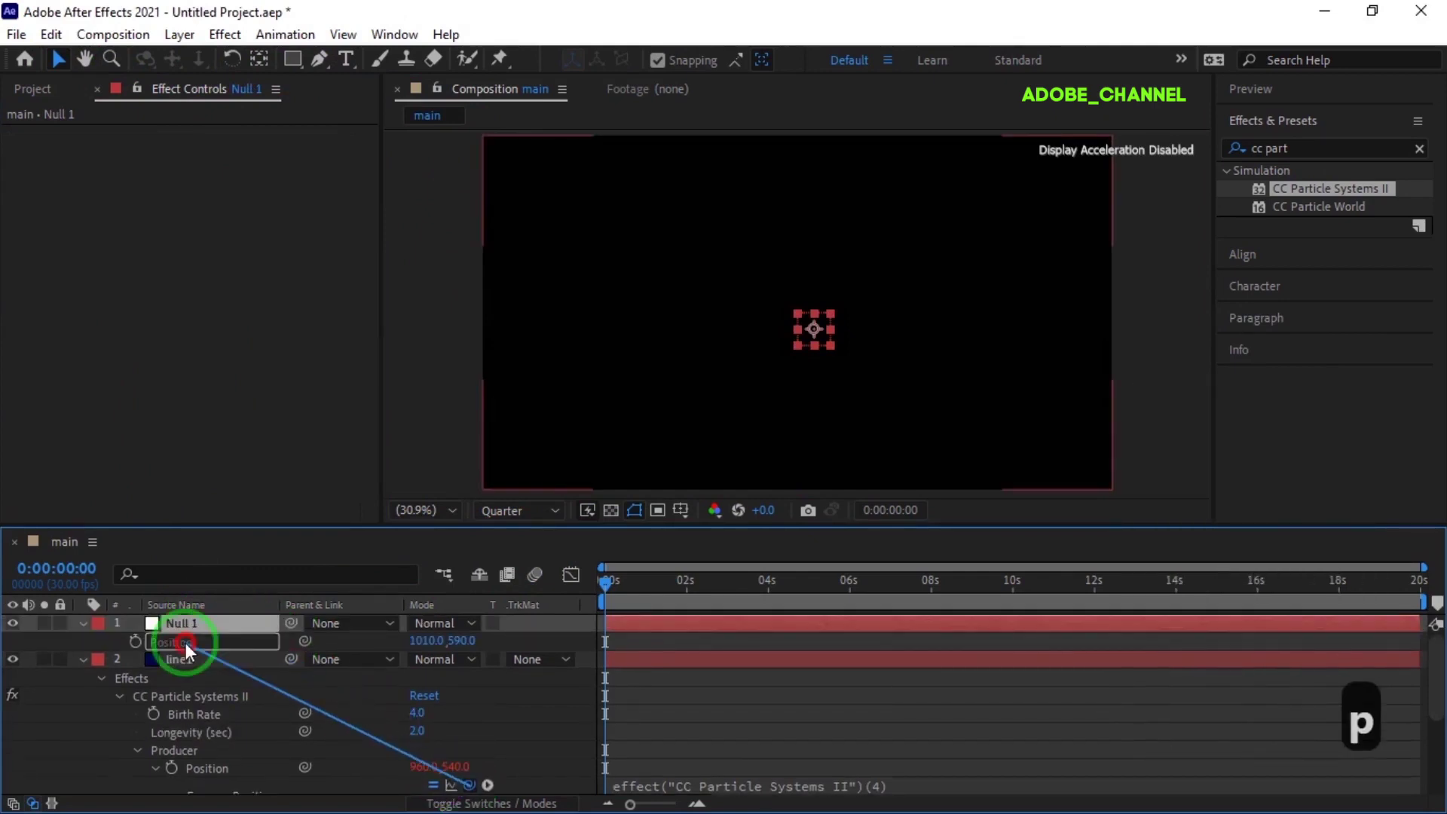
{"action": "left_click", "coordinate": [185, 651]}
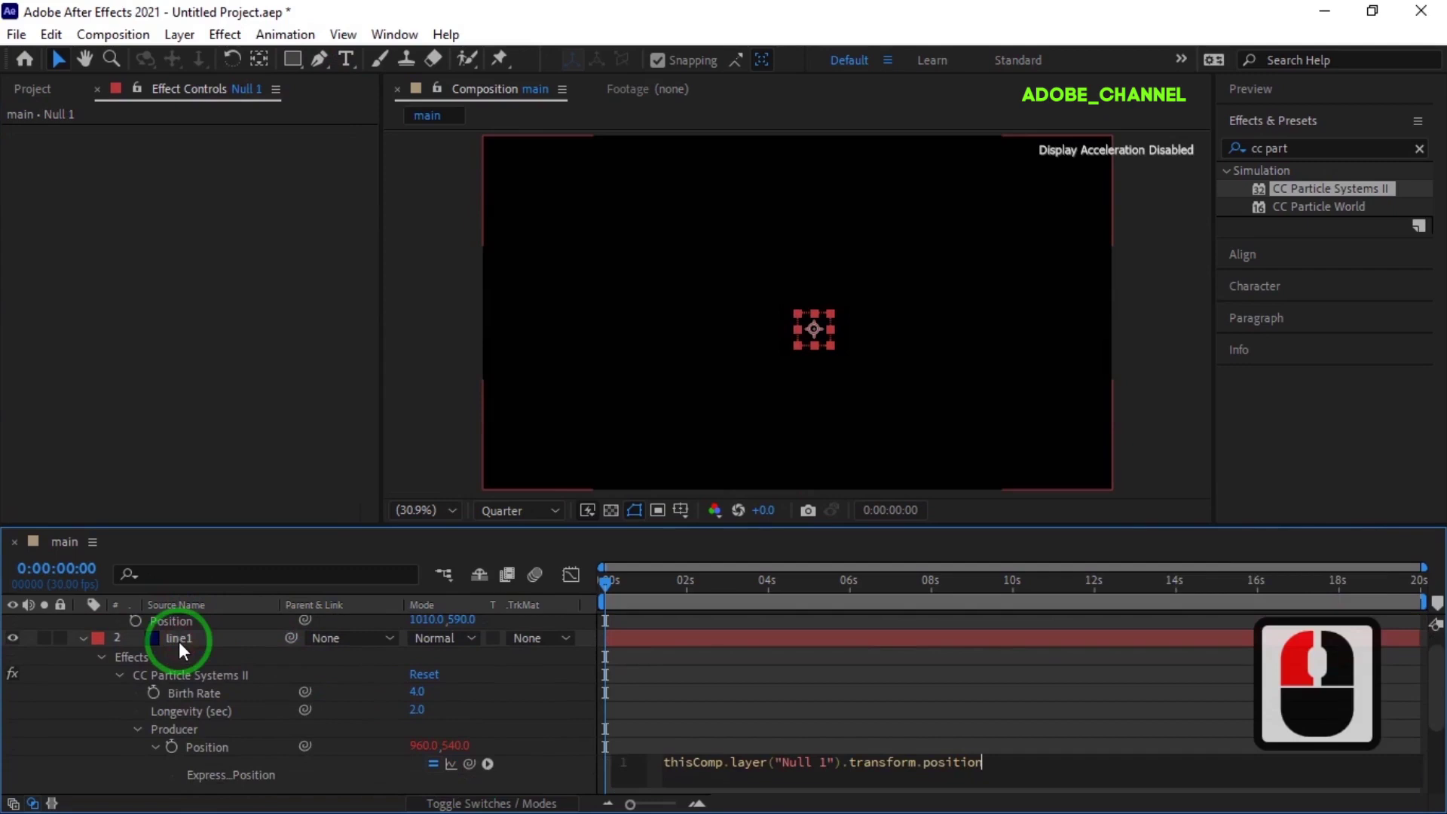
{"action": "left_click", "coordinate": [90, 649]}
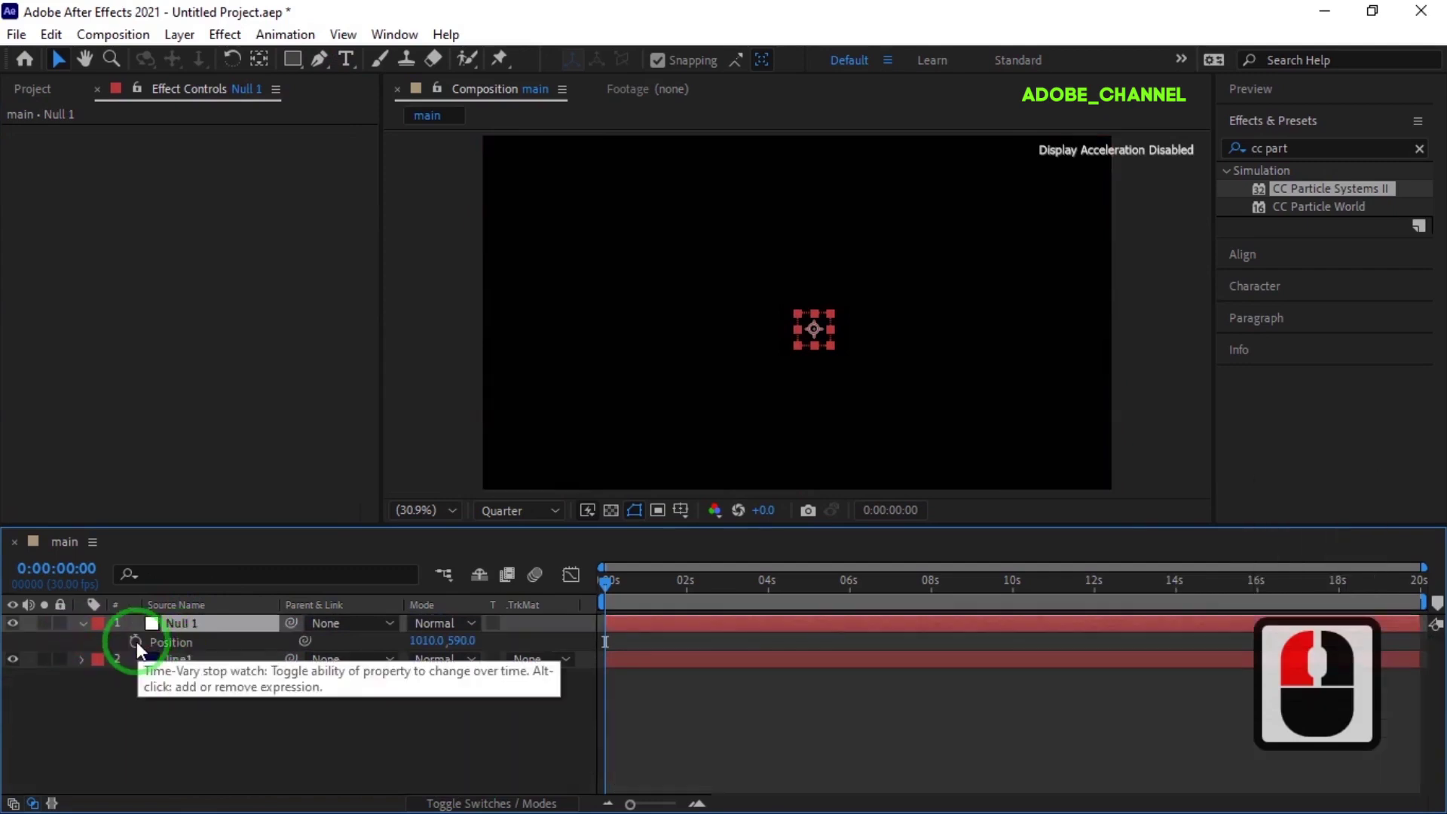
Give Null 1's Position the expression wiggle(2,500); so the emitter drifts randomly
{"action": "left_click", "coordinate": [144, 651]}
{"action": "type", "text": "wi"}
{"action": "type", "text": "gg"}
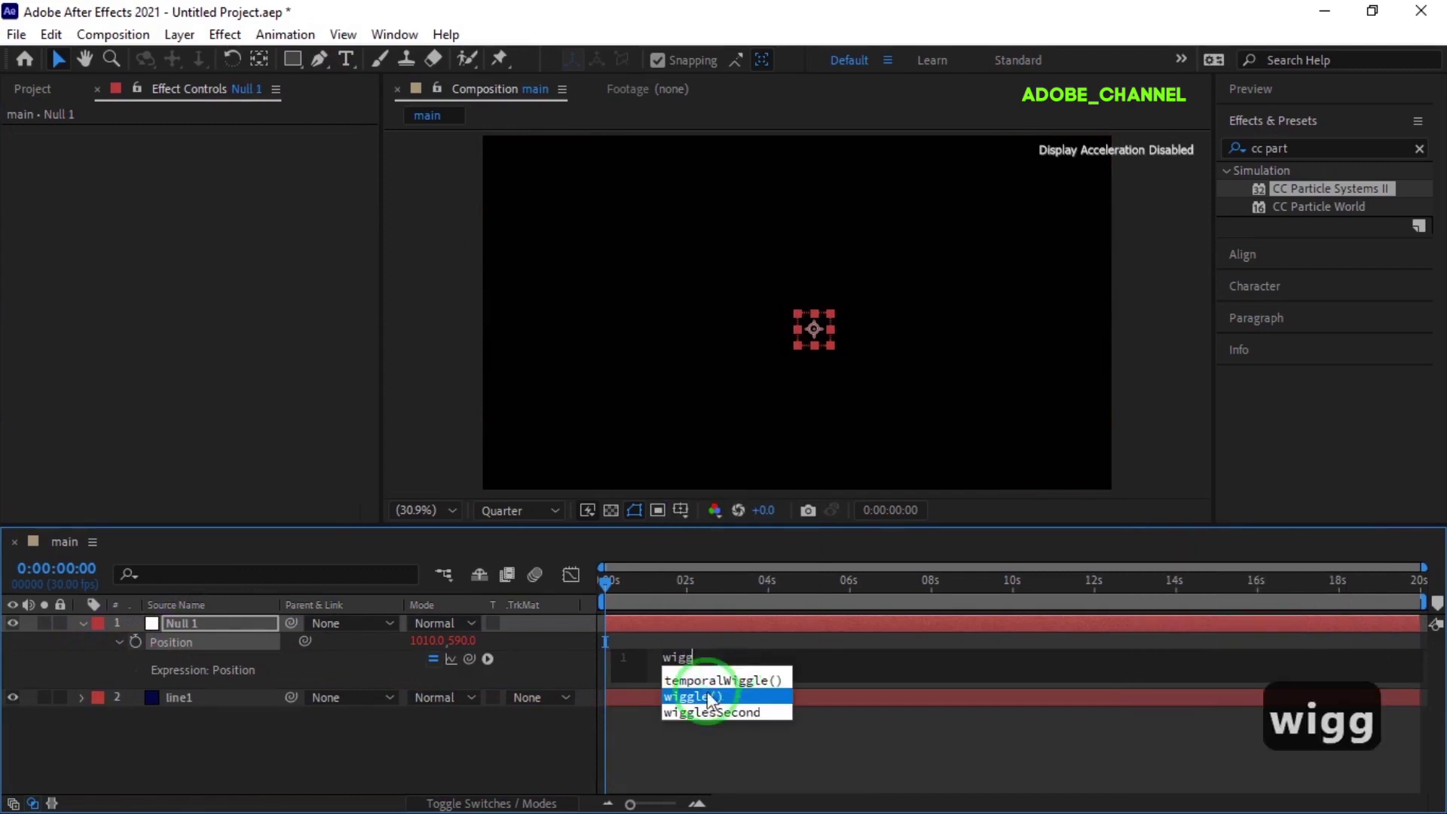
{"action": "double_click", "coordinate": [694, 705]}
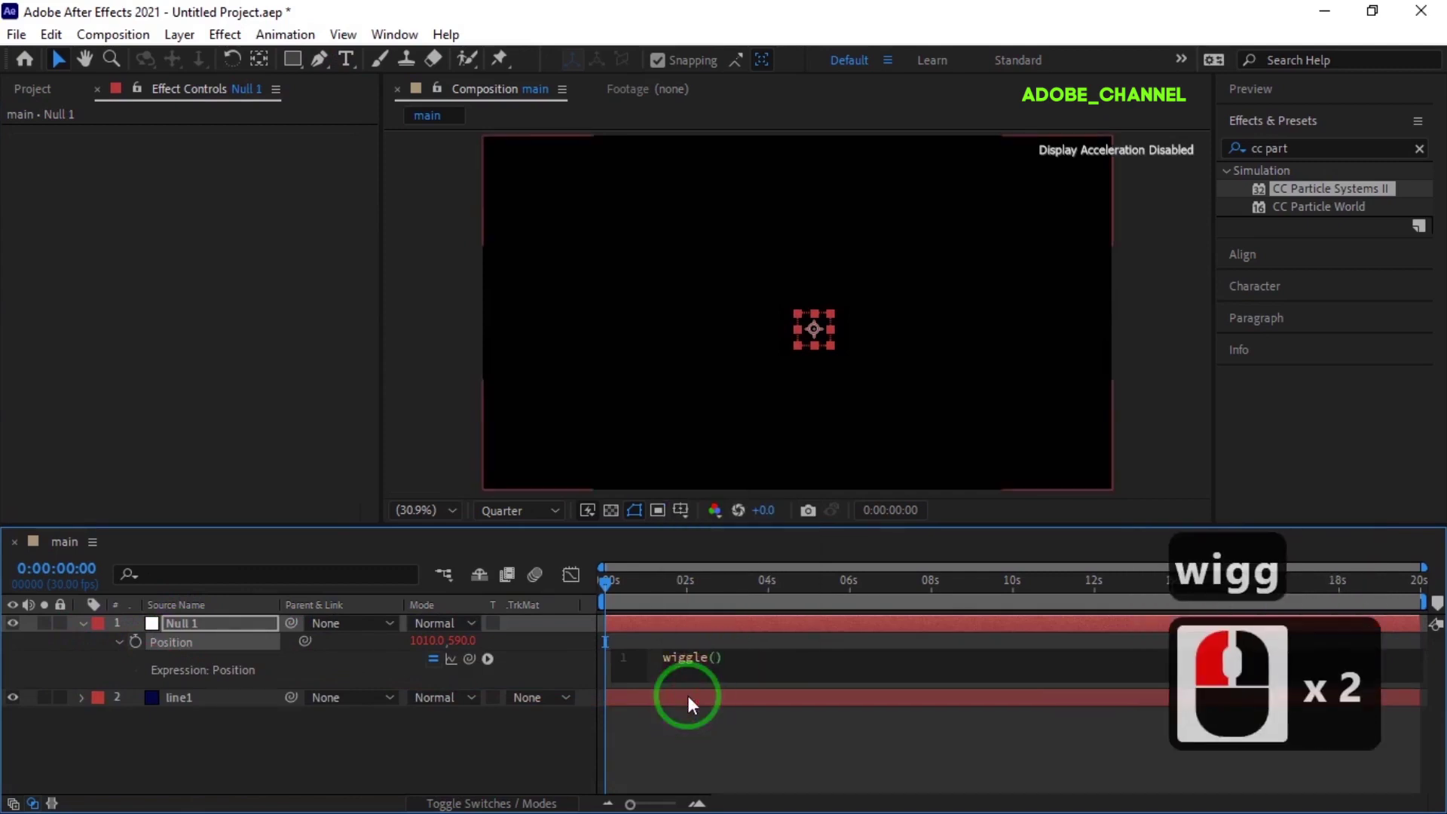
{"action": "key", "text": "2"}
{"action": "key", "text": ","}
{"action": "type", "text": "50"}
{"action": "key", "text": "Right"}
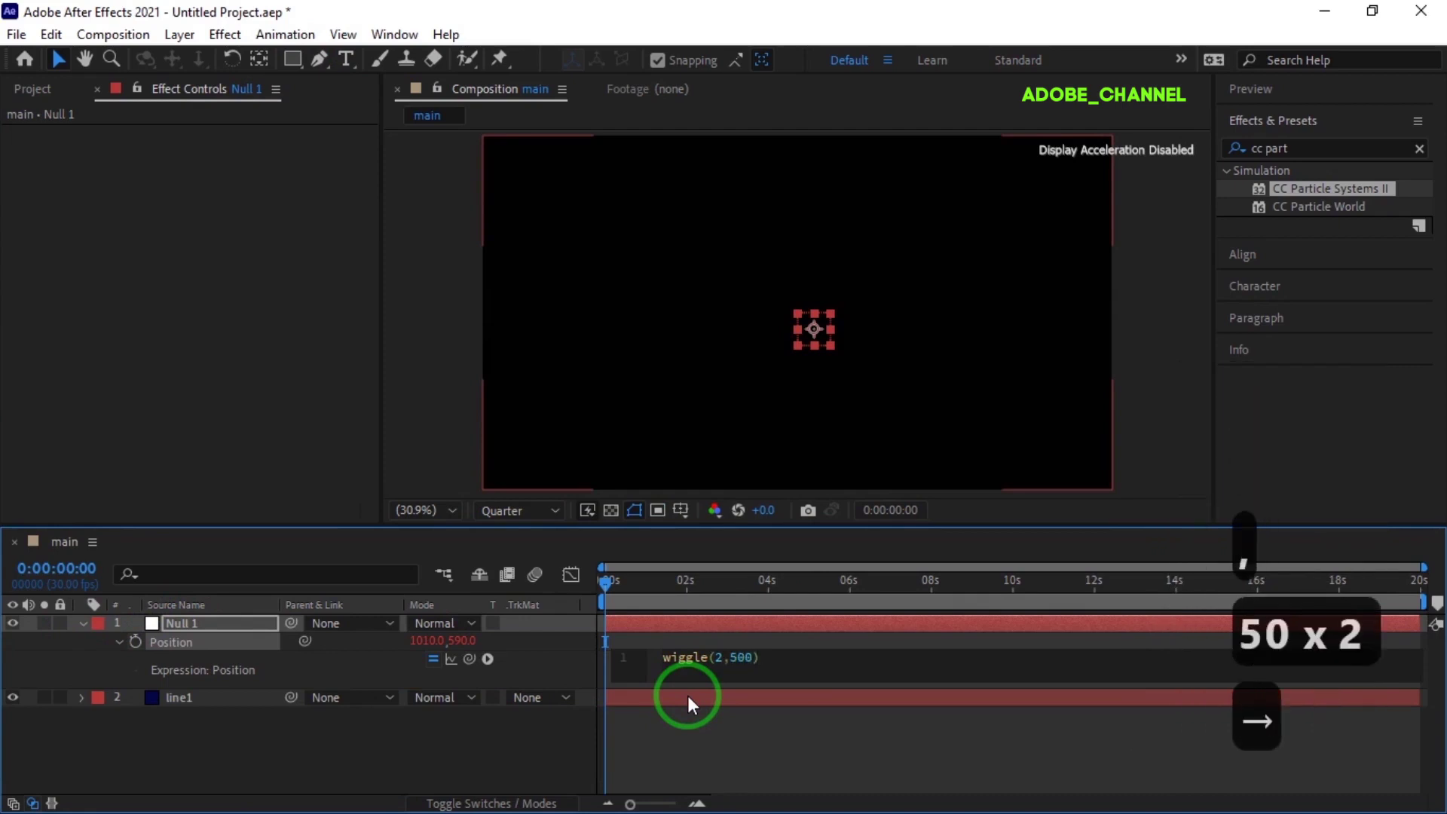
{"action": "key", "text": ";"}
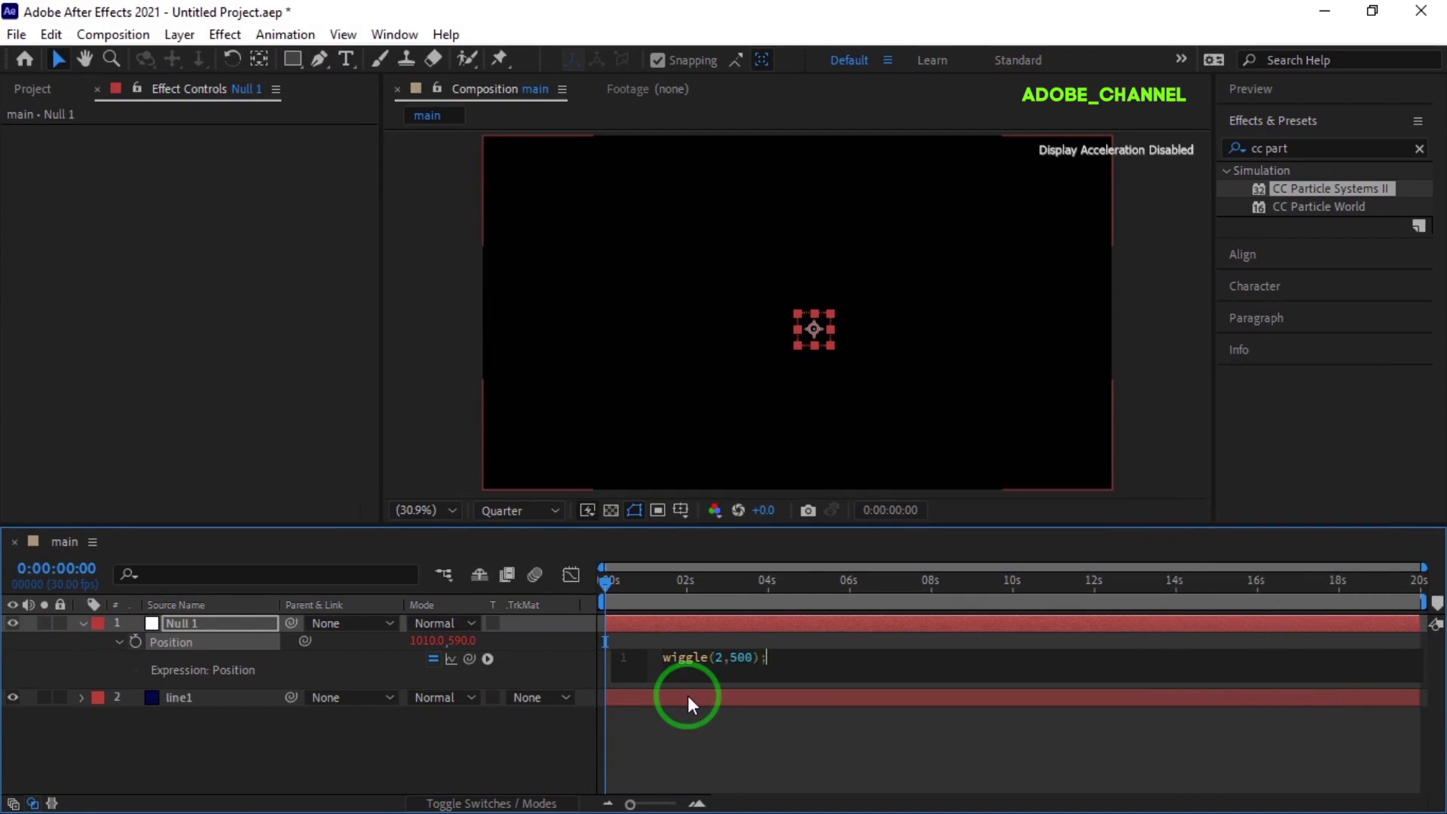
{"action": "left_click", "coordinate": [557, 674]}
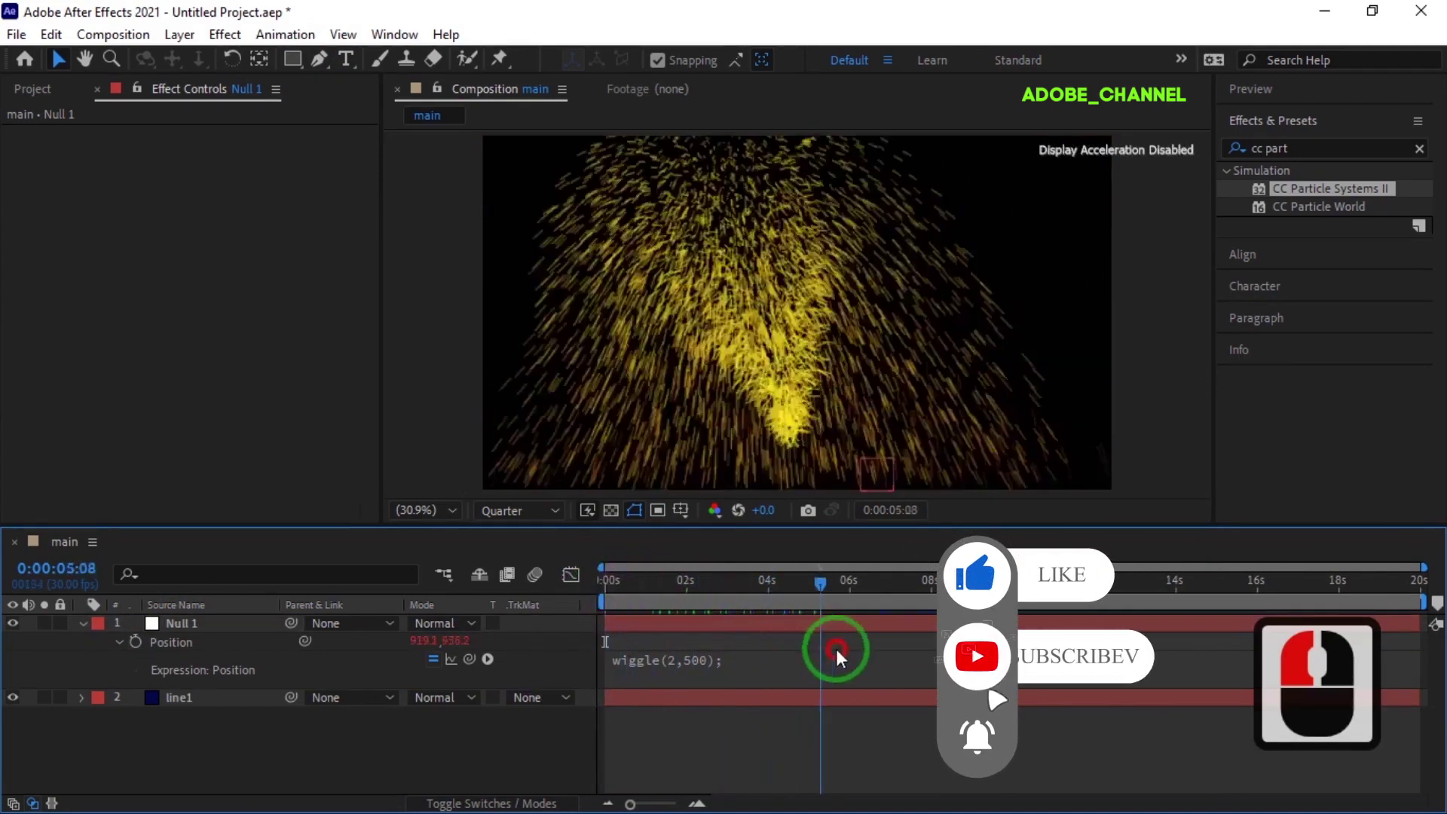
Jump to about five seconds to preview the particles and reselect line1
{"action": "left_click", "coordinate": [601, 655]}
{"action": "left_click", "coordinate": [89, 634]}
{"action": "left_click", "coordinate": [667, 558]}
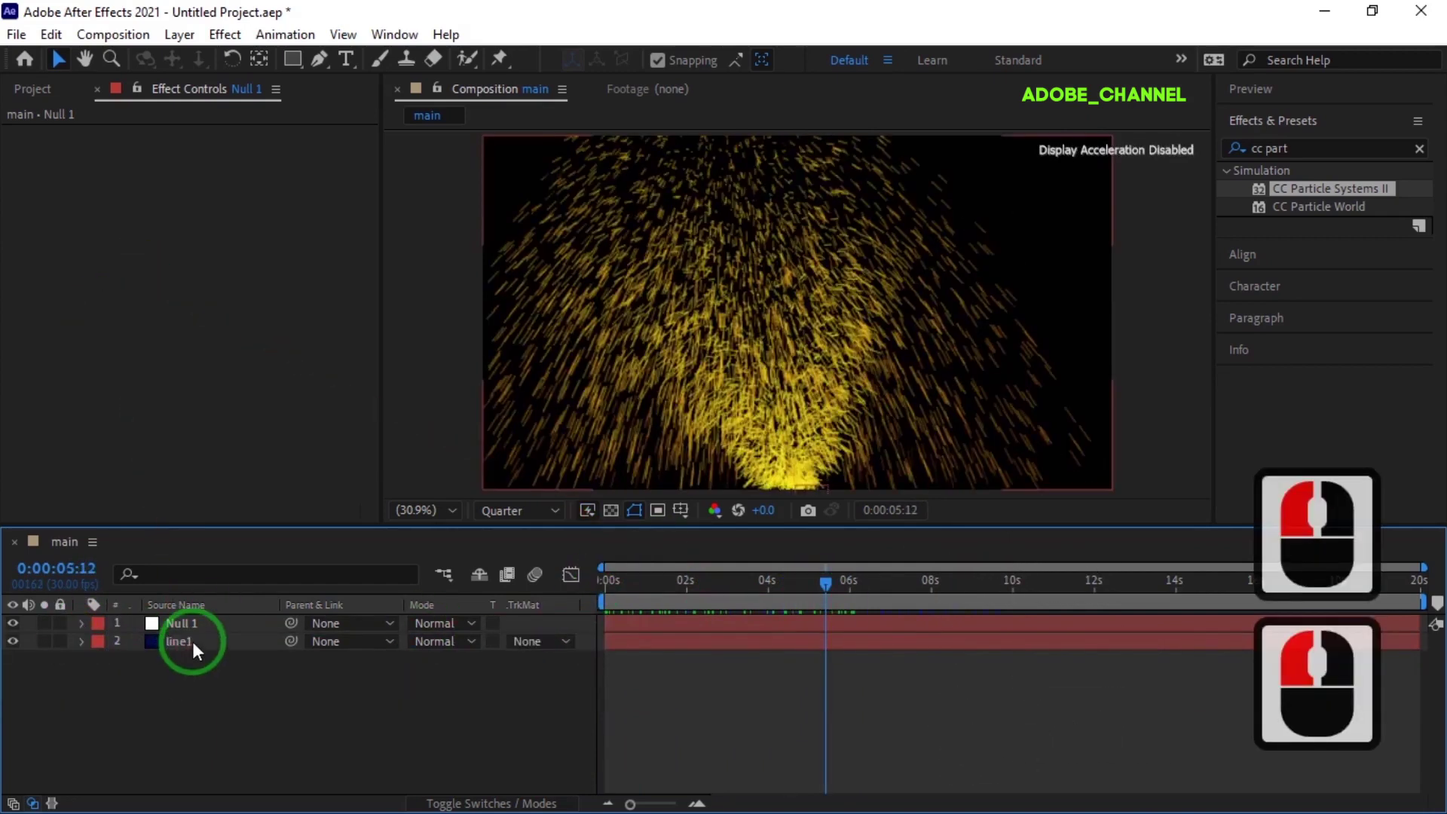
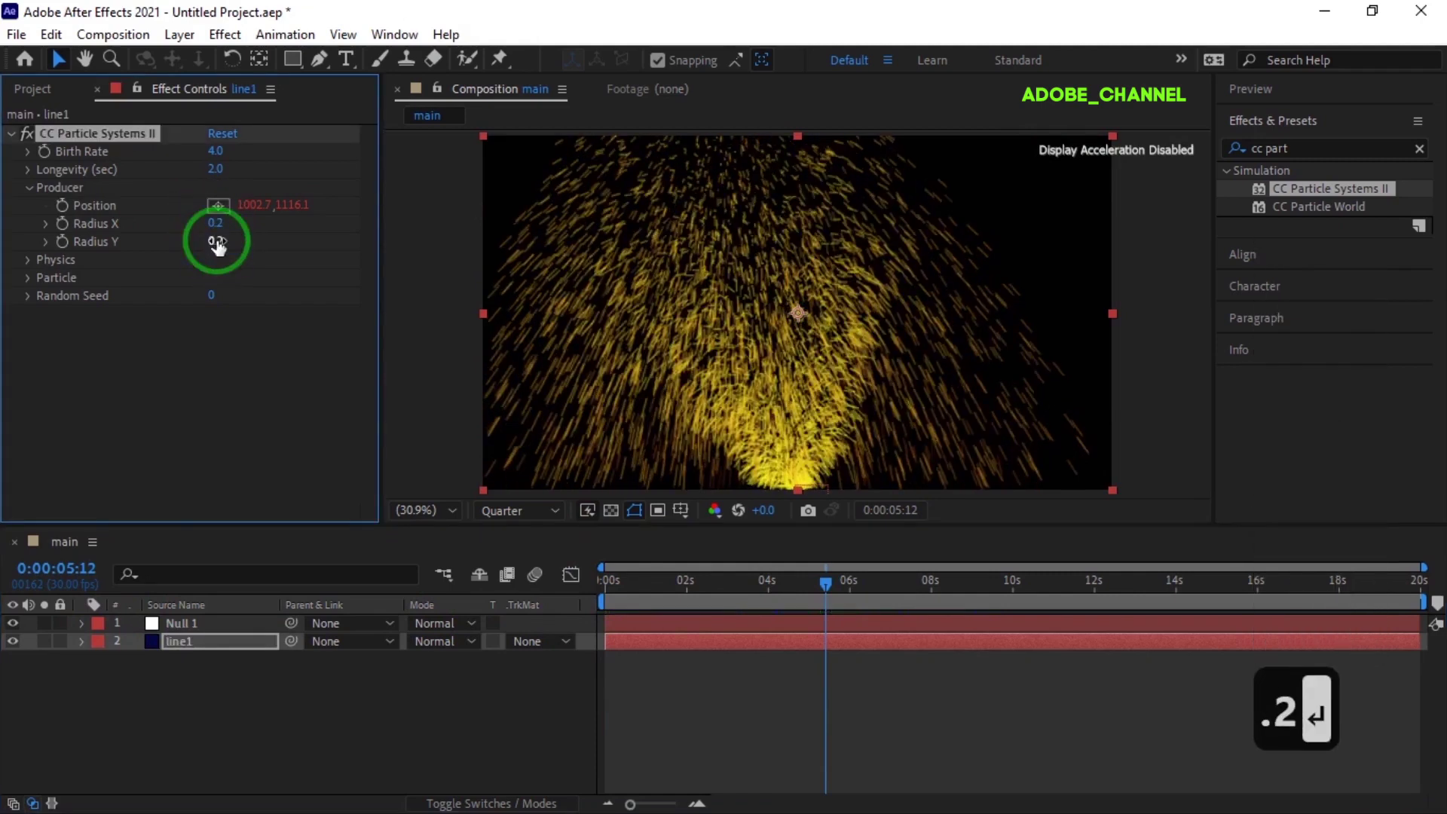
Set particle physics to Direction Normalized with velocity 0 and gravity 0.1
{"action": "left_click", "coordinate": [31, 270]}
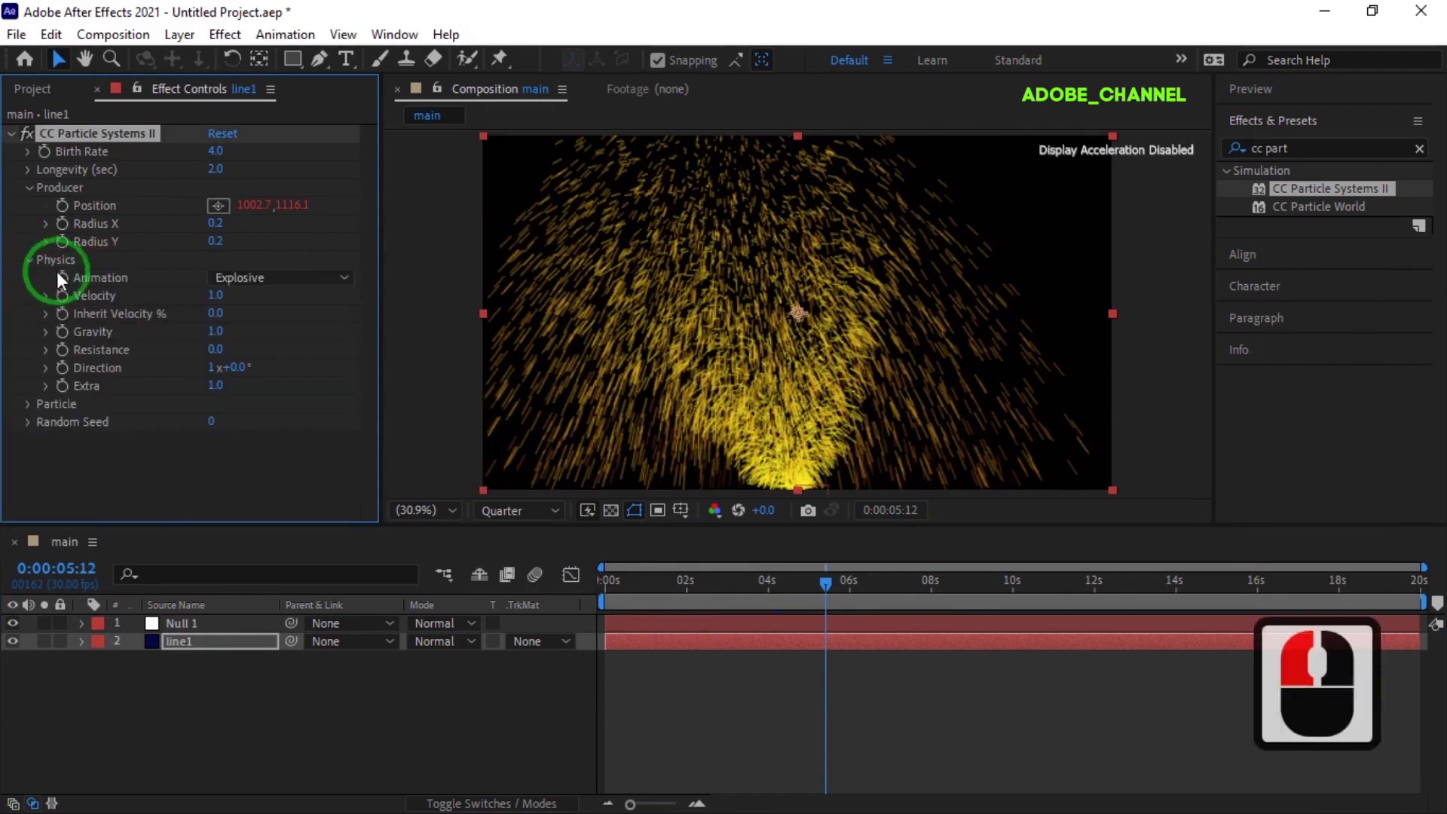
{"action": "left_click", "coordinate": [352, 281]}
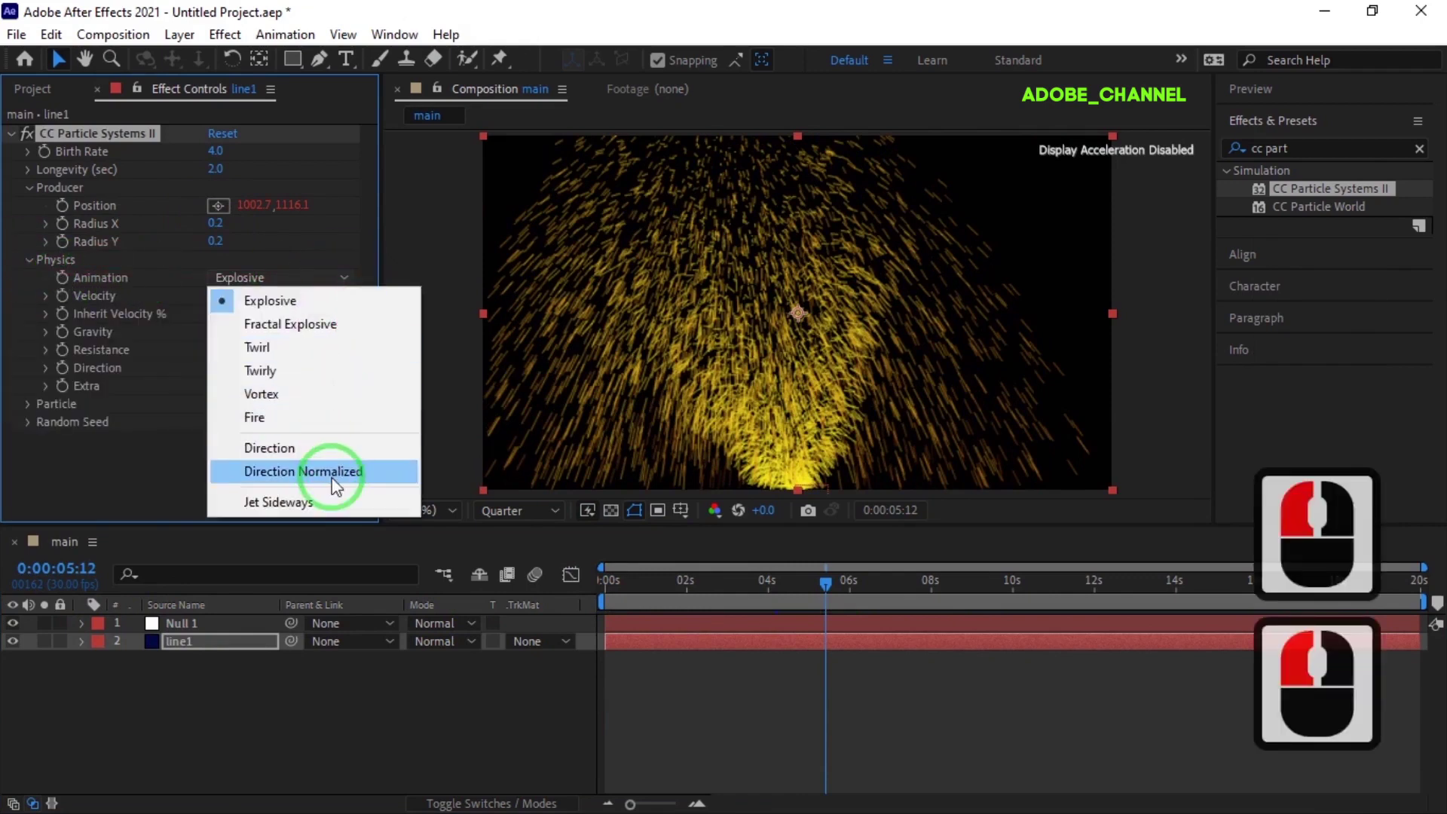
{"action": "left_click", "coordinate": [333, 483]}
{"action": "left_click", "coordinate": [218, 301]}
{"action": "type", "text": "0"}
{"action": "key", "text": "Return"}
{"action": "left_click", "coordinate": [219, 332]}
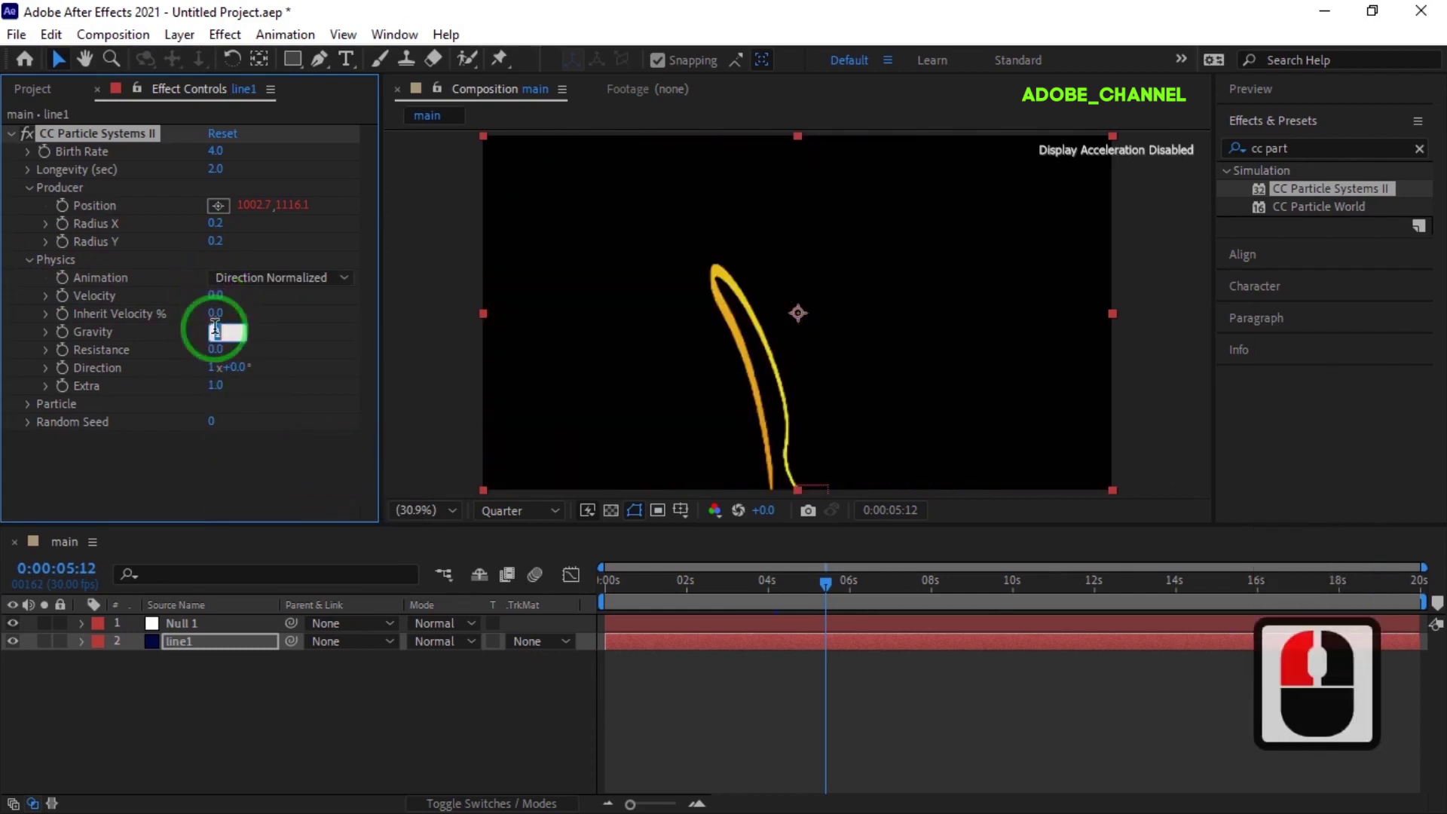
{"action": "type", "text": ".1"}
{"action": "key", "text": "Return"}
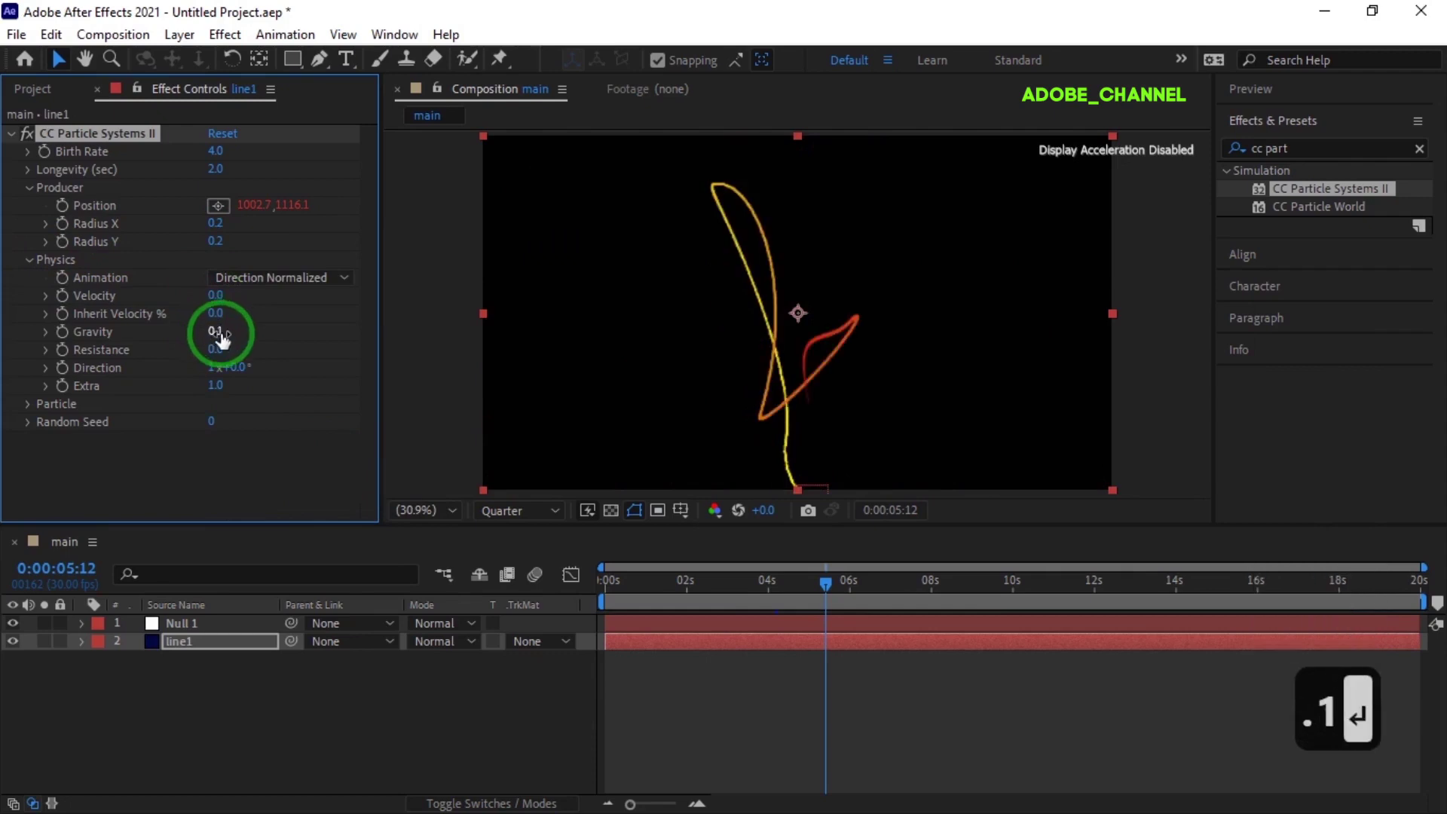
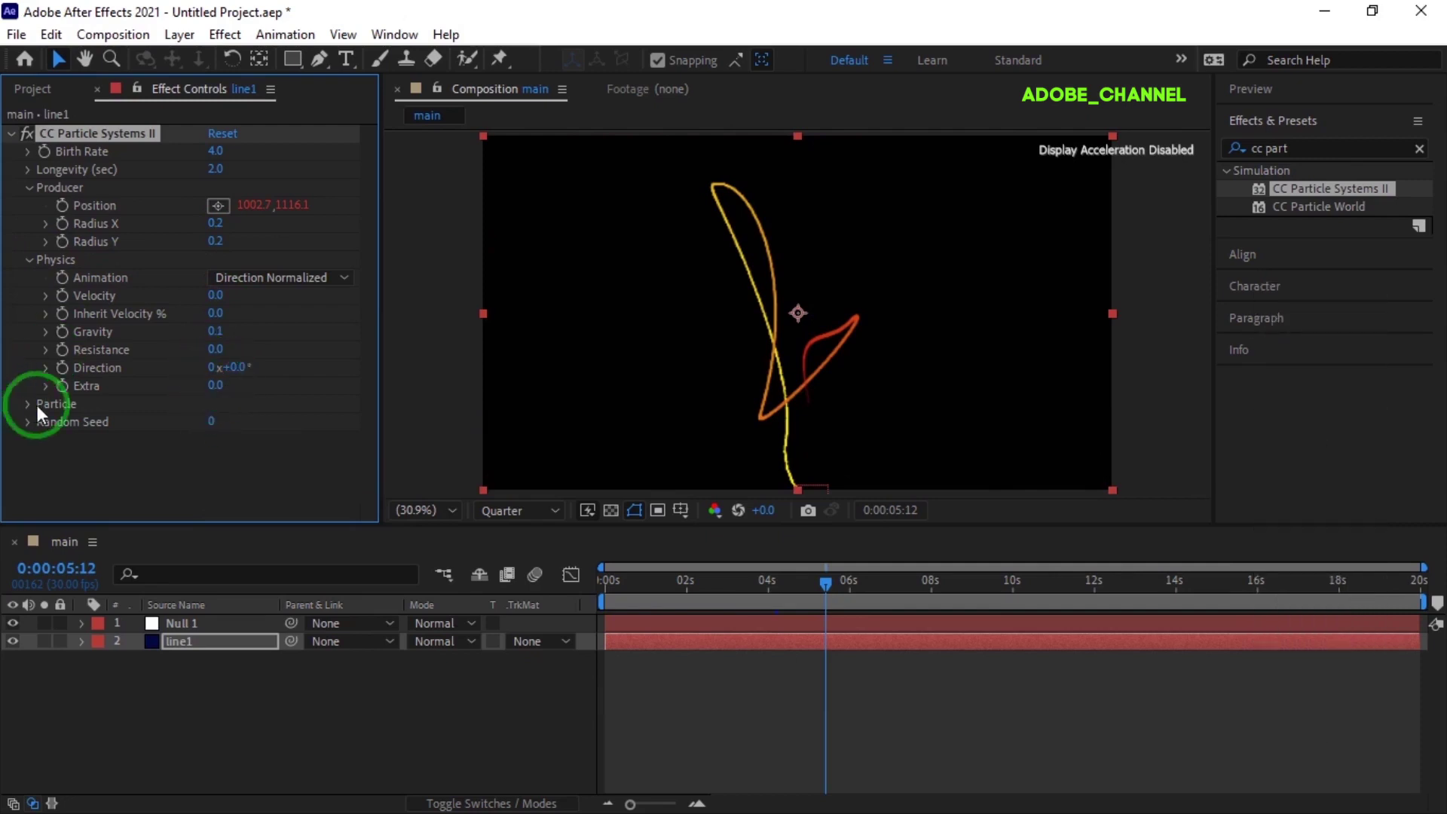
Set the particles to 70% max opacity with Add transfer mode
{"action": "left_click", "coordinate": [34, 416]}
{"action": "left_click", "coordinate": [352, 361]}
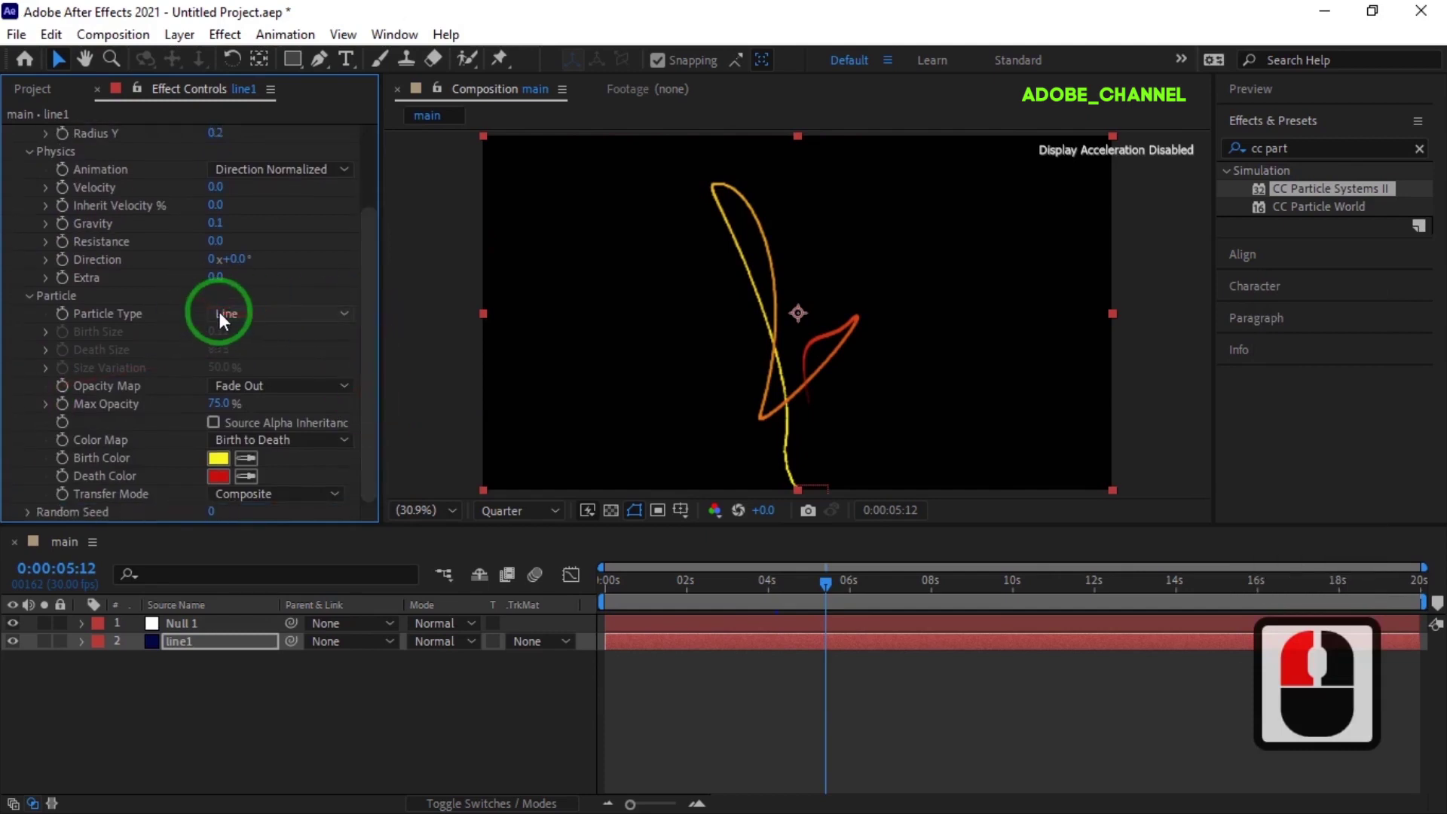
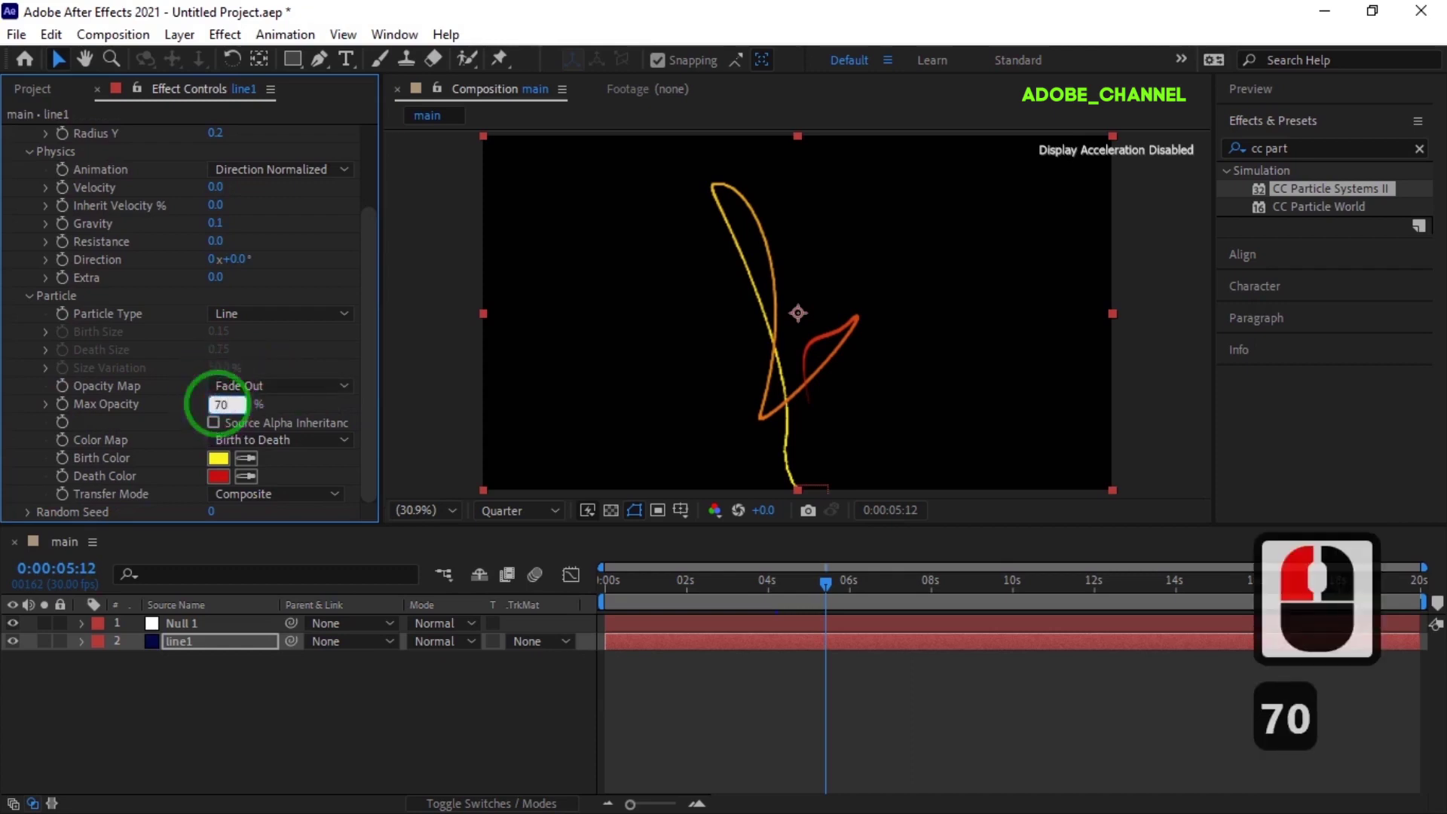
{"action": "key", "text": "Return"}
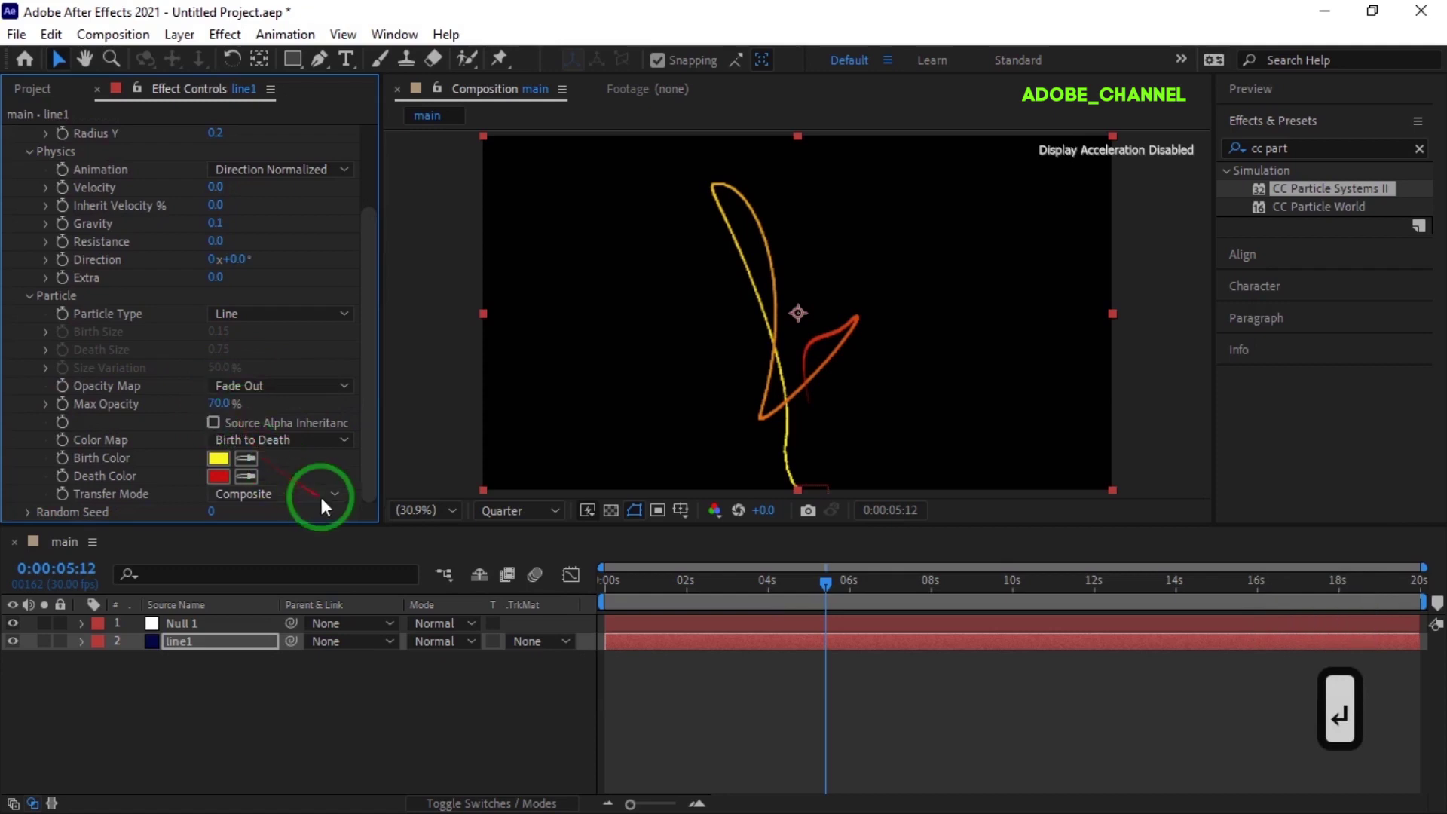
{"action": "left_click", "coordinate": [341, 500]}
{"action": "left_click", "coordinate": [294, 574]}
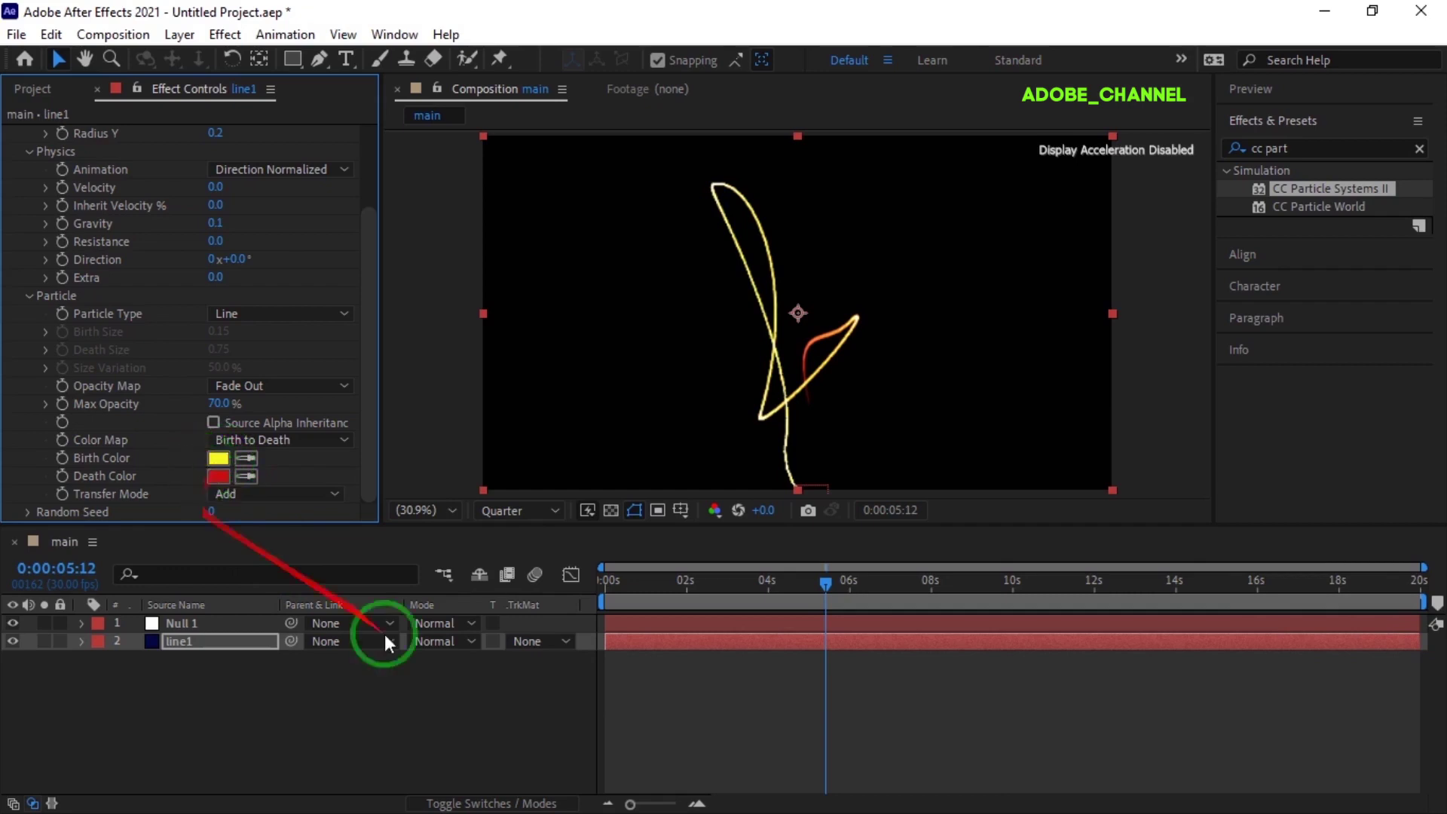
Set the line1 layer to Add blending and duplicate it
{"action": "left_click", "coordinate": [477, 649]}
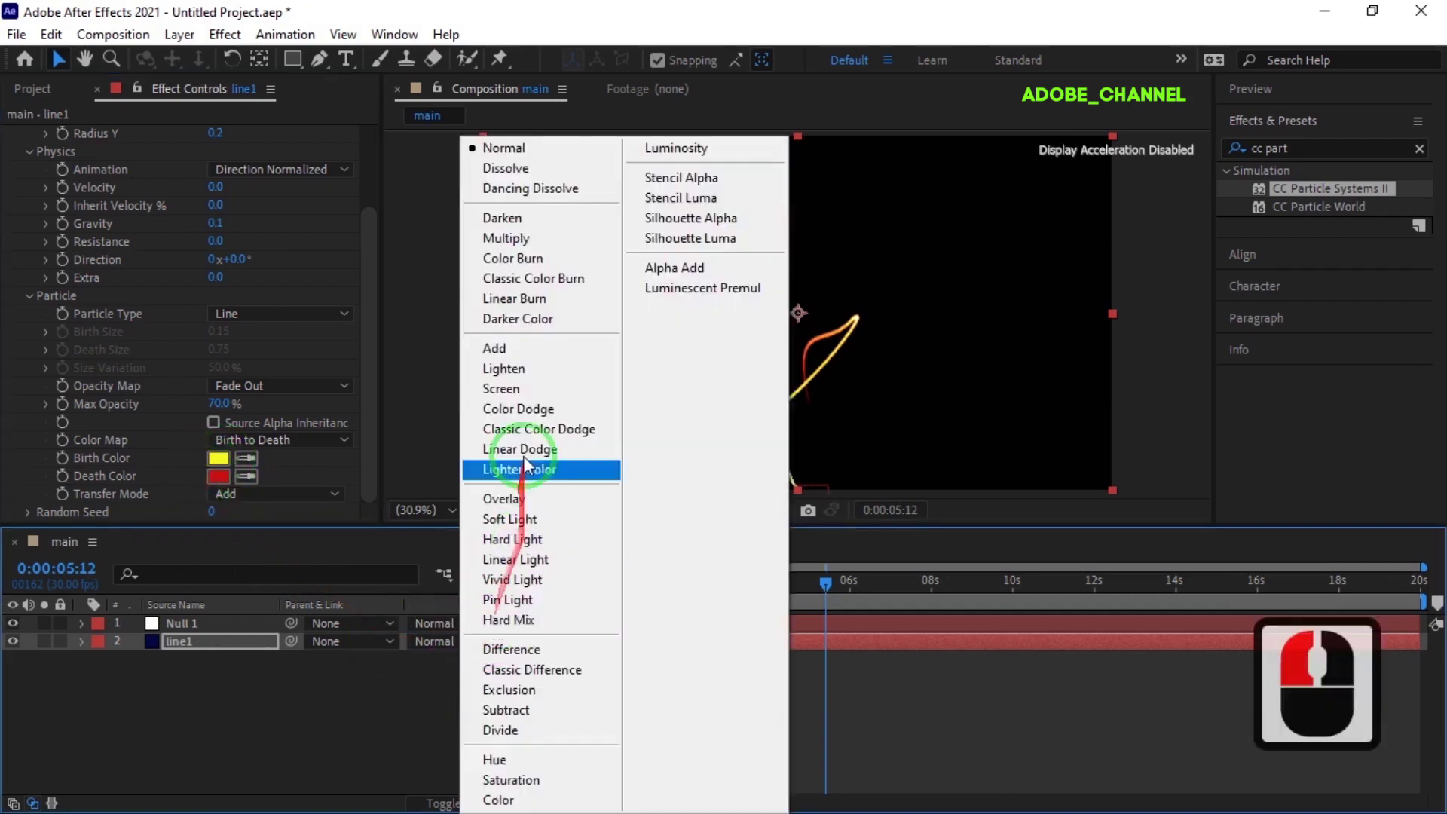
{"action": "left_click", "coordinate": [524, 358]}
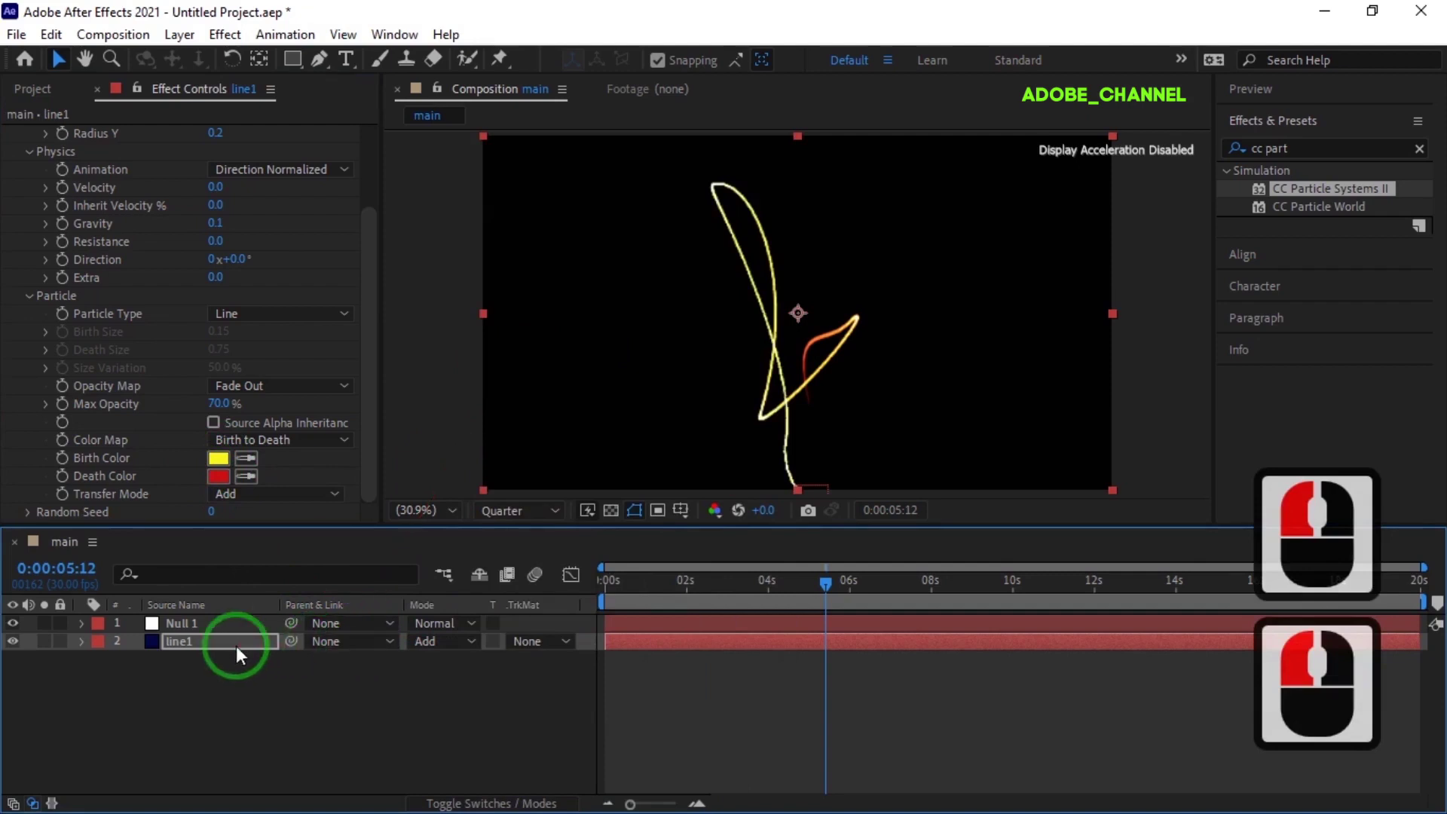
{"action": "left_click", "coordinate": [221, 652]}
{"action": "key", "text": "ctrl+d"}
Rename the duplicated layer to line2
{"action": "right_click", "coordinate": [219, 651]}
{"action": "left_click", "coordinate": [261, 613]}
{"action": "key", "text": "Right"}
{"action": "key", "text": "BackSpace"}
{"action": "key", "text": "2"}
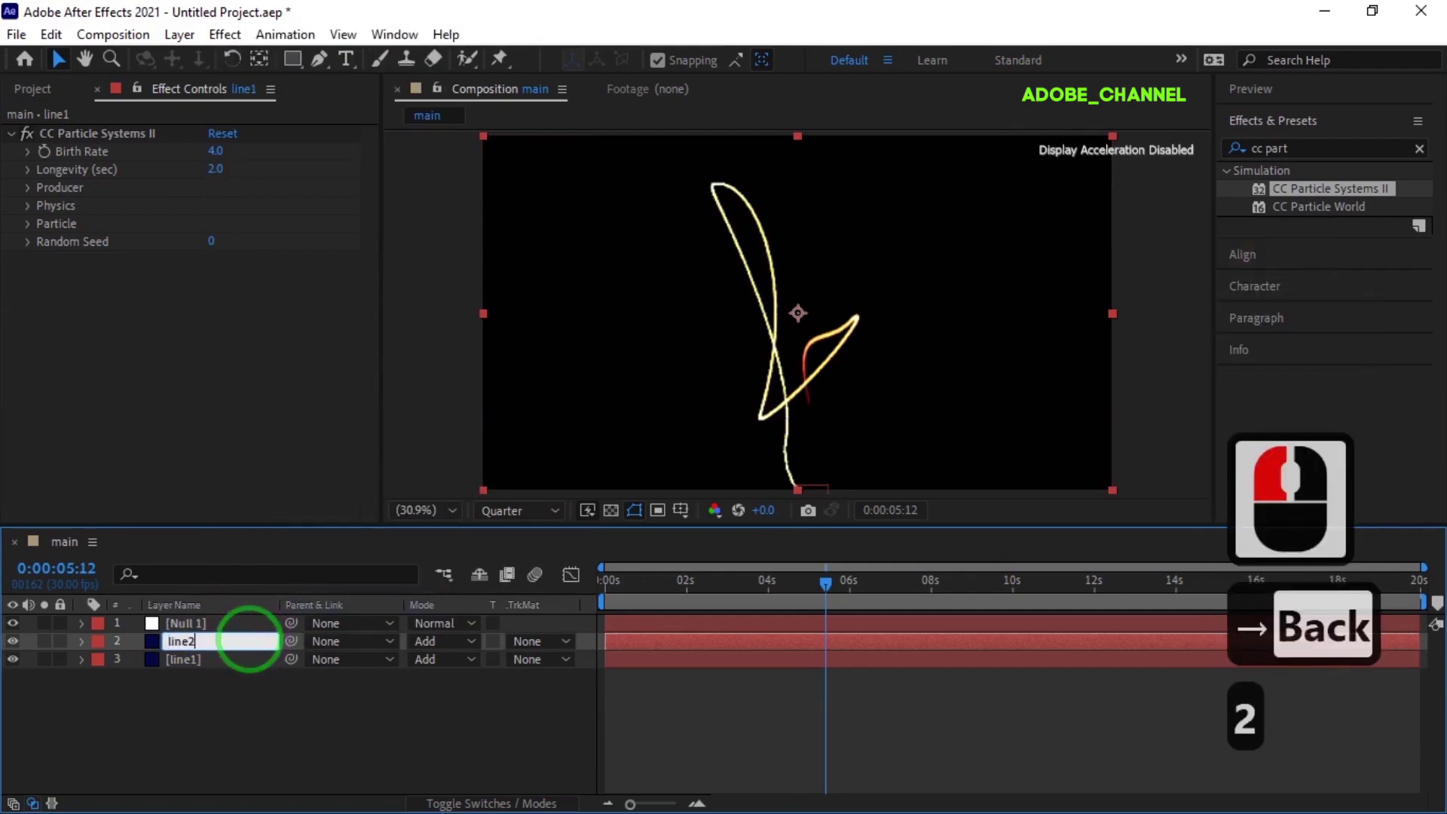
{"action": "key", "text": "Return"}
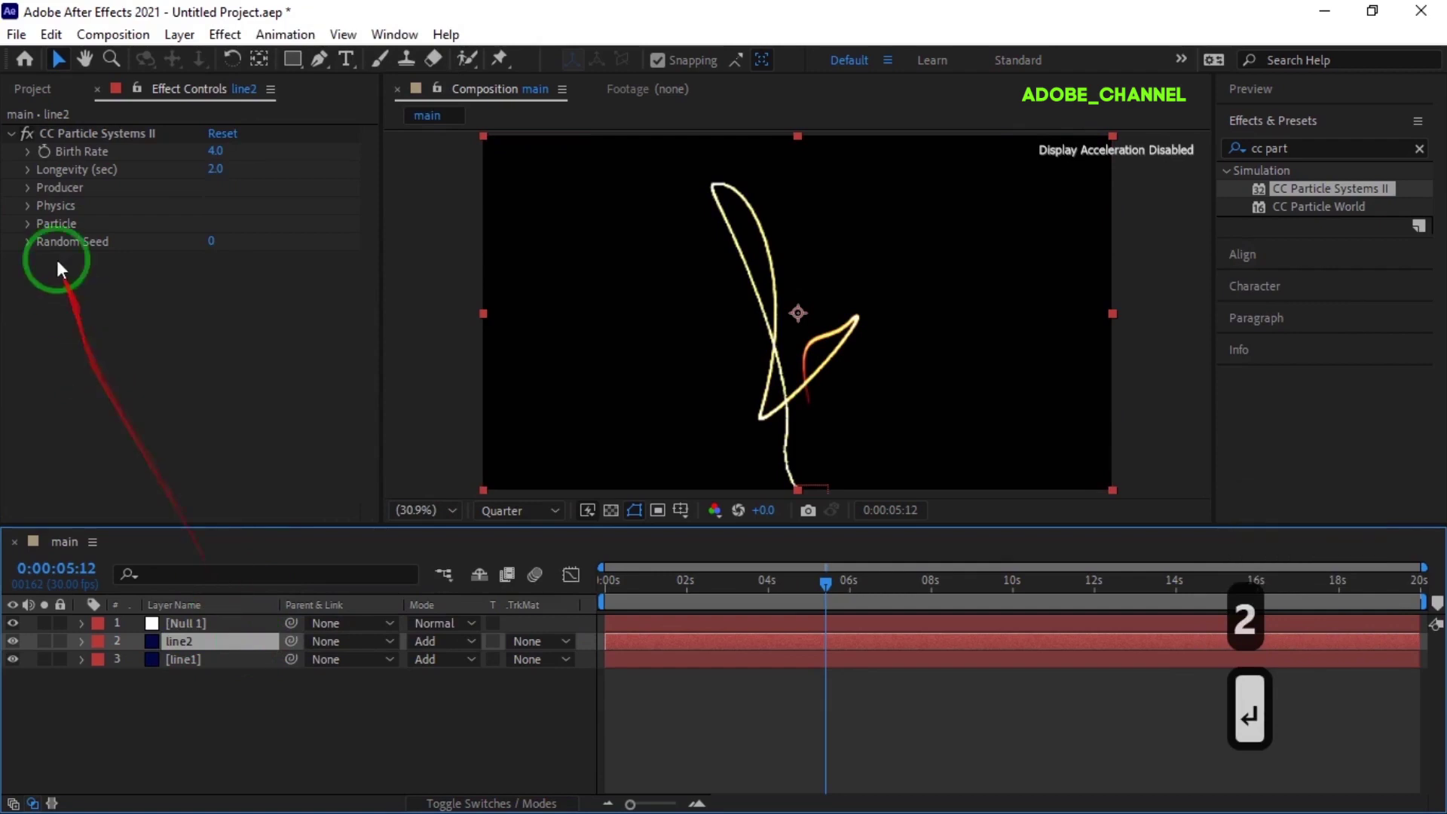
{"action": "key", "text": "Return"}
Set line2's birth colour to blue and death colour to bright yellow
{"action": "left_click", "coordinate": [34, 235]}
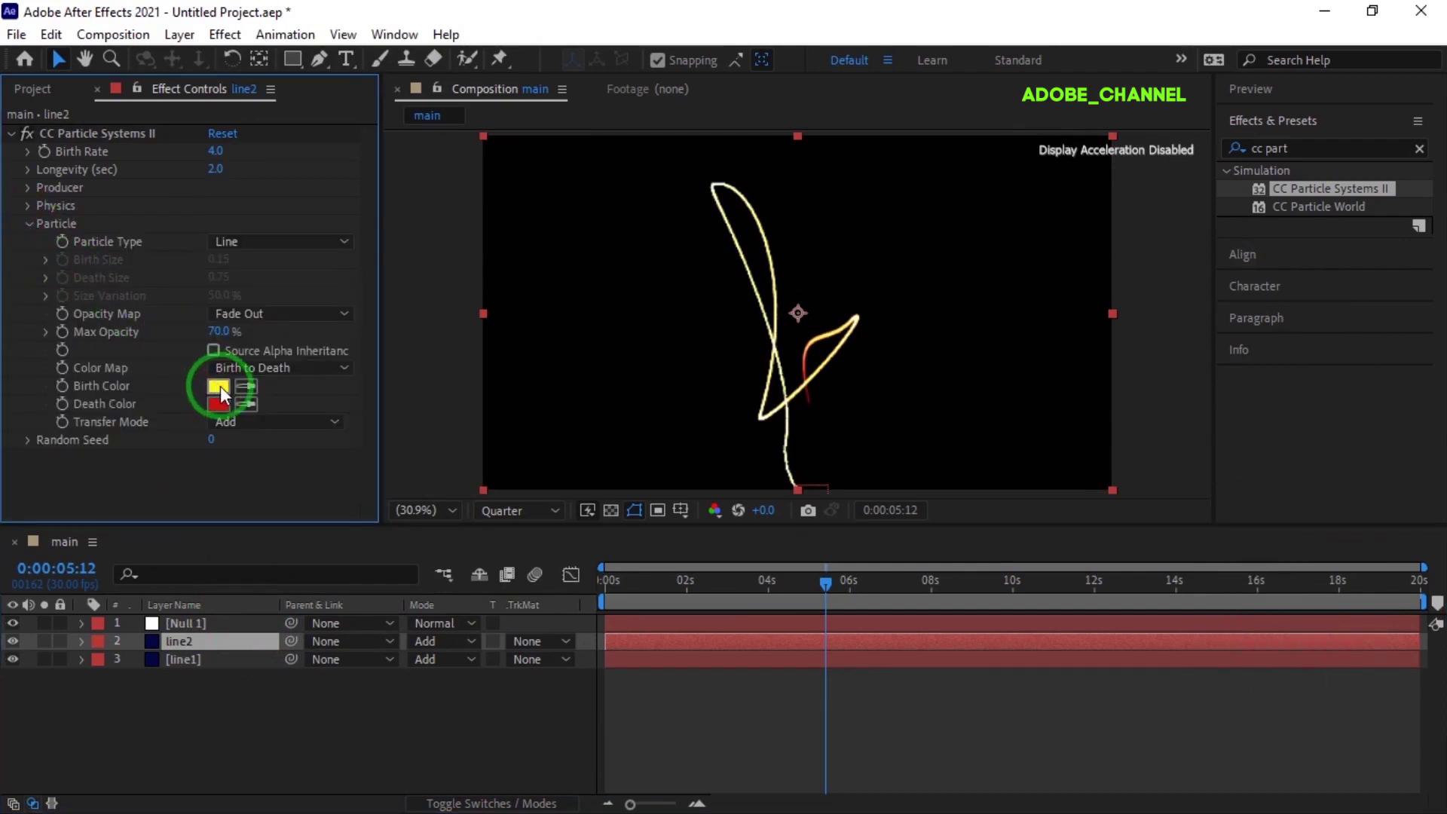
{"action": "left_click", "coordinate": [227, 396]}
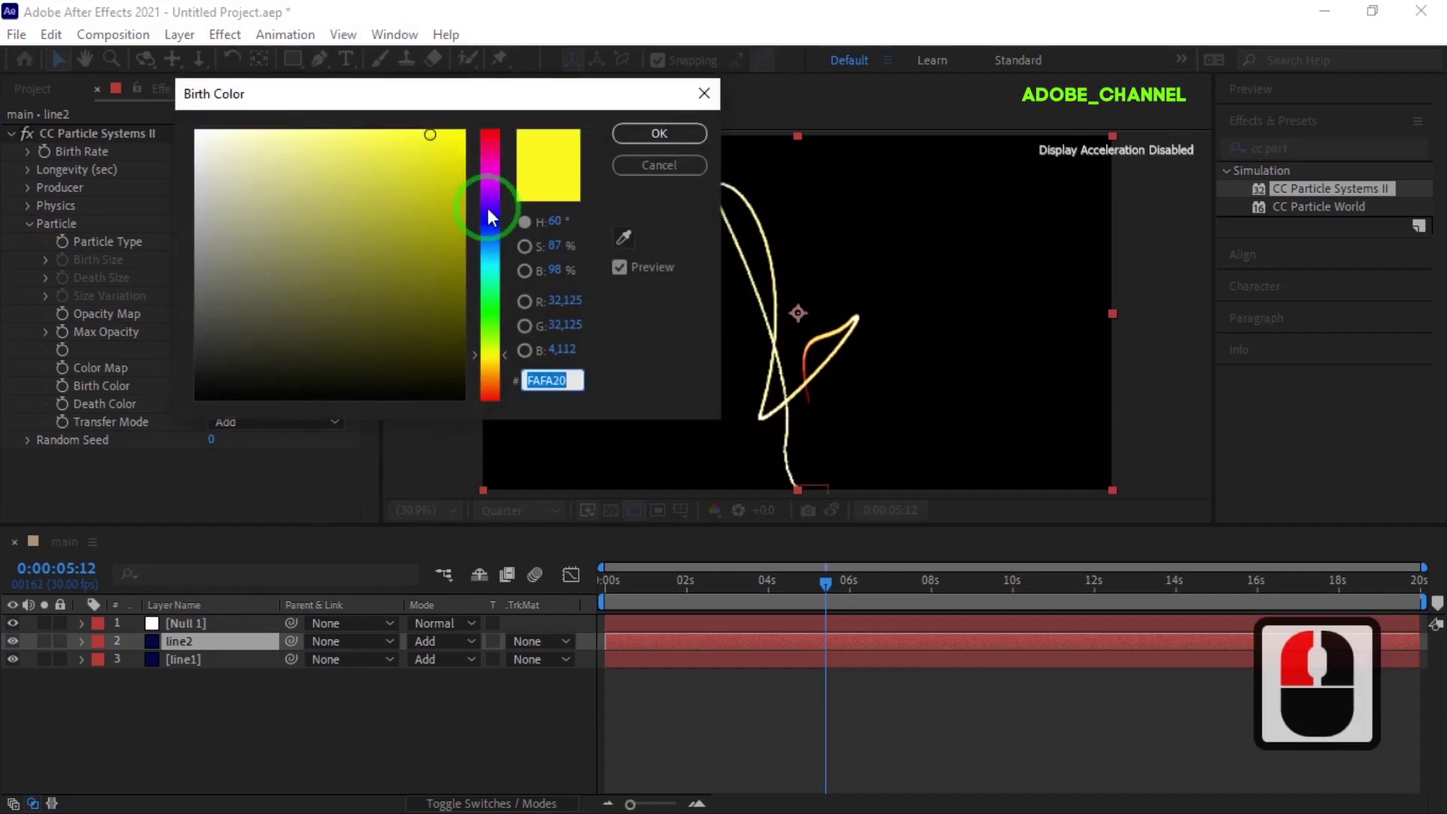
{"action": "left_click", "coordinate": [669, 158]}
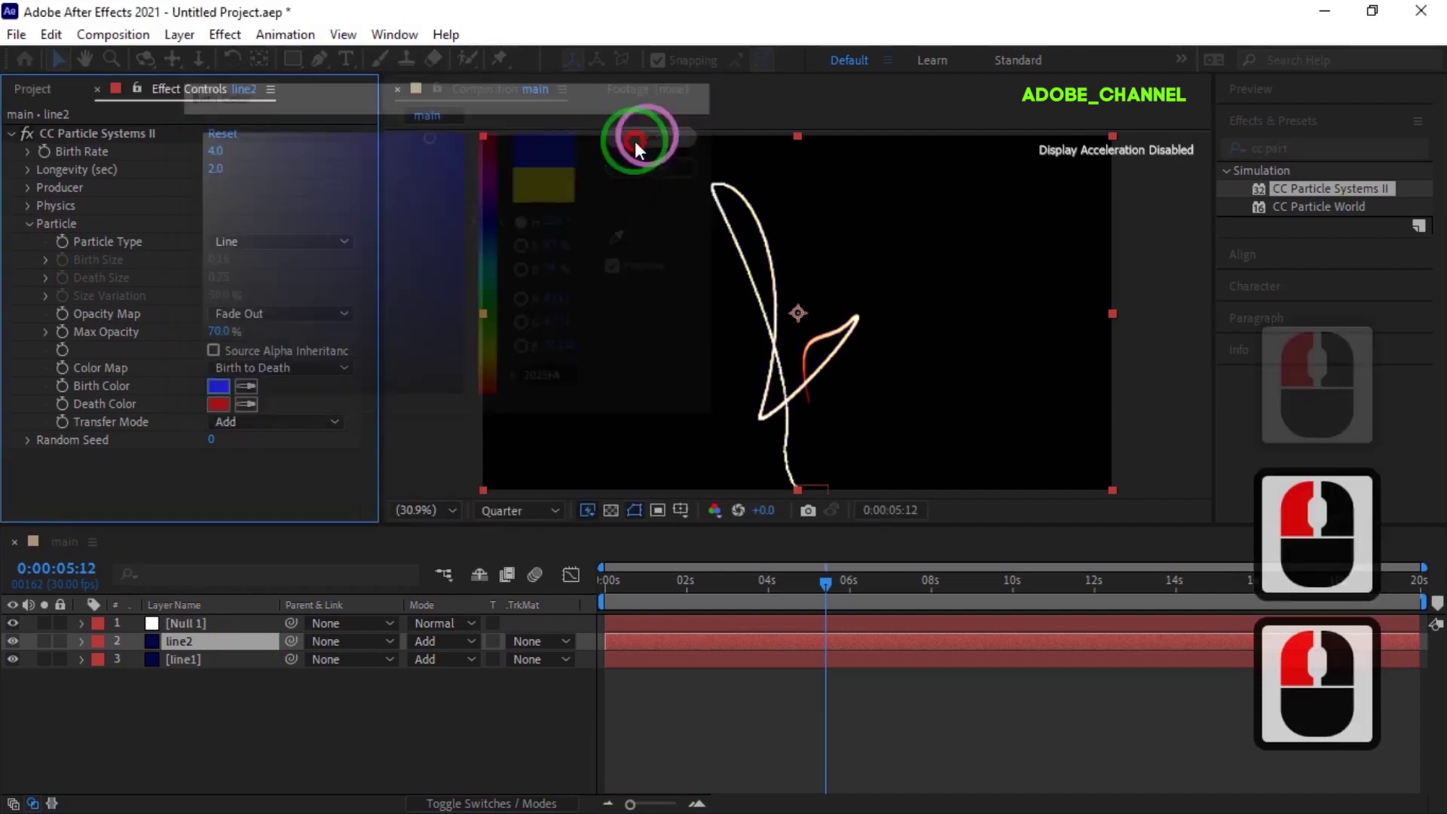
{"action": "left_click", "coordinate": [228, 413]}
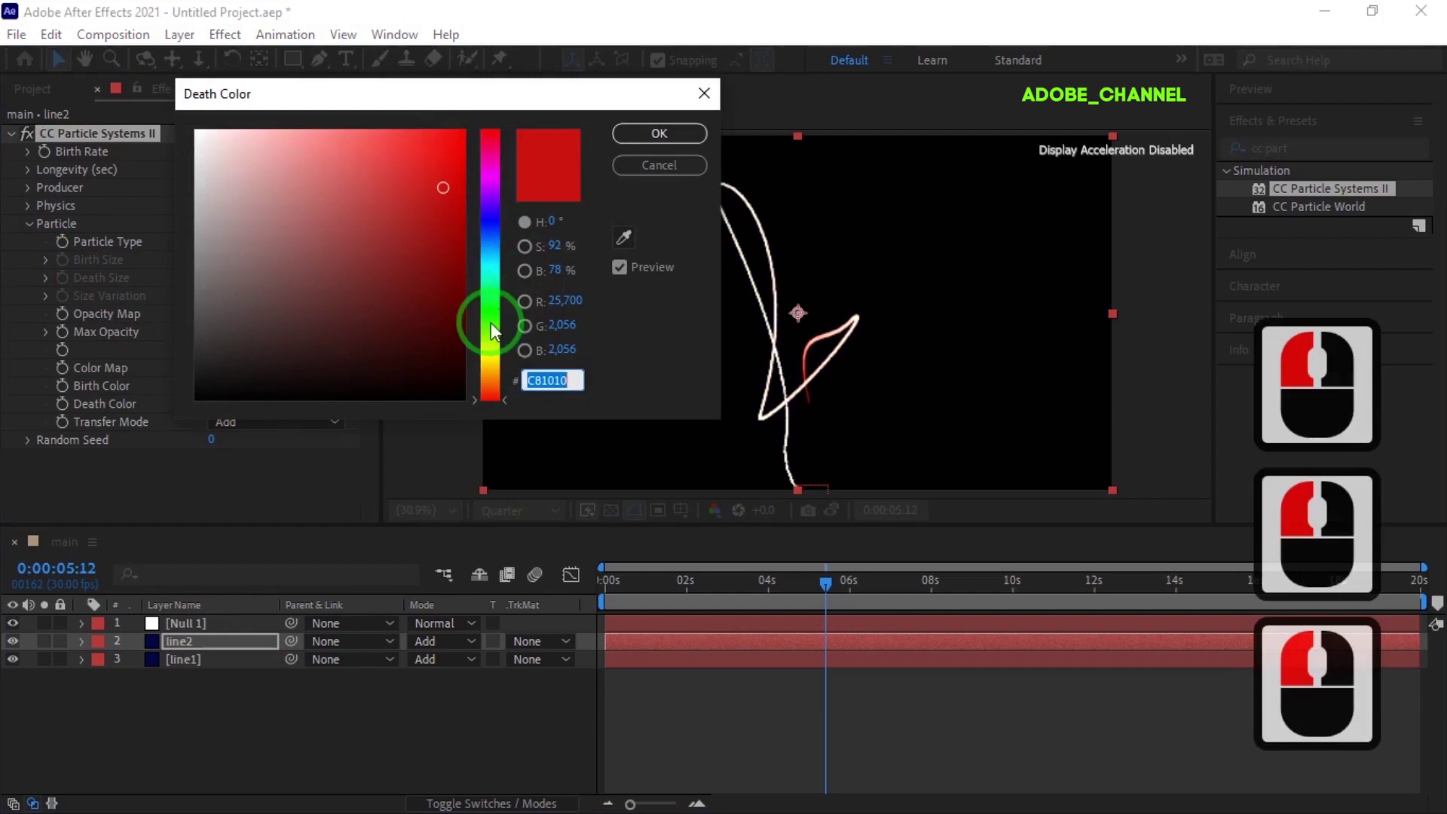
{"action": "left_click", "coordinate": [497, 366]}
{"action": "left_click", "coordinate": [677, 150]}
{"action": "left_click", "coordinate": [659, 152]}
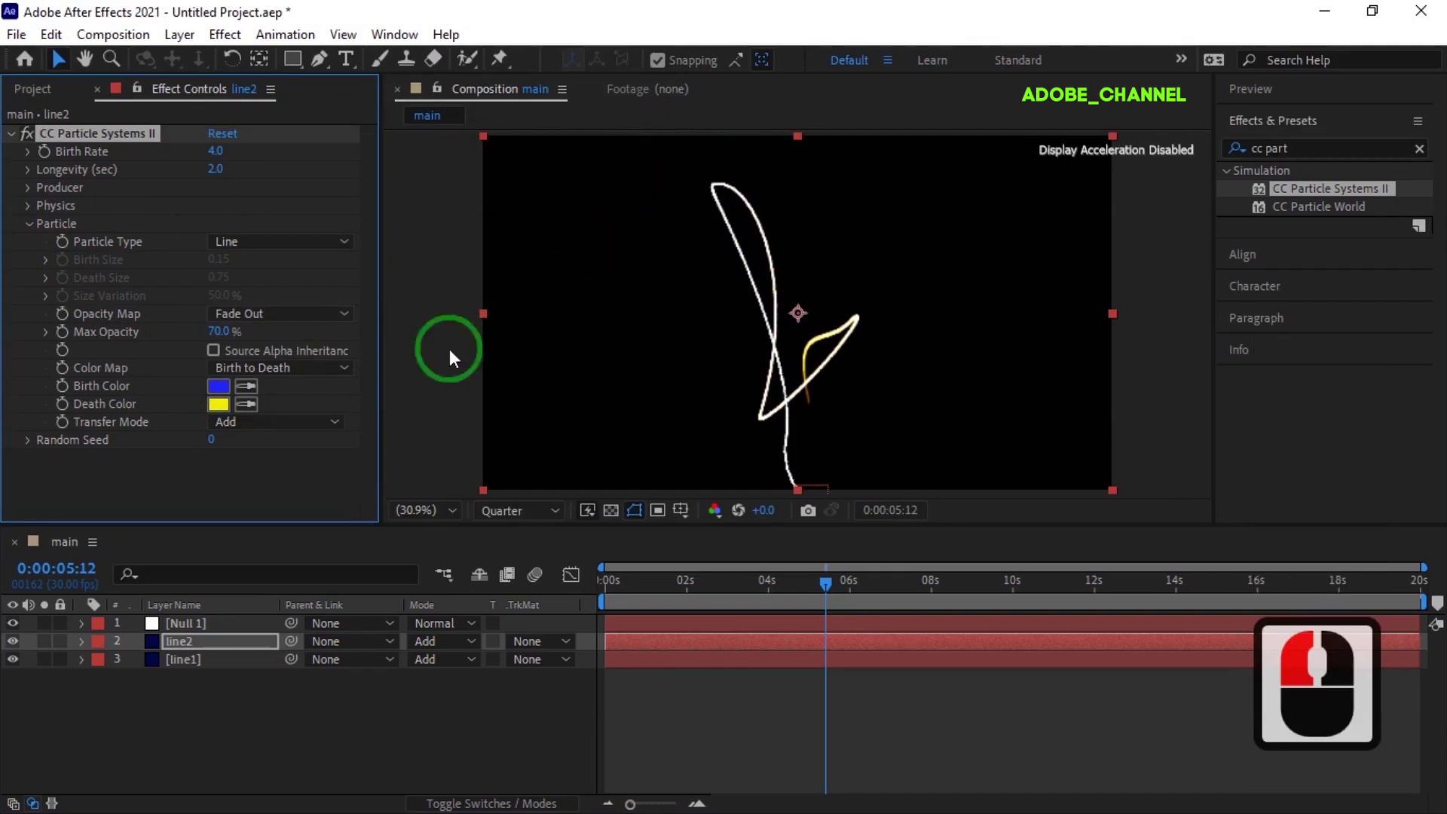
Offset line2's anchor point horizontally to 937,540
{"action": "key", "text": "a"}
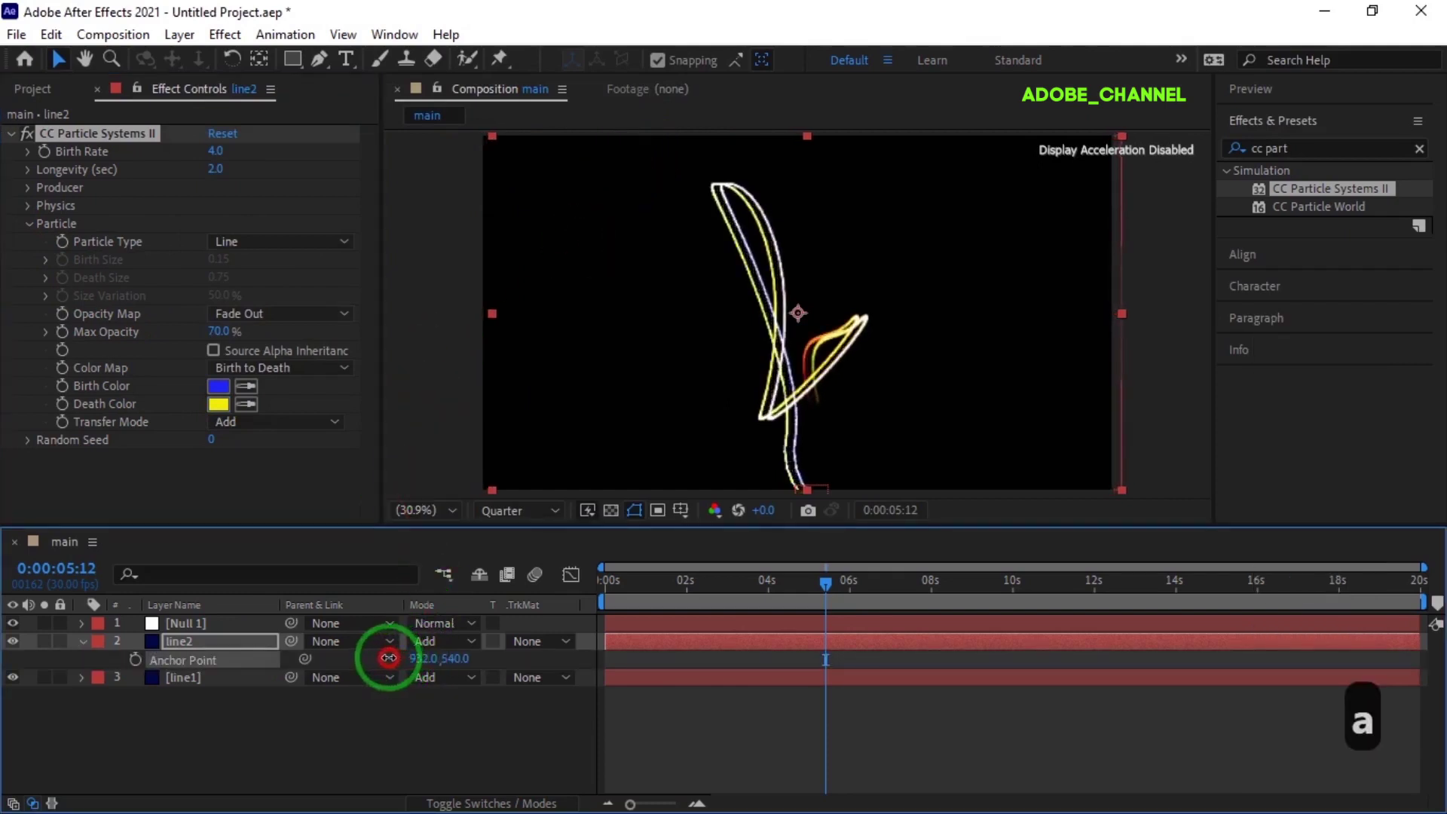
{"action": "left_click", "coordinate": [402, 667]}
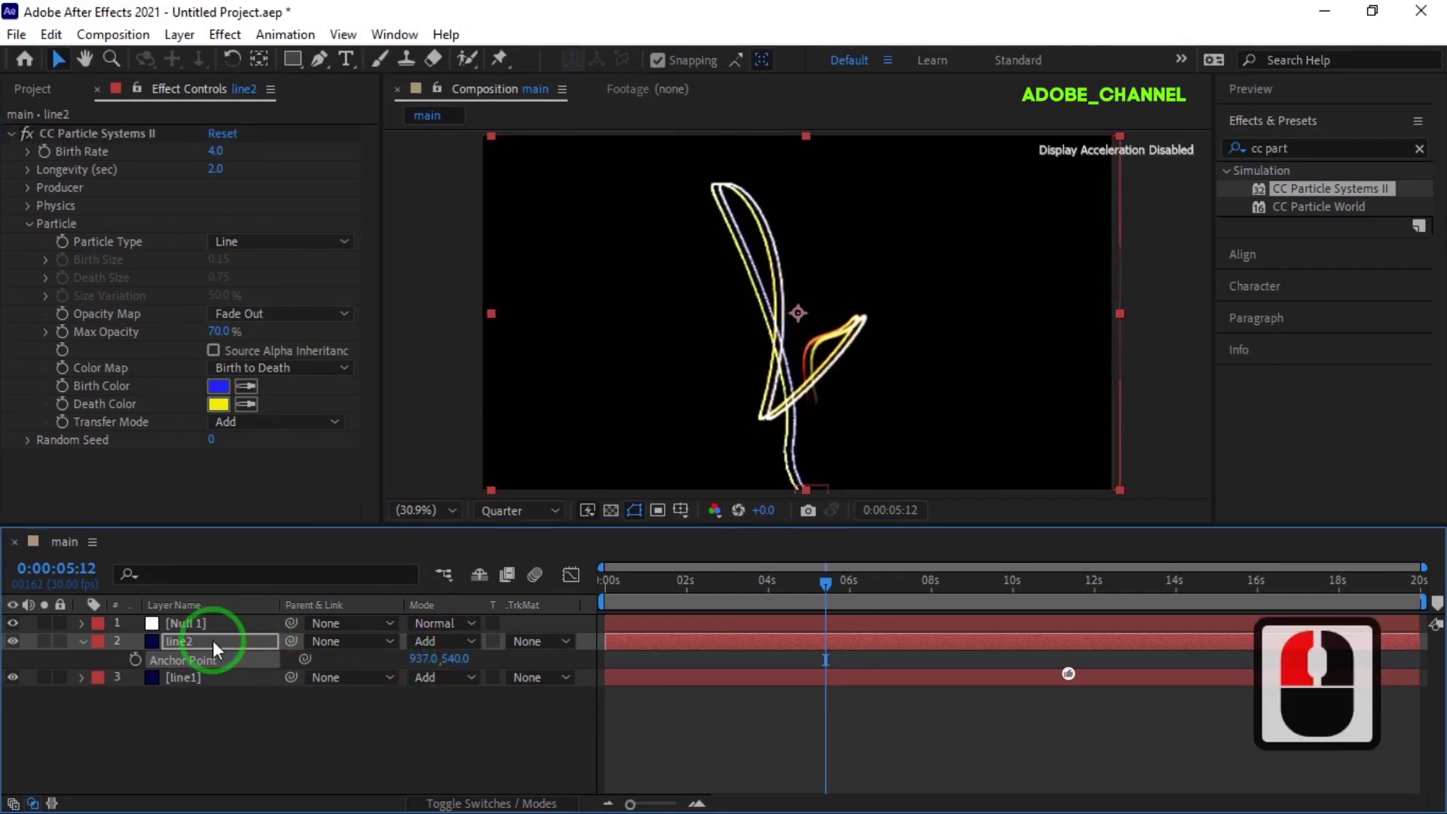
{"action": "left_click", "coordinate": [219, 650]}
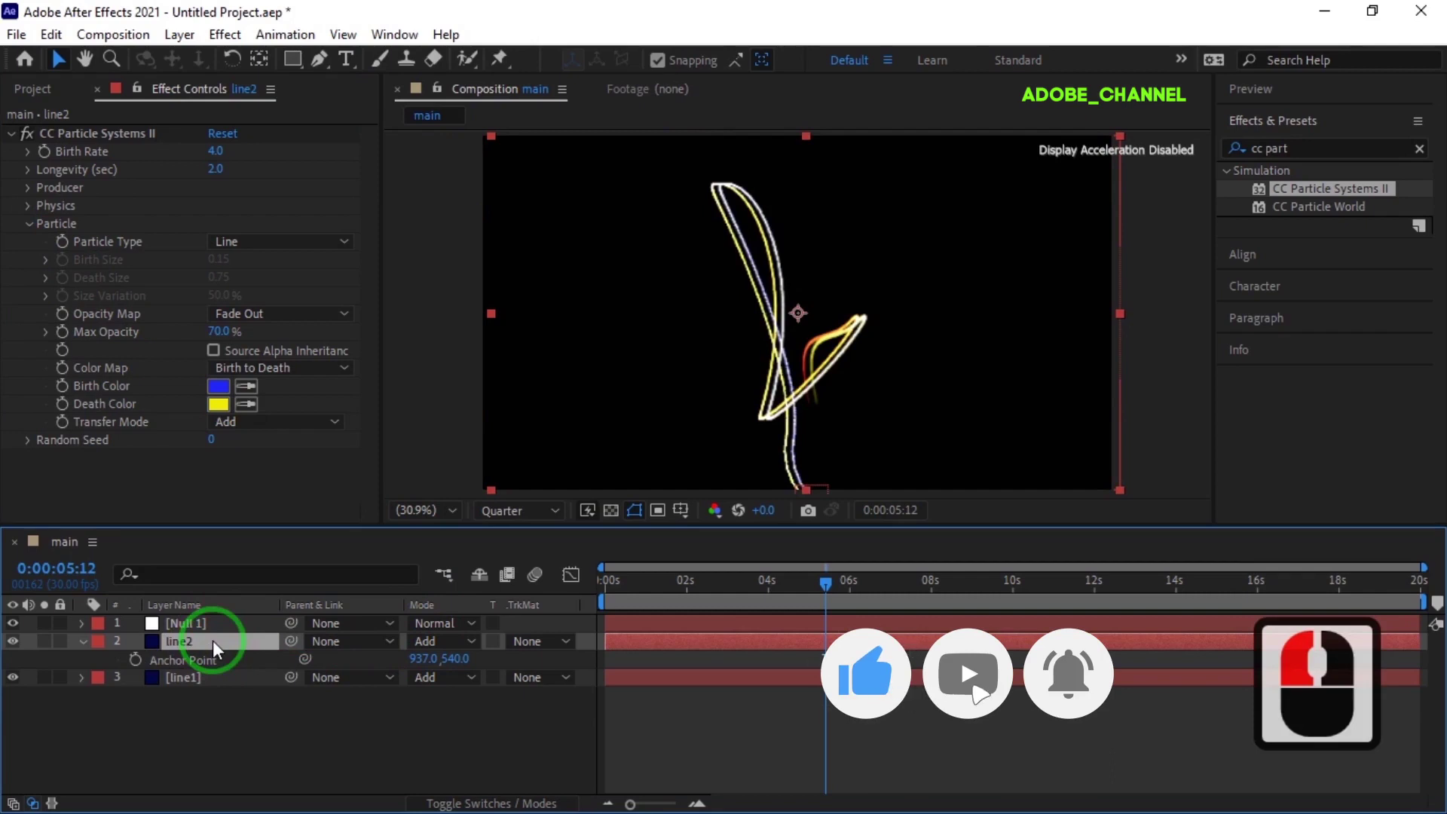
Duplicate line2 as line3 and set its birth colour to green
{"action": "key", "text": "ctrl+d"}
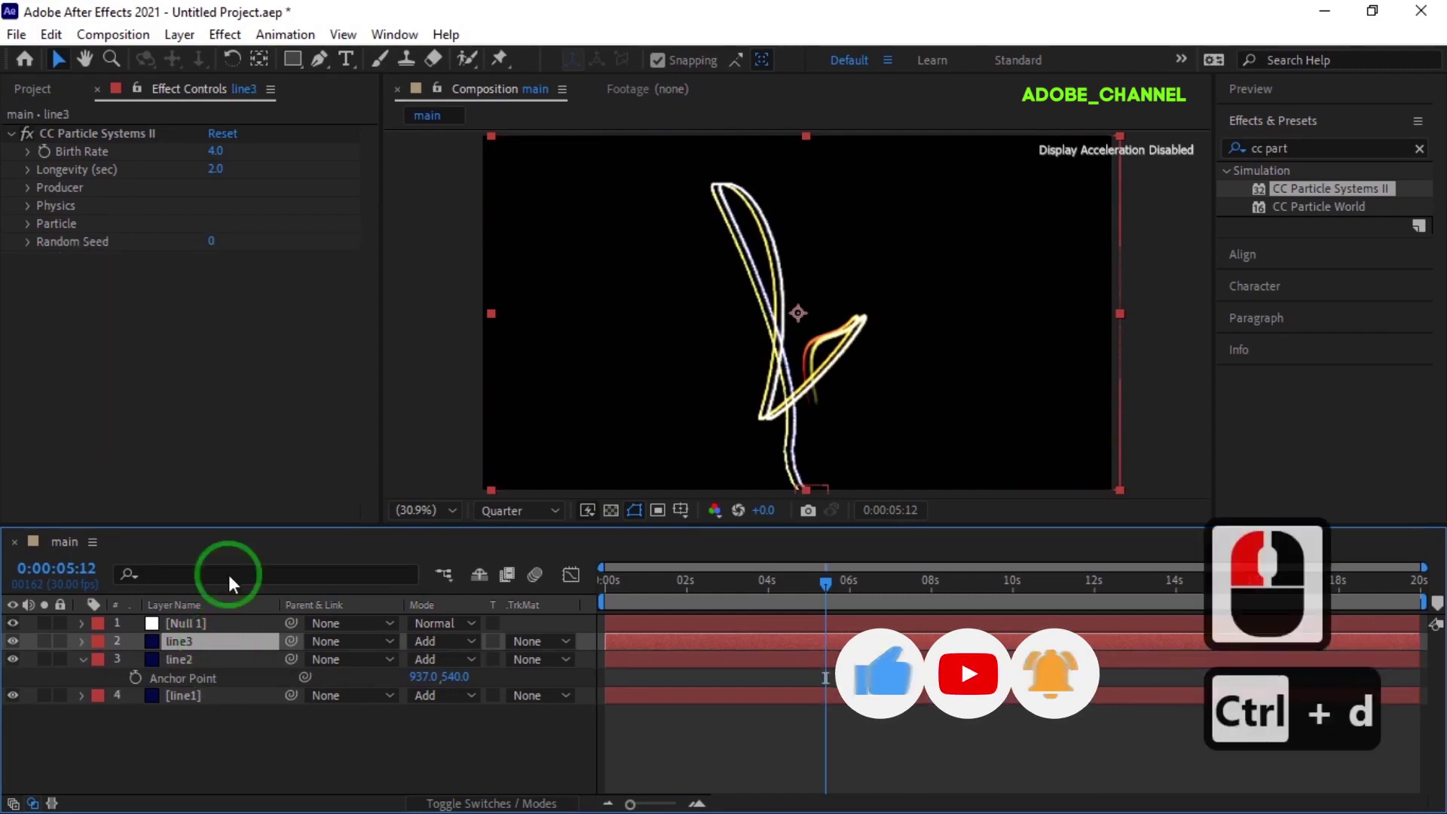
{"action": "left_click", "coordinate": [36, 235]}
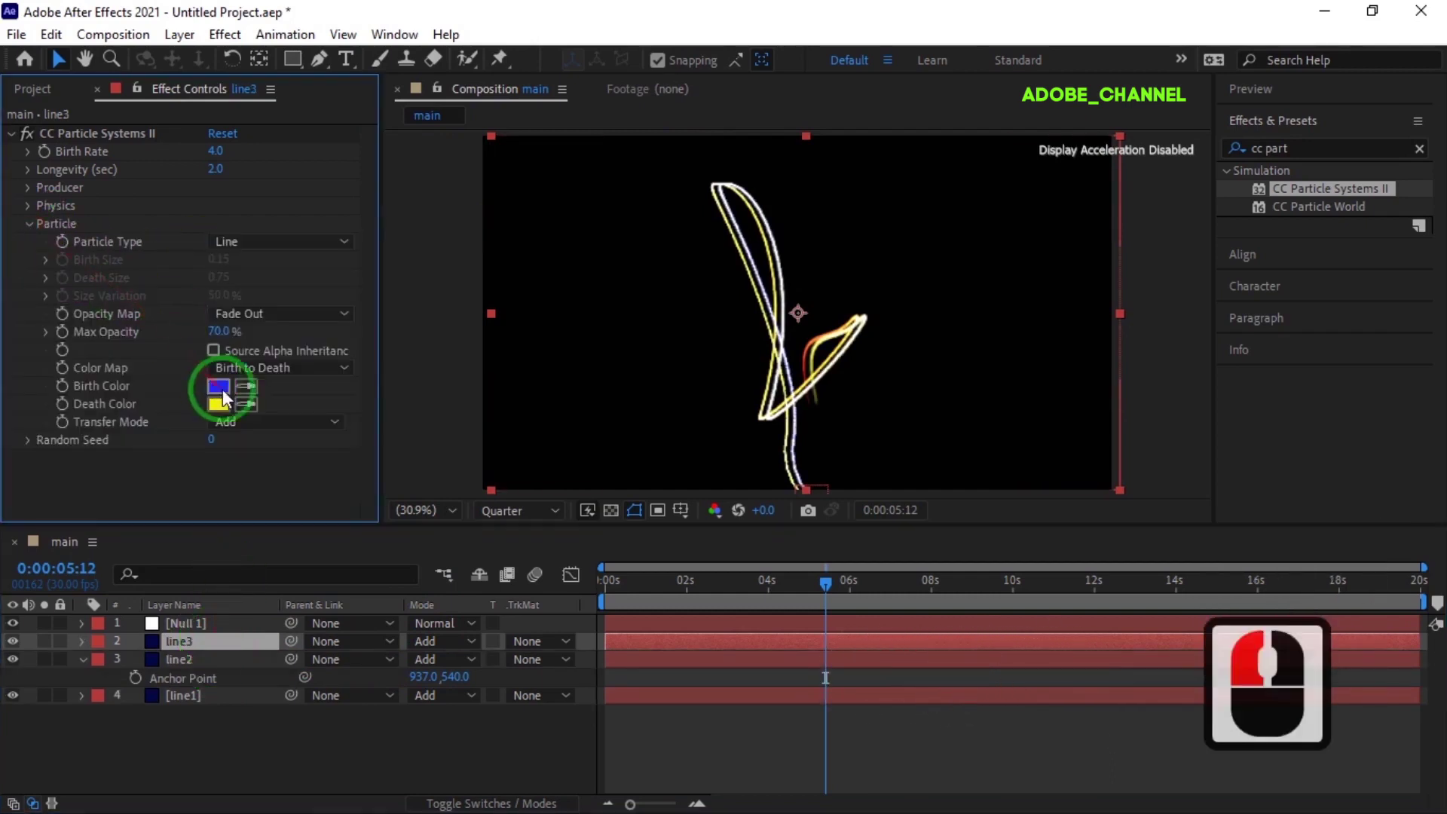
{"action": "left_click", "coordinate": [230, 398]}
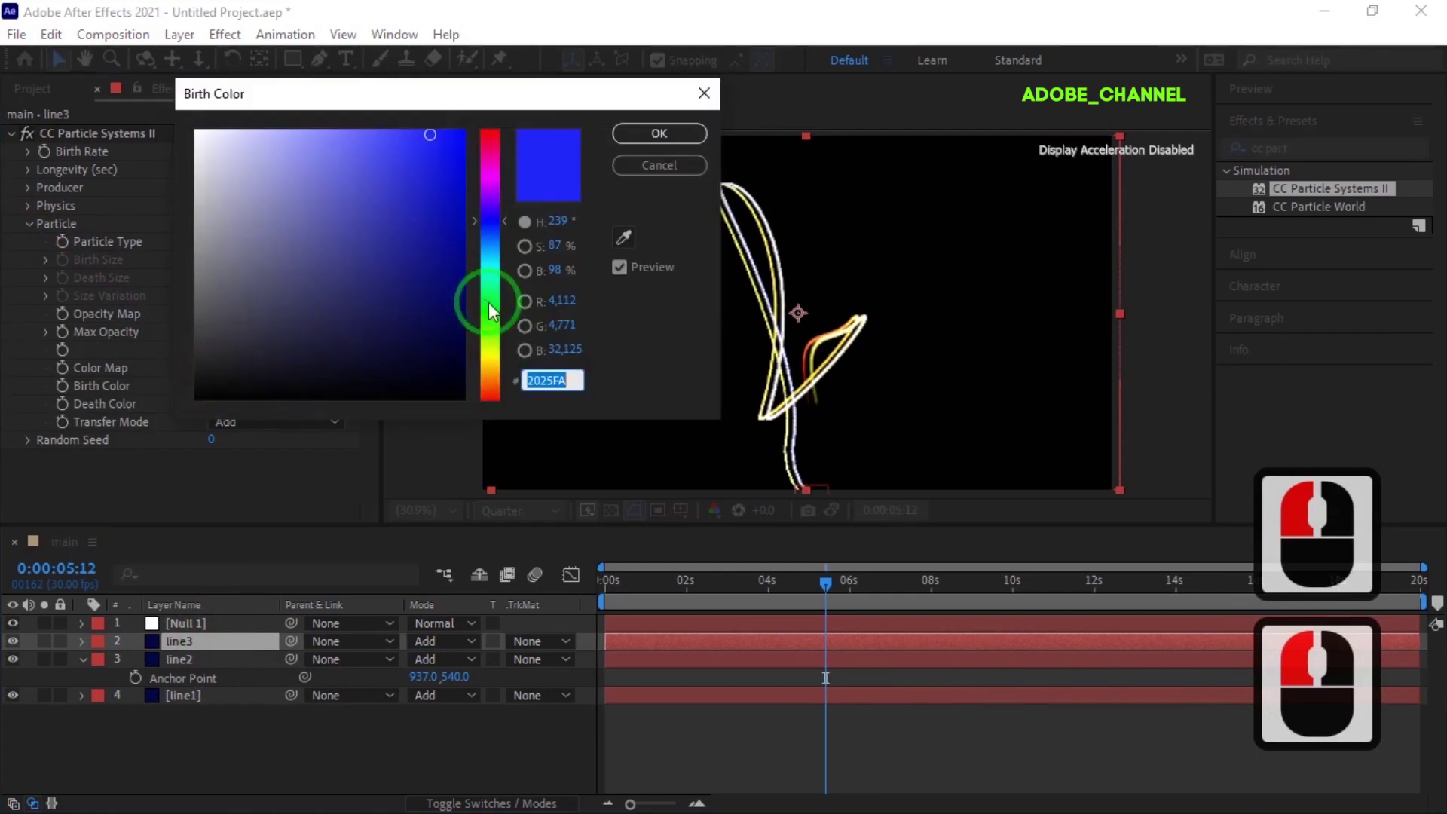
{"action": "left_click", "coordinate": [501, 238]}
{"action": "left_click", "coordinate": [227, 413]}
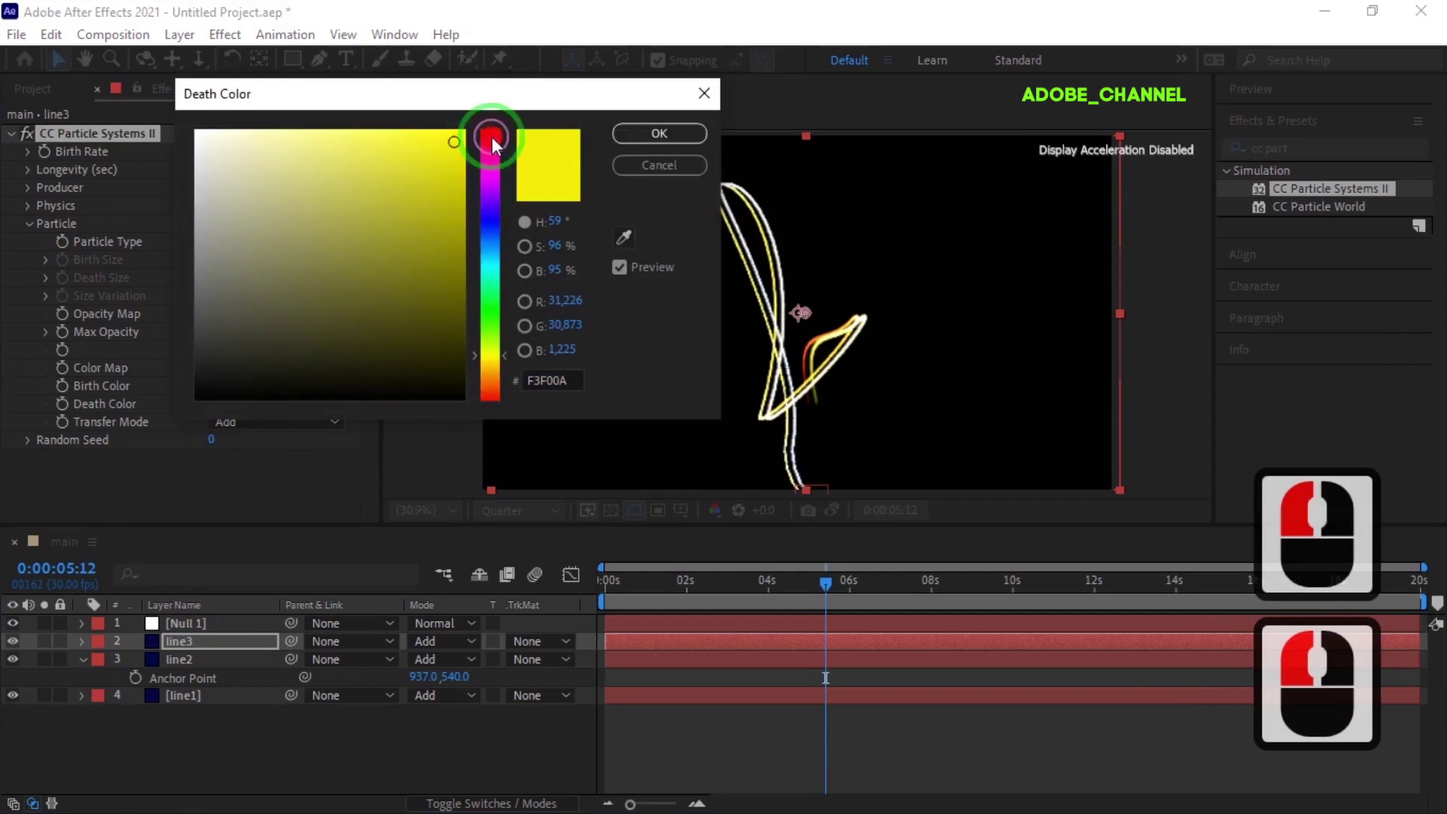
{"action": "left_click", "coordinate": [498, 147]}
{"action": "left_click", "coordinate": [666, 147]}
Set line3's anchor point to 982,540 and its death colour to magenta
{"action": "key", "text": "a"}
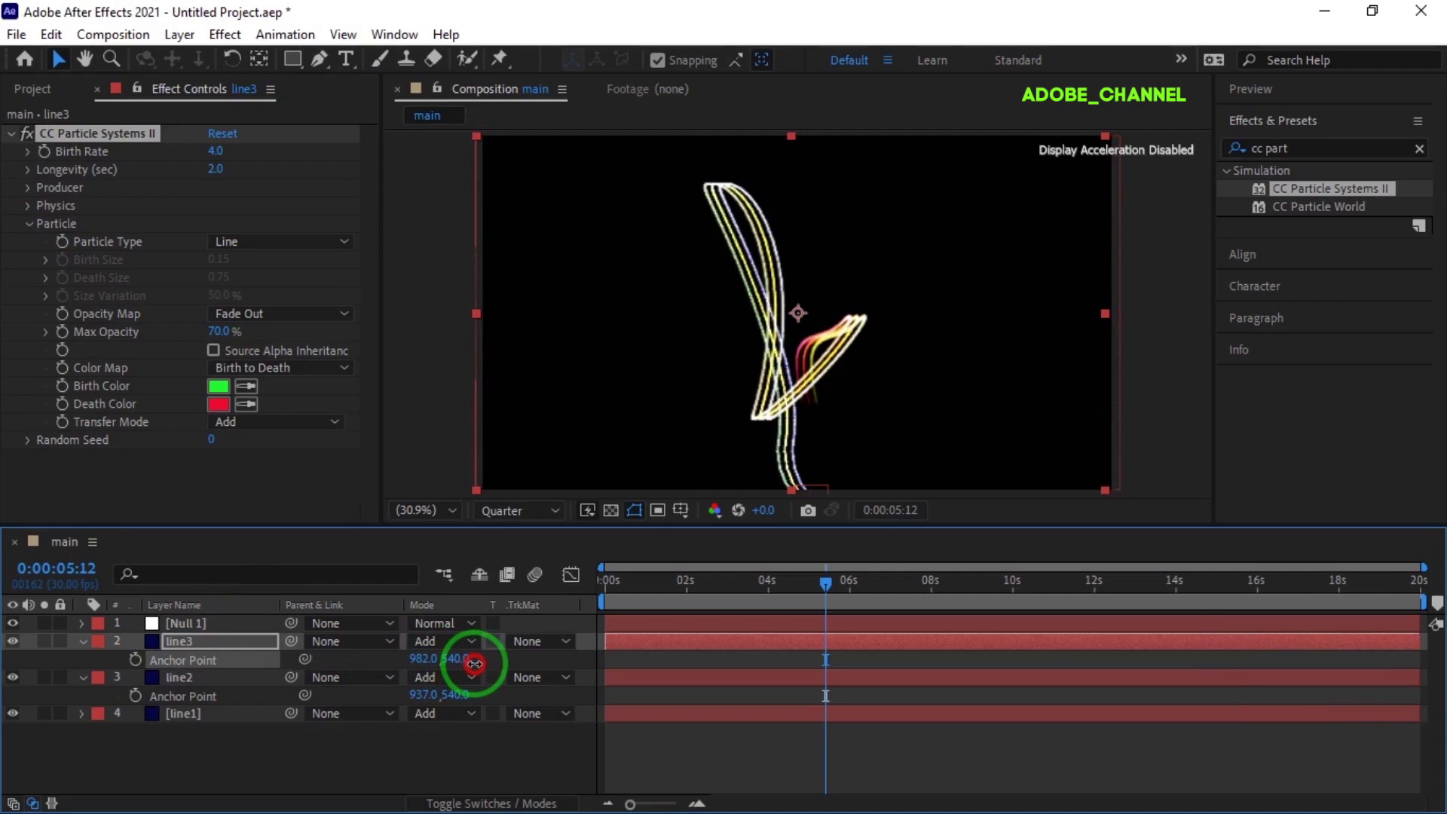
{"action": "double_click", "coordinate": [482, 673]}
{"action": "left_click", "coordinate": [226, 415]}
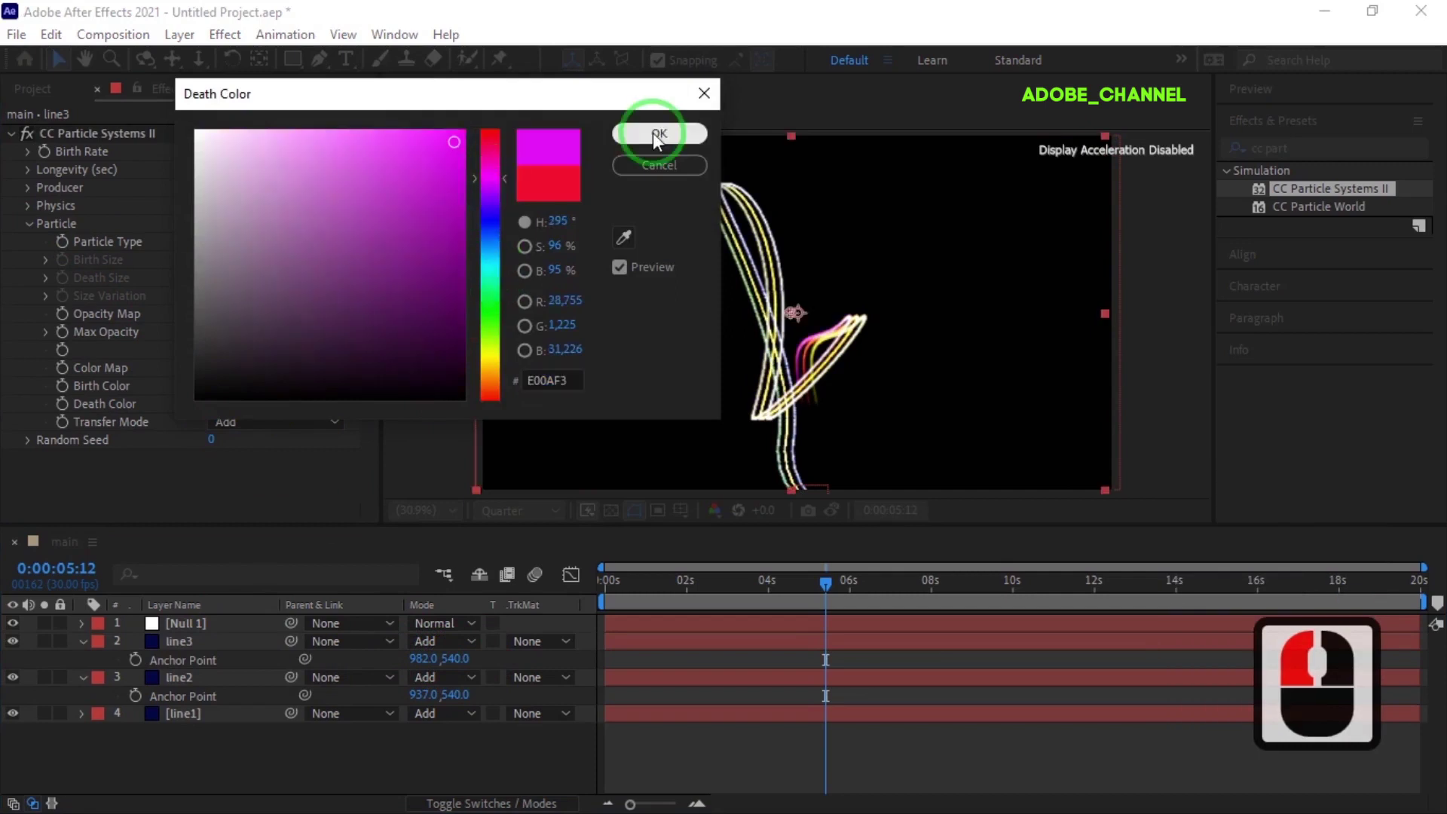
{"action": "left_click", "coordinate": [617, 162]}
Set line3's max opacity to 65% after comparing with line2
{"action": "left_click", "coordinate": [207, 689]}
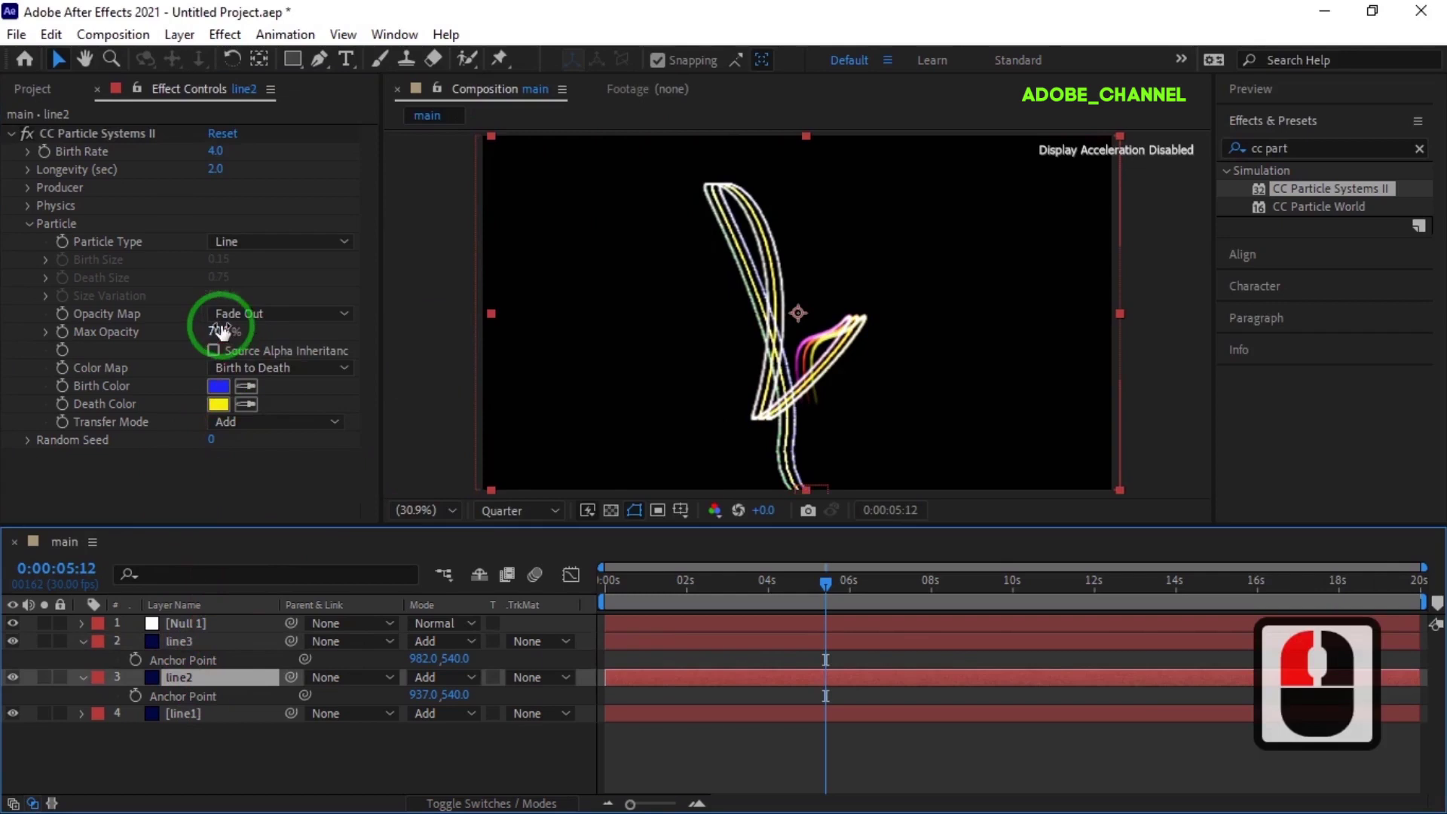
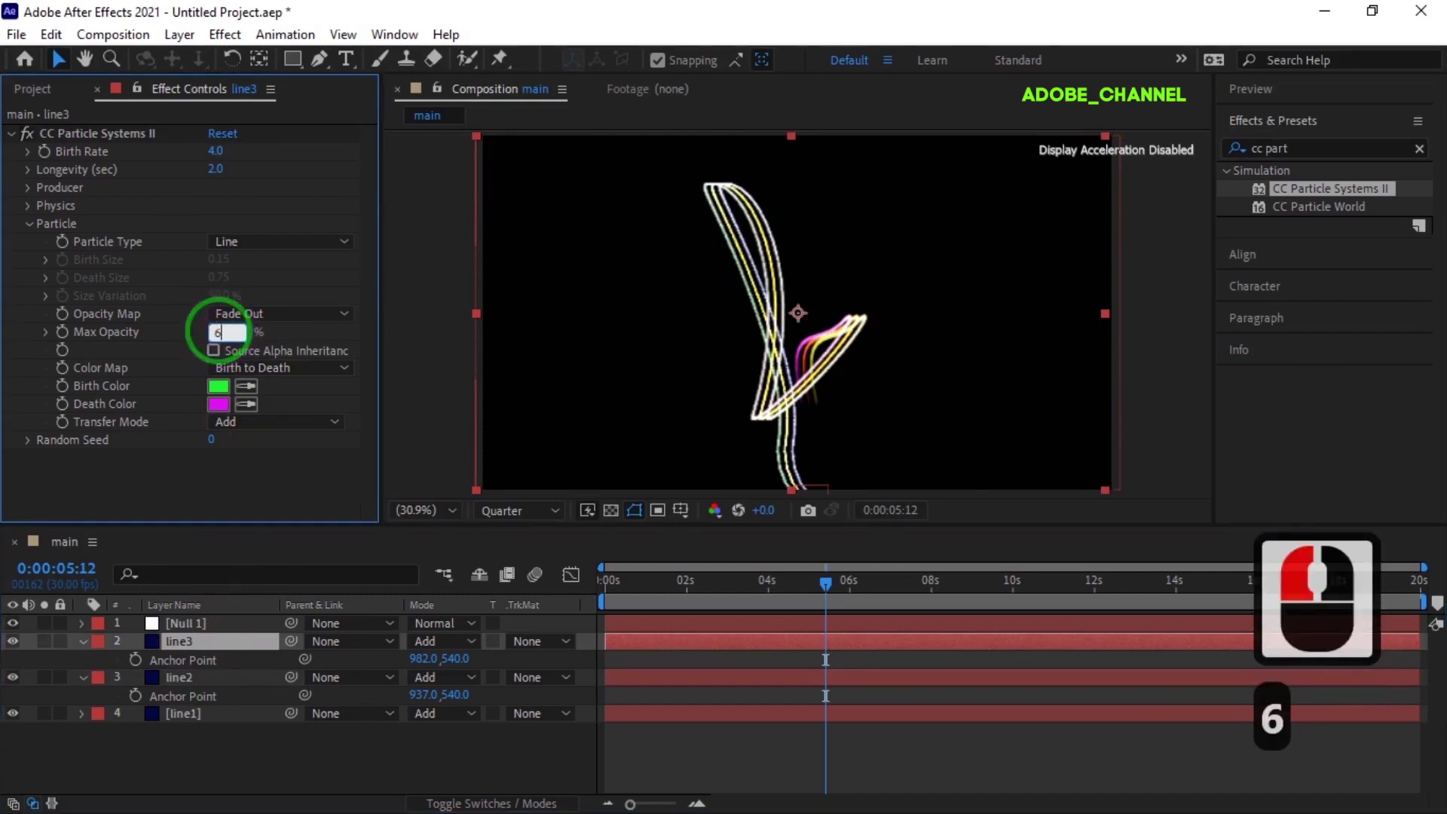
{"action": "key", "text": "5"}
{"action": "key", "text": "Return"}
{"action": "left_click", "coordinate": [237, 647]}
Duplicate line3 as line4 and set its colours to magenta fading to red
{"action": "key", "text": "ctrl+d"}
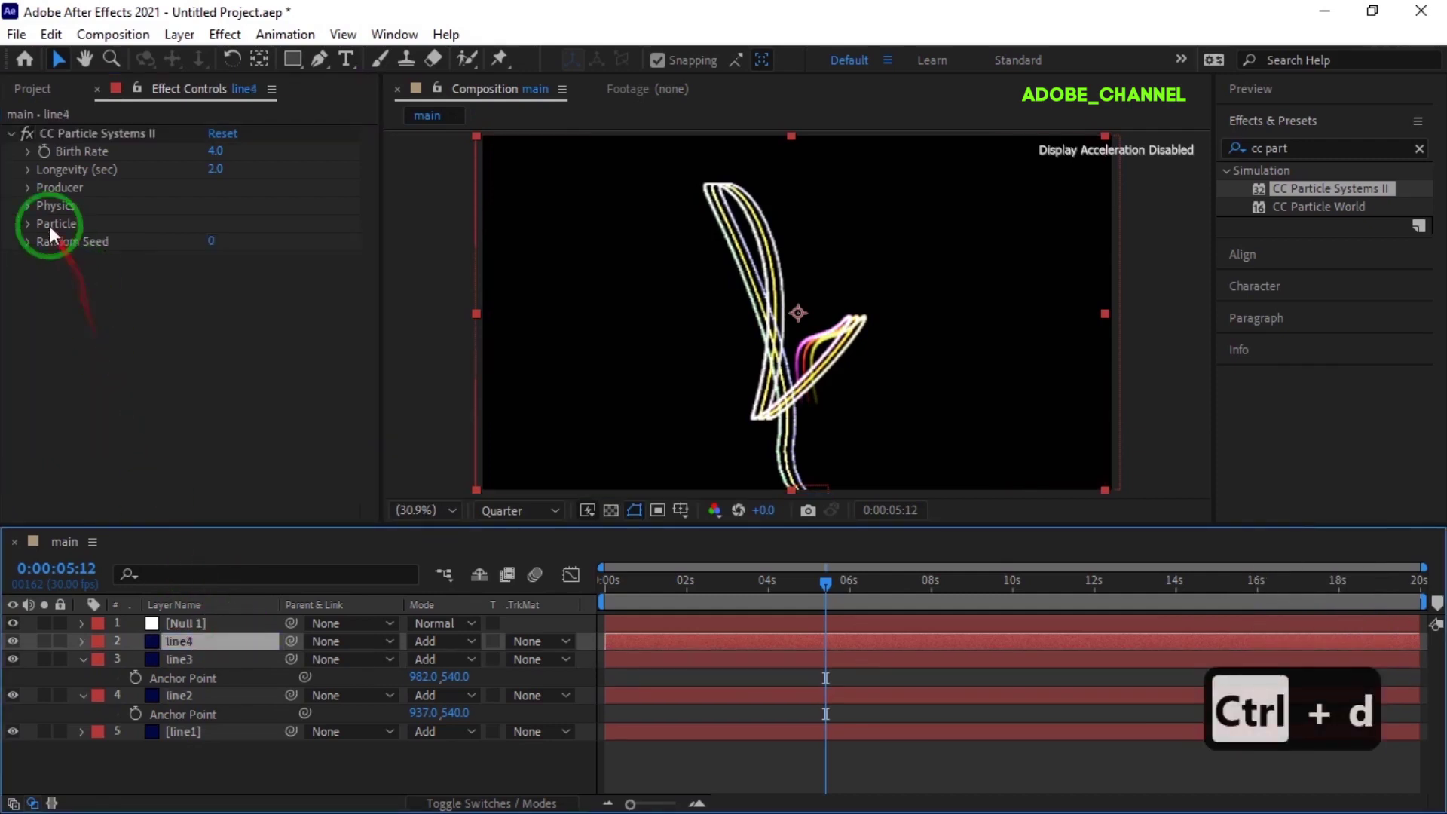
{"action": "left_click", "coordinate": [33, 233]}
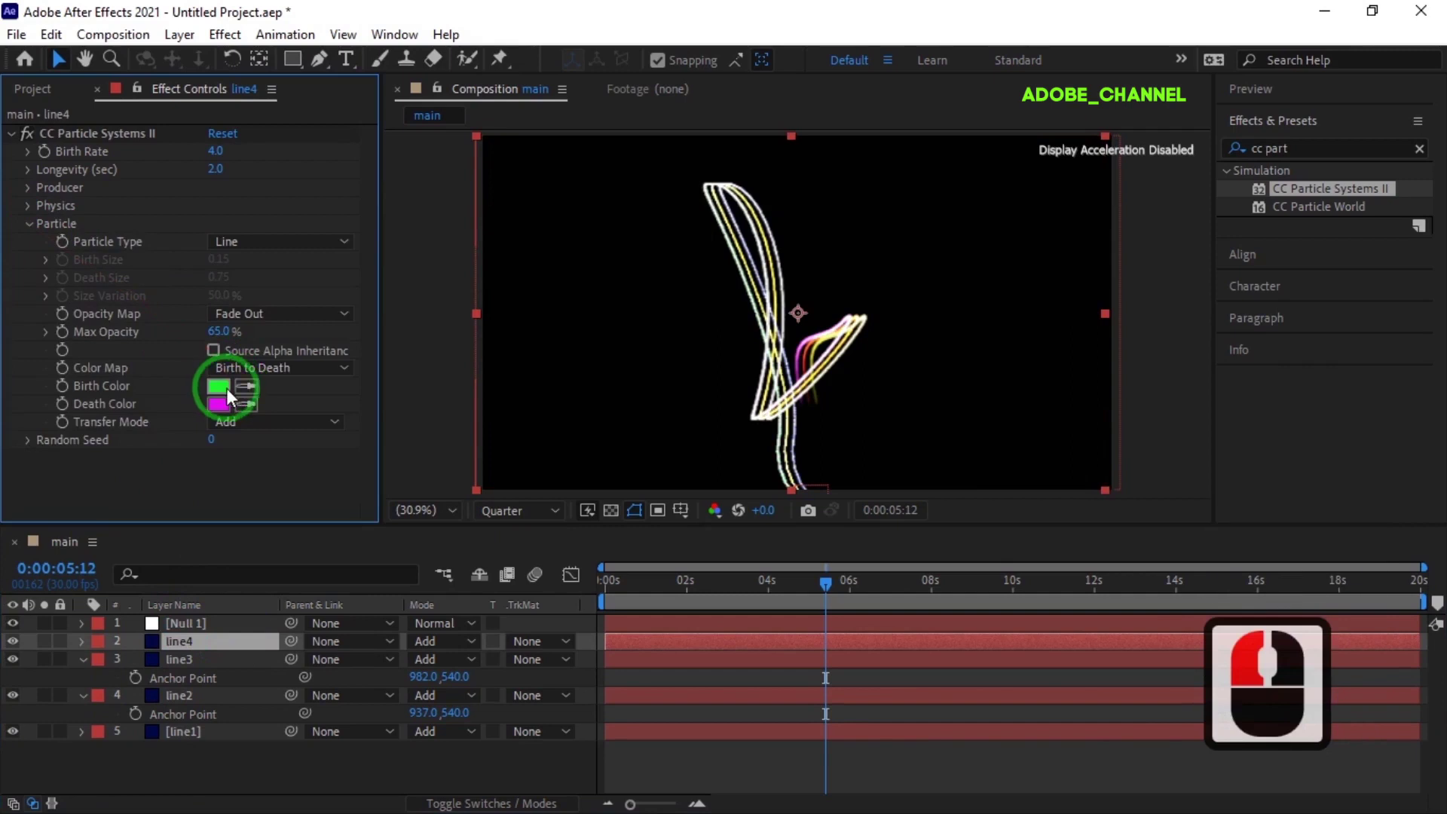
{"action": "left_click", "coordinate": [233, 398]}
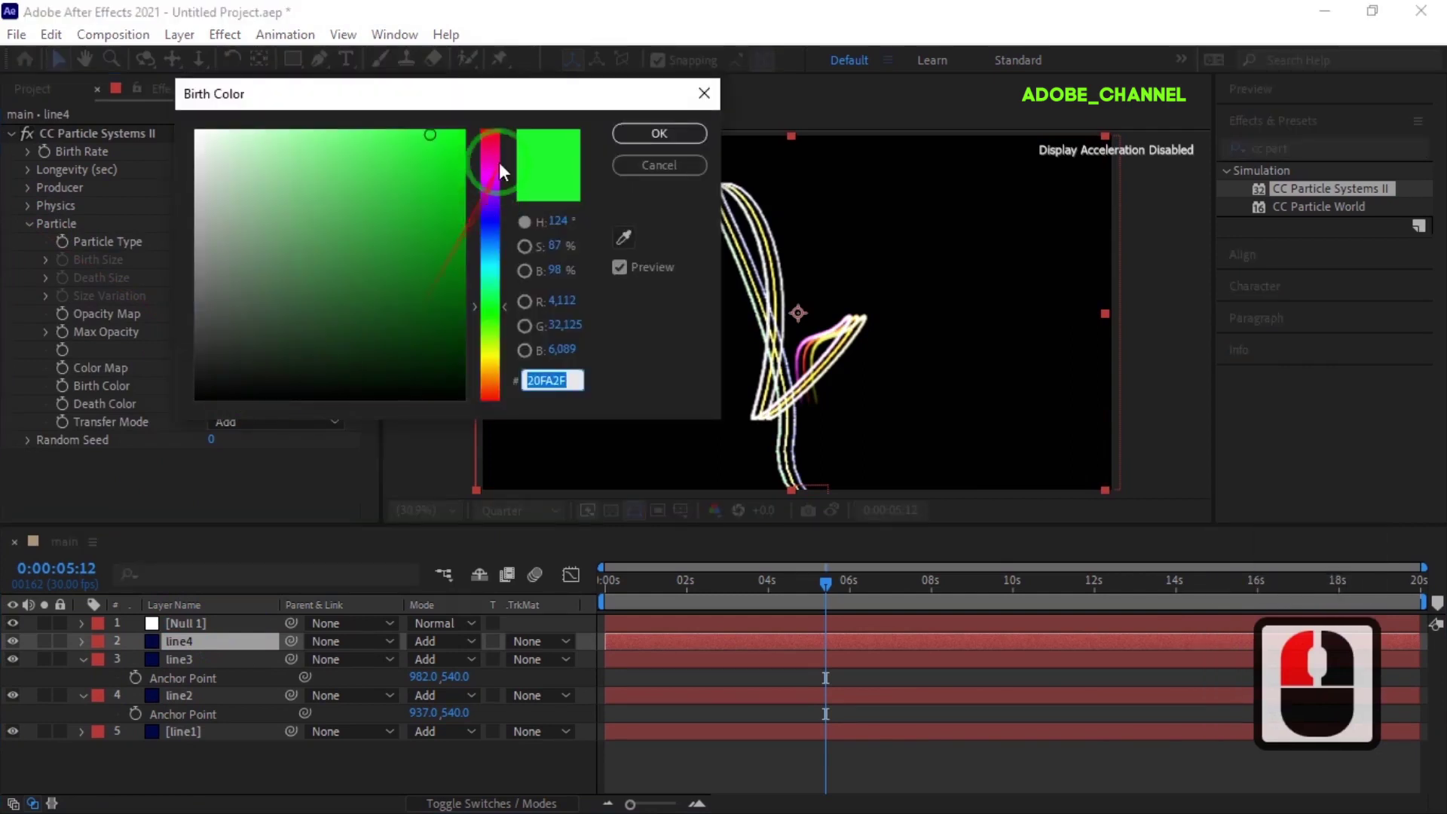
{"action": "left_click", "coordinate": [495, 188]}
{"action": "left_click", "coordinate": [647, 142]}
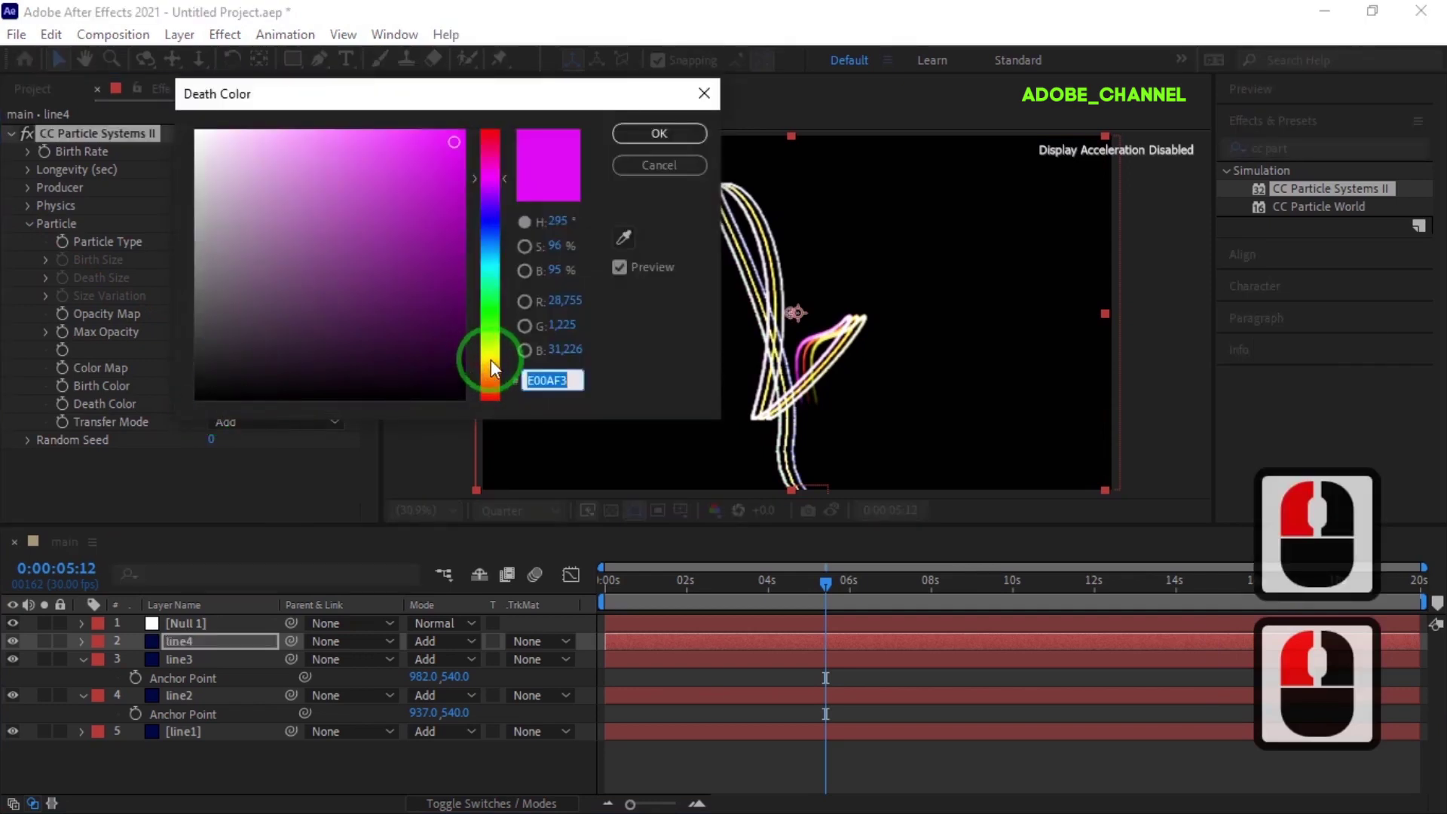
{"action": "left_click", "coordinate": [495, 402]}
{"action": "left_click", "coordinate": [362, 477]}
Set line4's anchor point X to 1014 and collapse all layer properties
{"action": "key", "text": "a"}
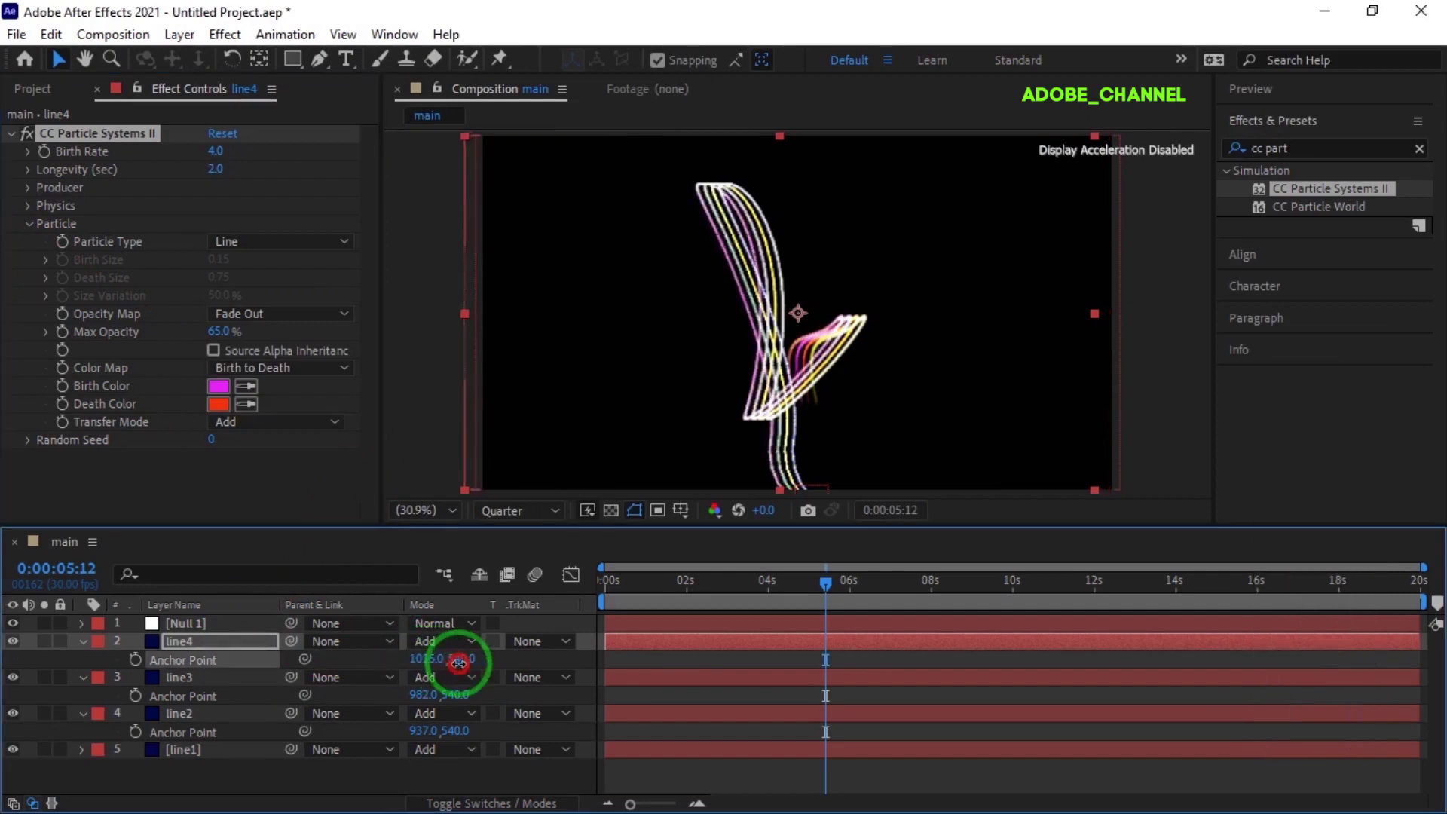
{"action": "left_click", "coordinate": [464, 669]}
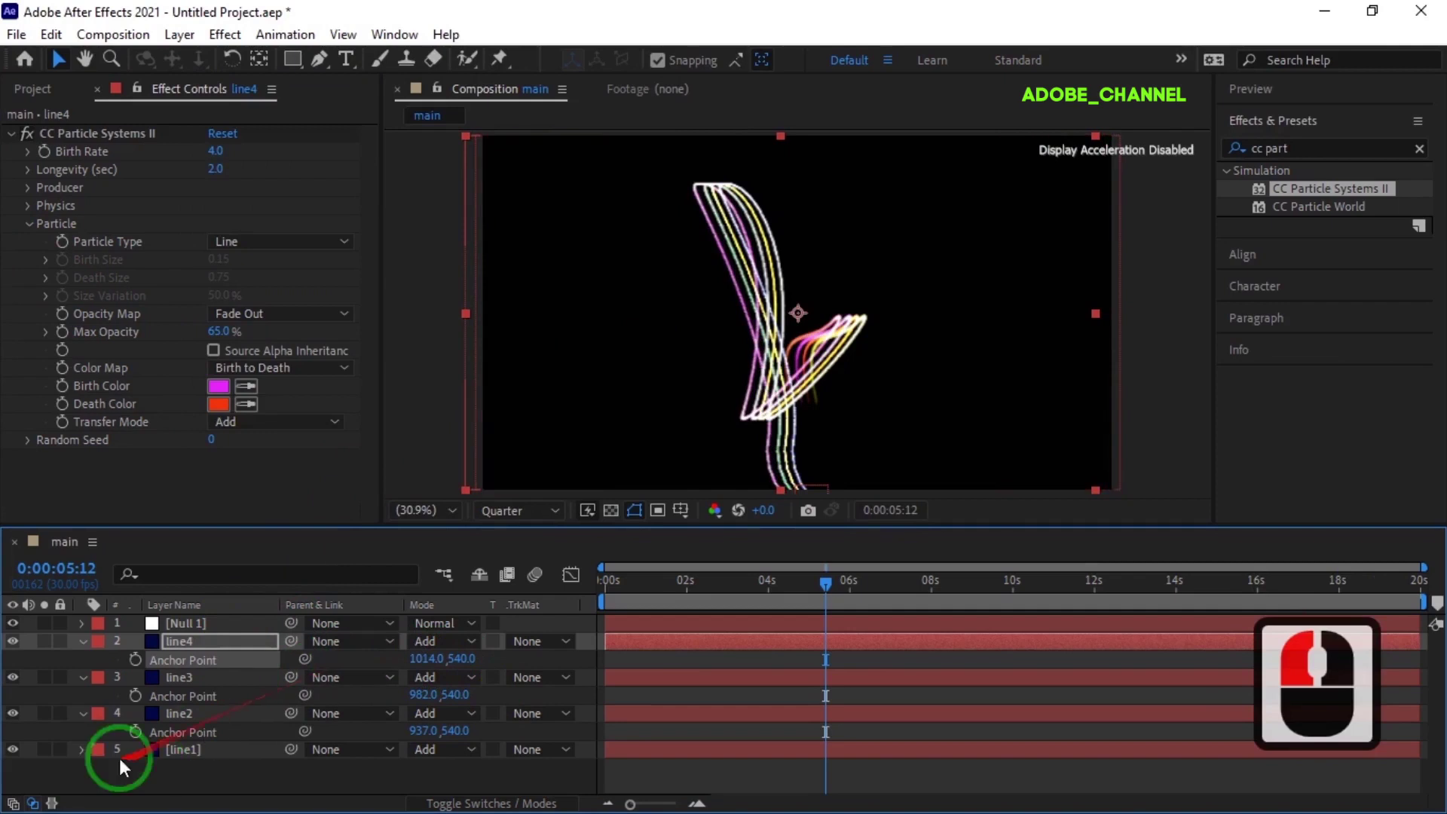
{"action": "left_click", "coordinate": [92, 689]}
{"action": "left_click", "coordinate": [91, 650]}
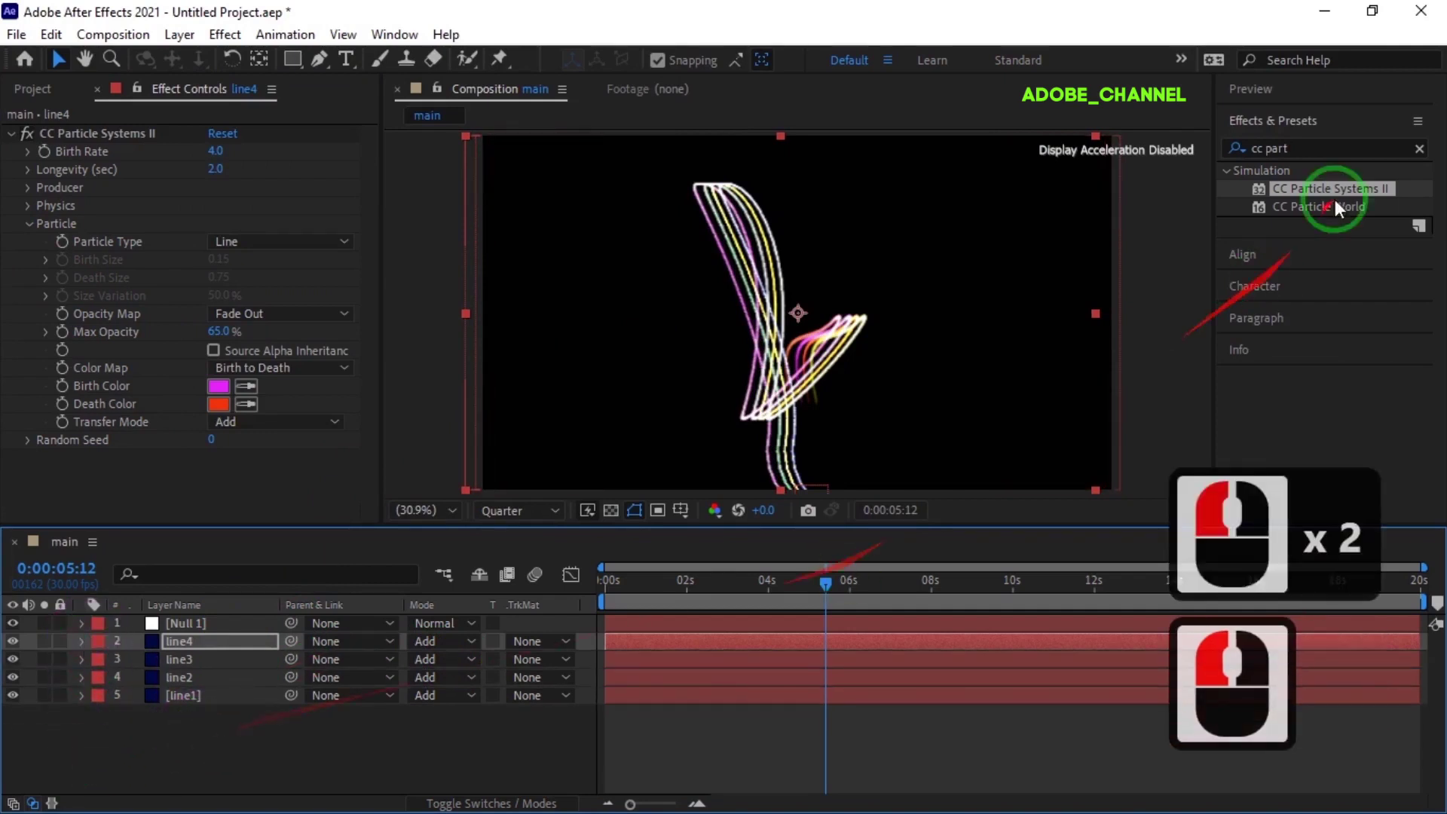
Play back the four offset streaks from the Preview panel, then stop at frame 0
{"action": "left_click", "coordinate": [1319, 101]}
{"action": "left_click", "coordinate": [802, 596]}
{"action": "left_click", "coordinate": [1327, 129]}
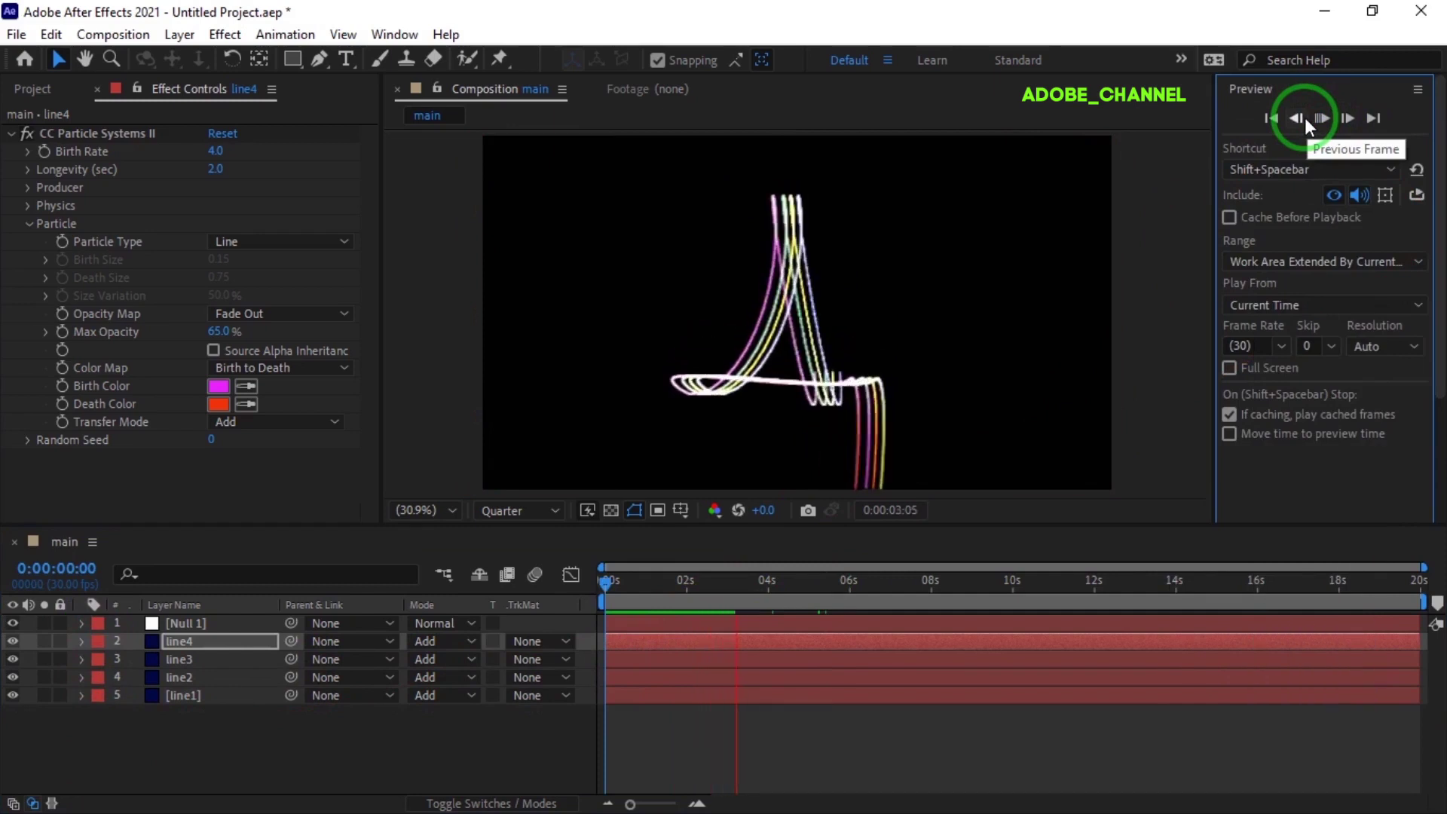
{"action": "left_click", "coordinate": [1331, 128]}
{"action": "left_click", "coordinate": [1331, 128]}
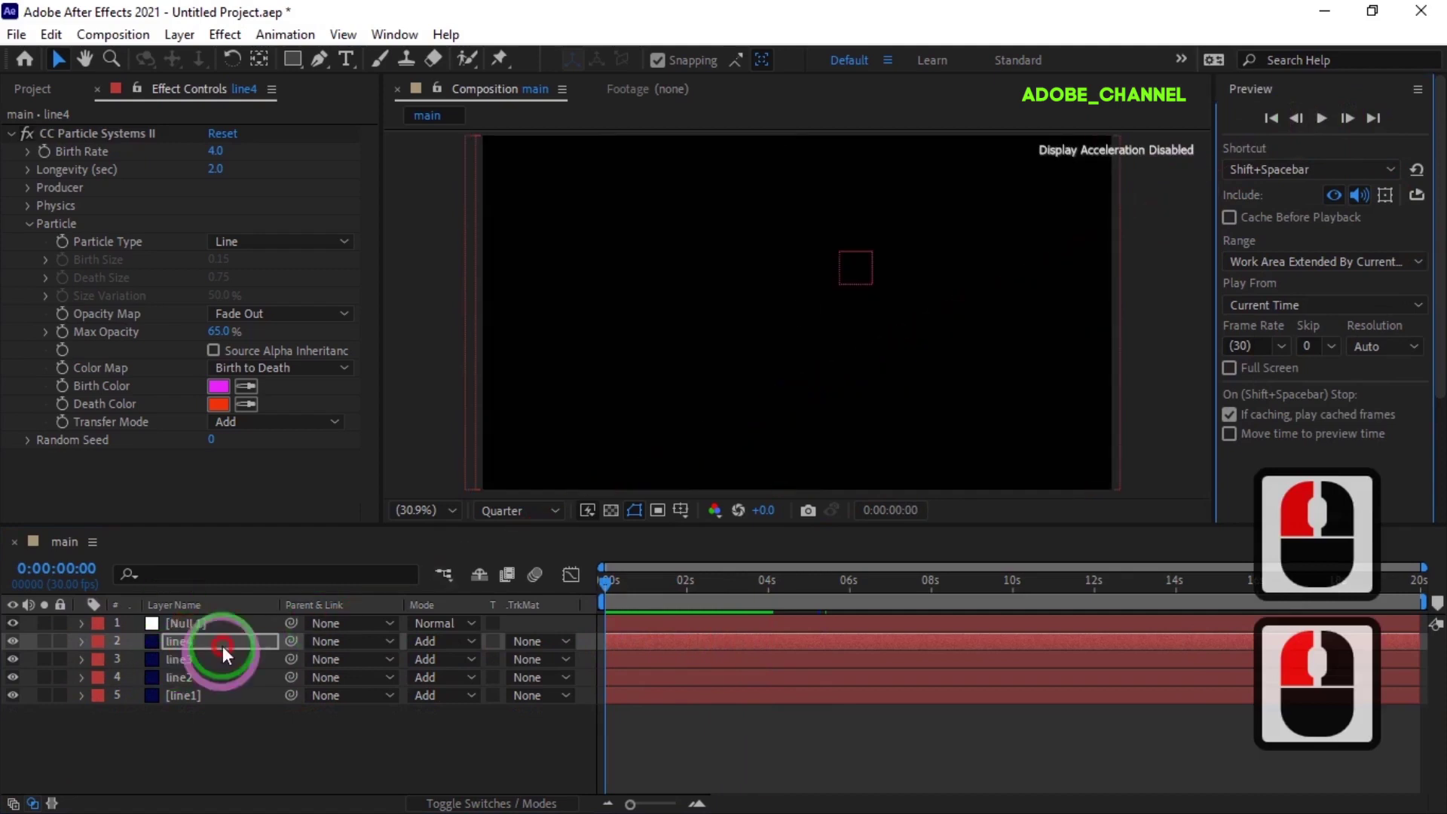
Pre-compose the streak layers into Pre-comp 1 and duplicate it as Pre-comp 2
{"action": "right_click", "coordinate": [229, 642]}
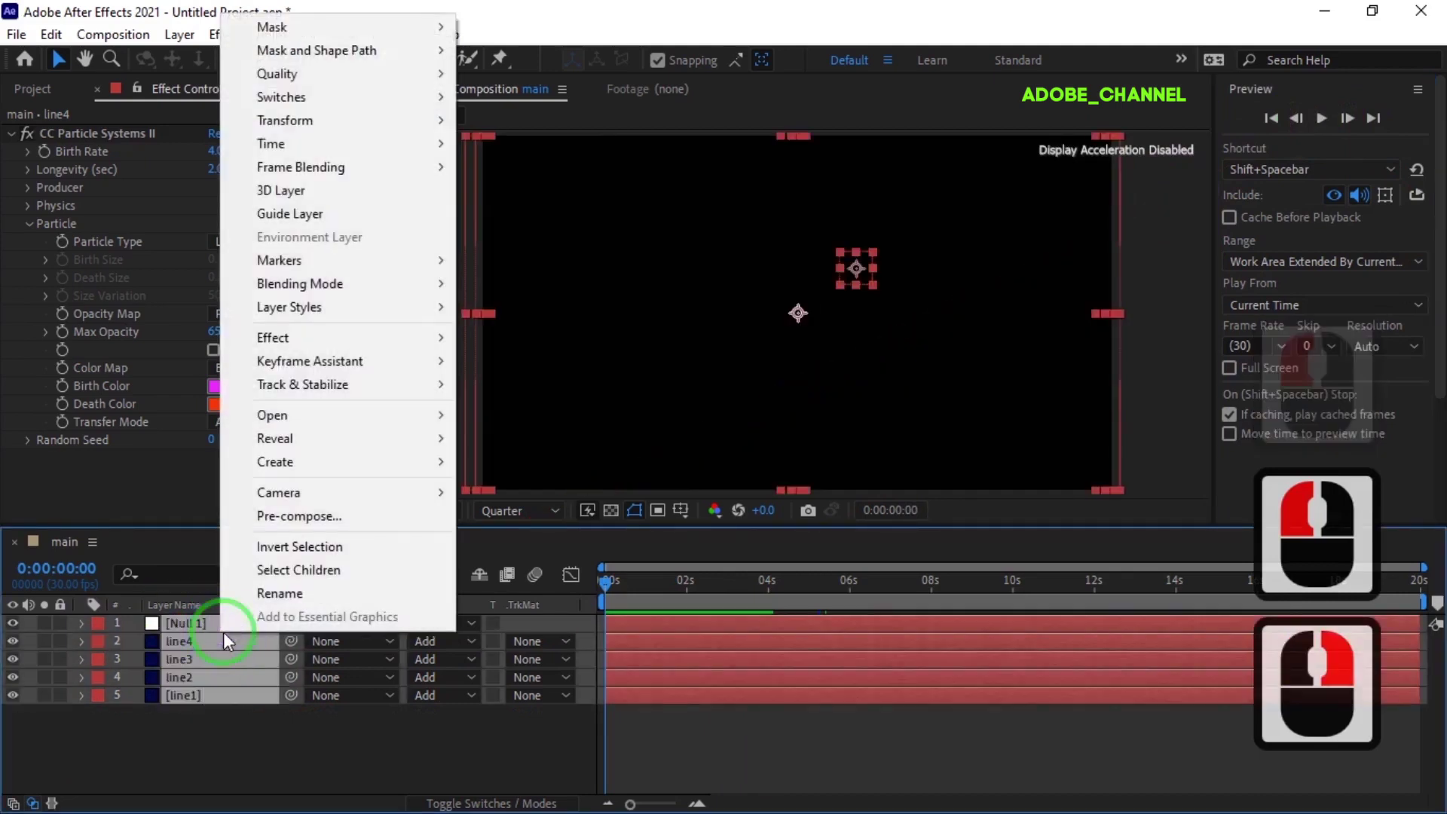
{"action": "left_click", "coordinate": [295, 527]}
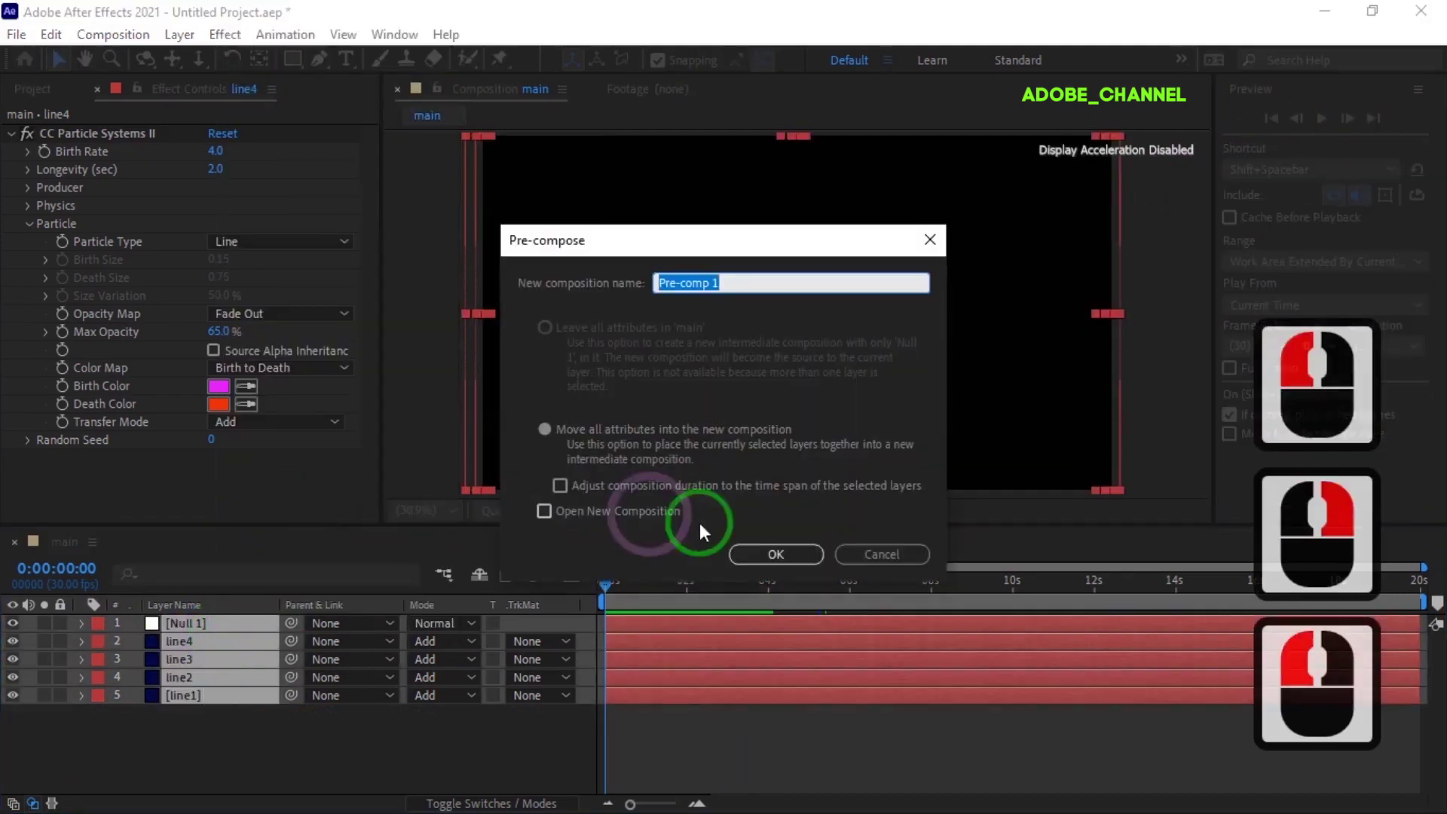
{"action": "left_click", "coordinate": [774, 563]}
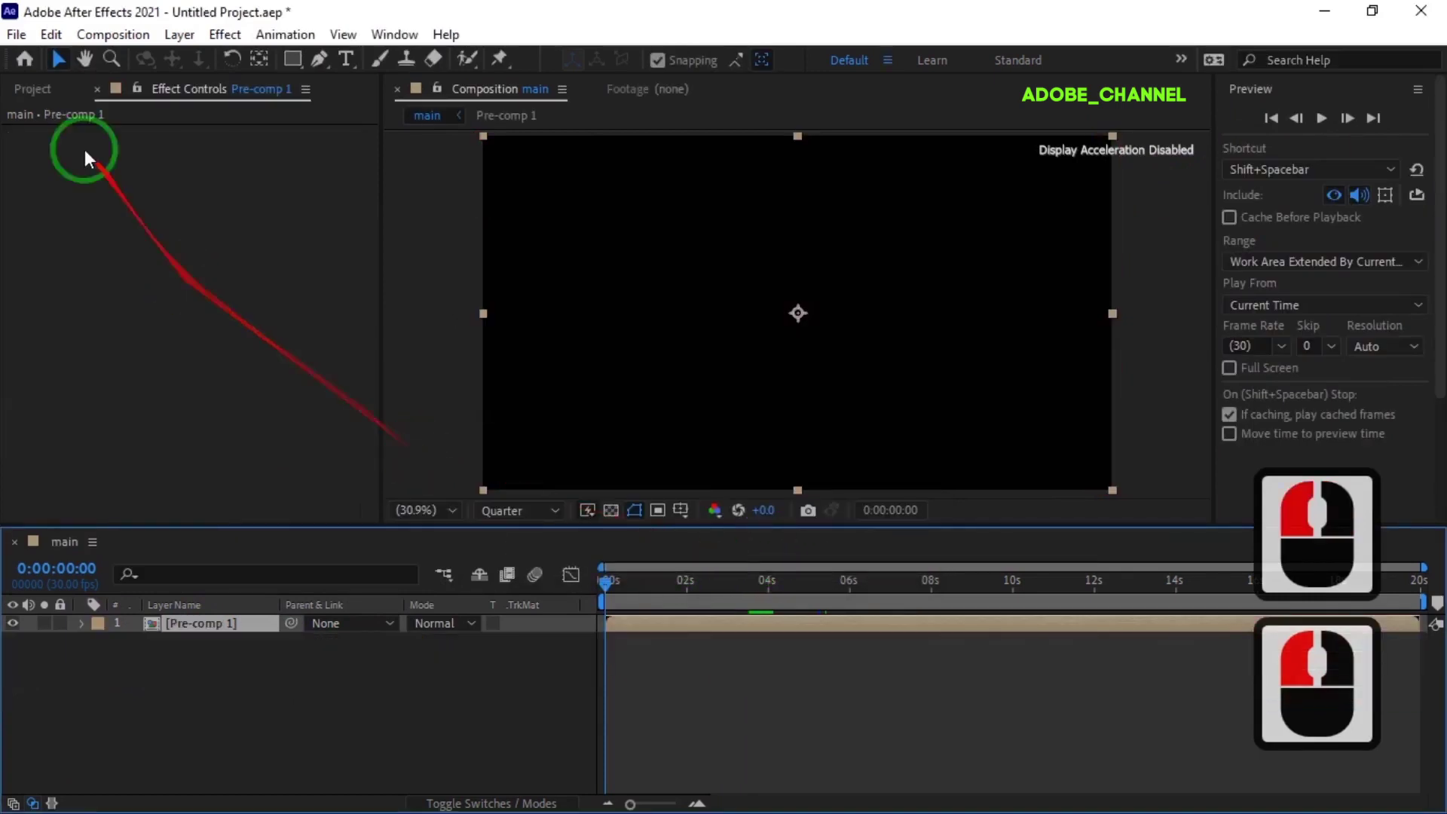
{"action": "left_click", "coordinate": [38, 103]}
{"action": "left_click", "coordinate": [81, 308]}
{"action": "key", "text": "ctrl+d"}
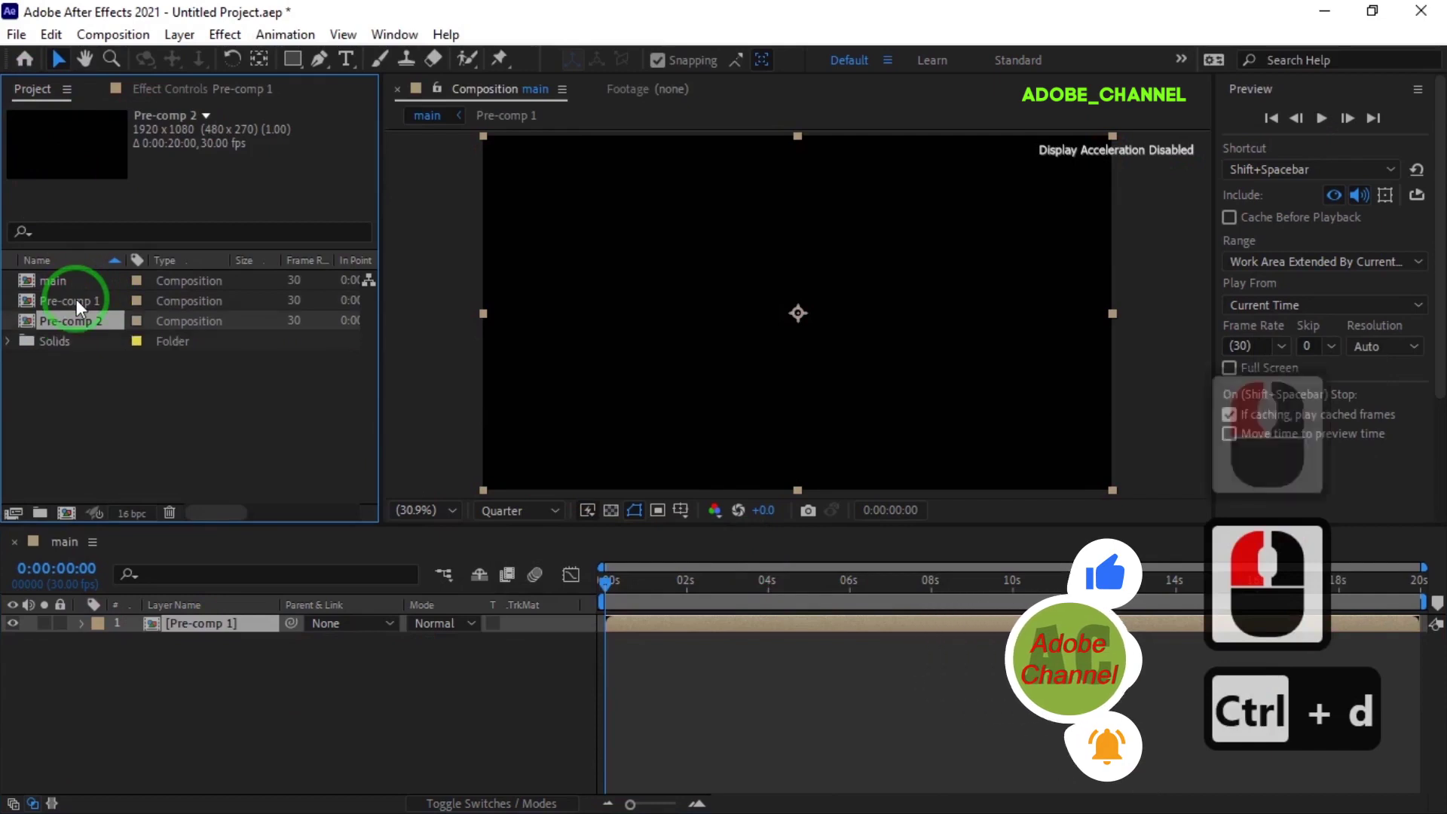
Set Pre-comp 1 to Add blending and flip Pre-comp 2 horizontally
{"action": "left_click", "coordinate": [122, 686]}
{"action": "left_click", "coordinate": [477, 634]}
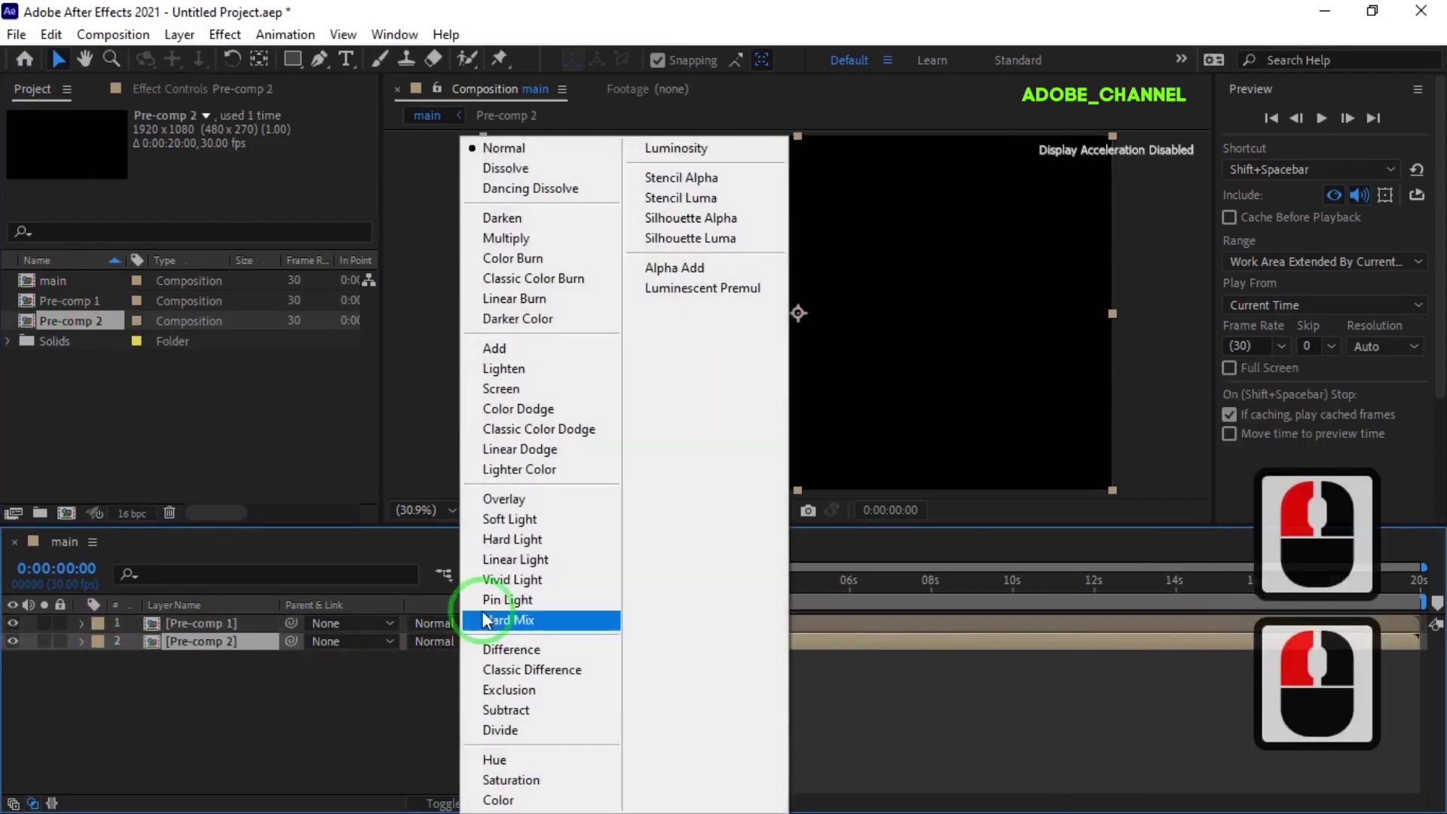
{"action": "left_click", "coordinate": [480, 380]}
{"action": "right_click", "coordinate": [217, 649]}
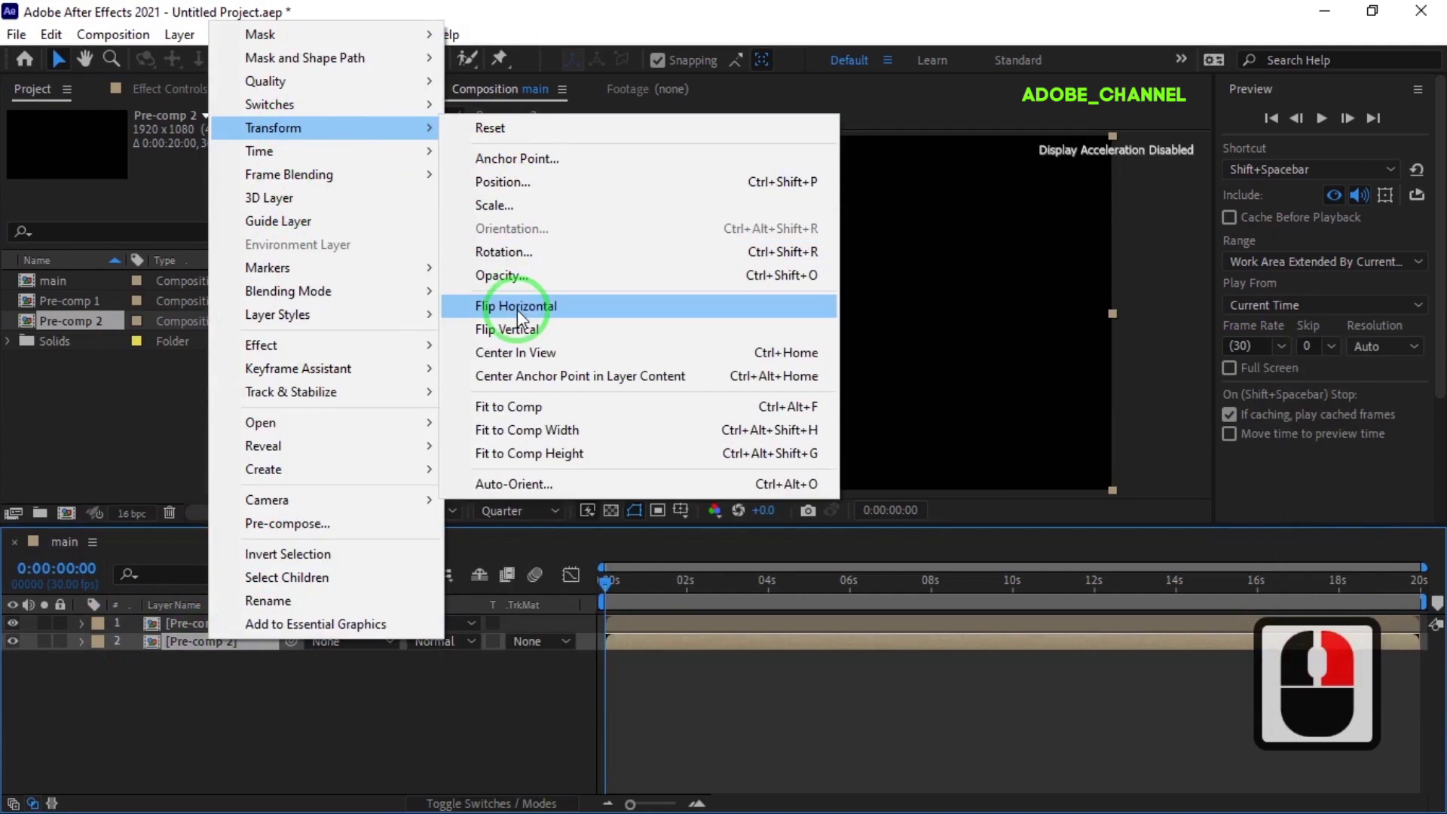
{"action": "left_click", "coordinate": [525, 320]}
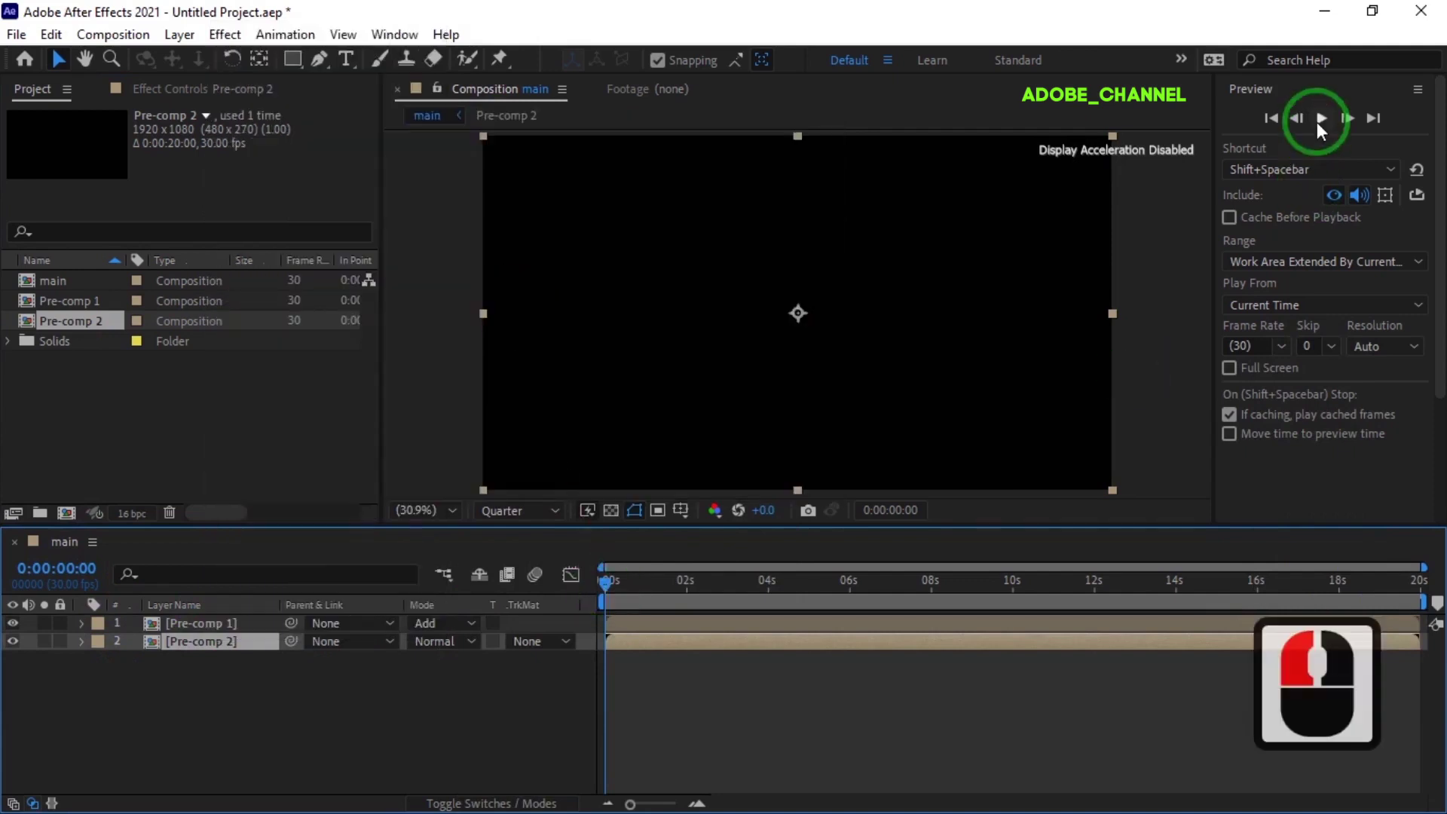
{"action": "left_click", "coordinate": [1326, 130]}
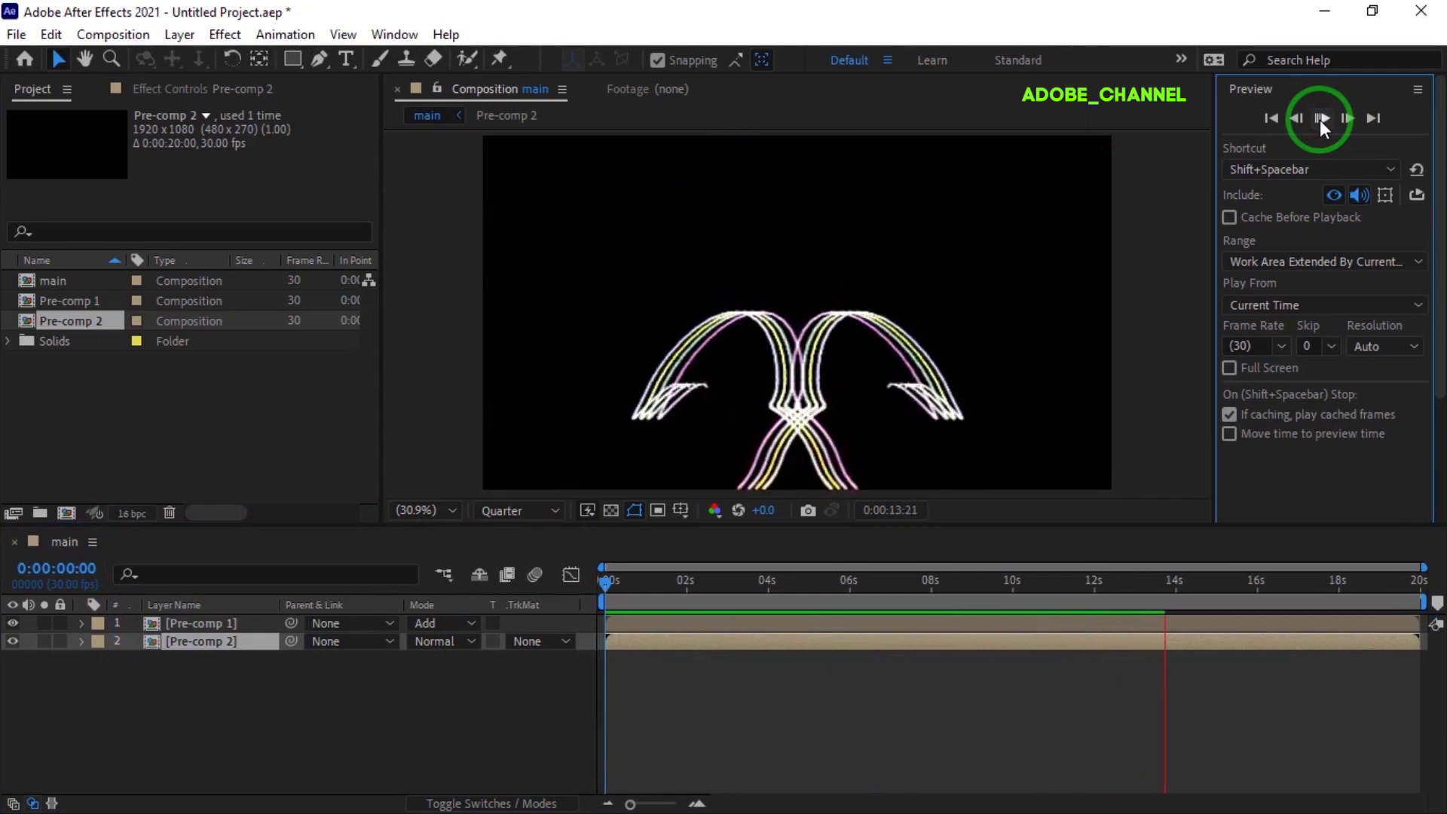
{"action": "left_click", "coordinate": [1328, 131]}
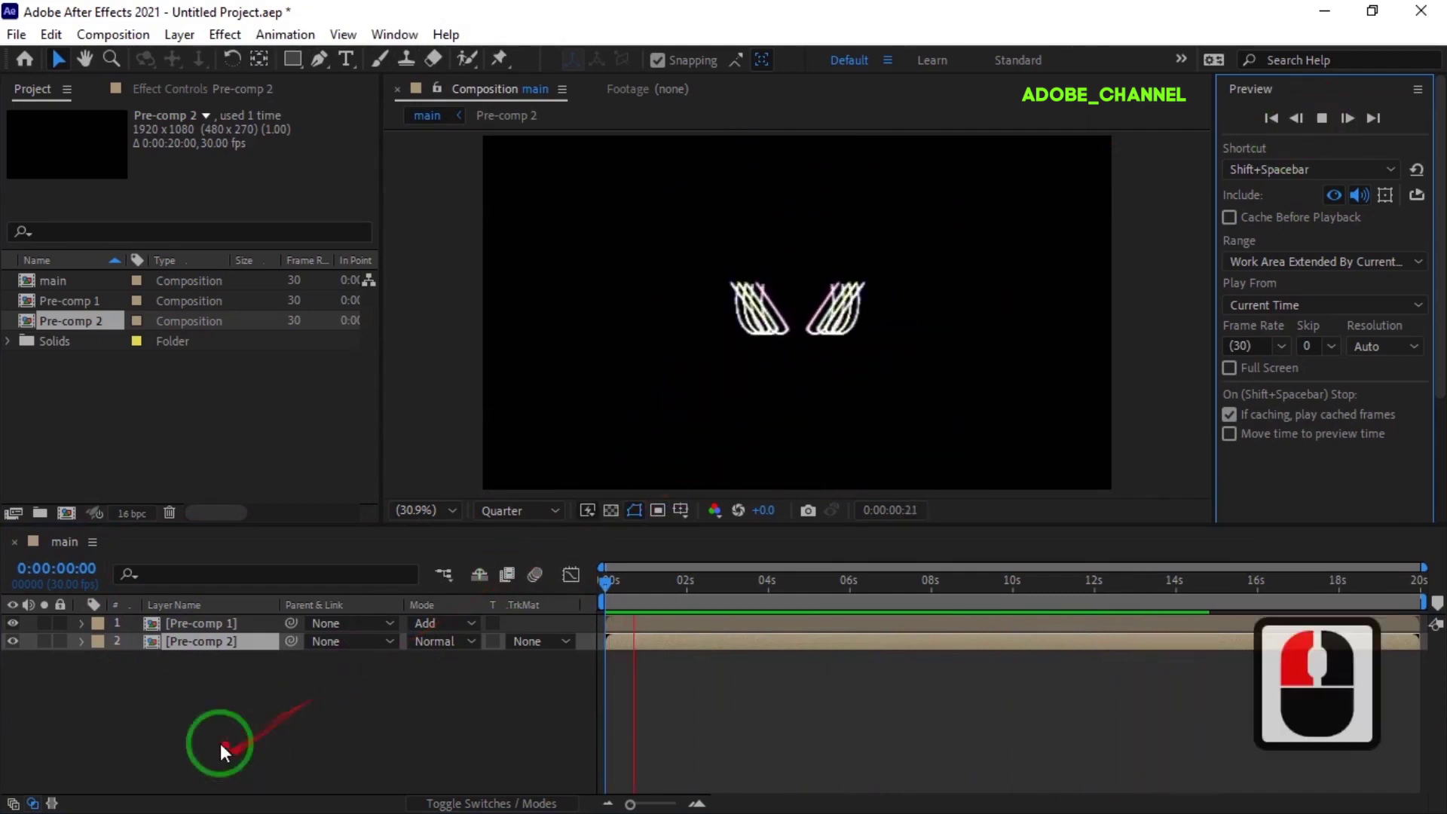
{"action": "left_click", "coordinate": [1329, 134]}
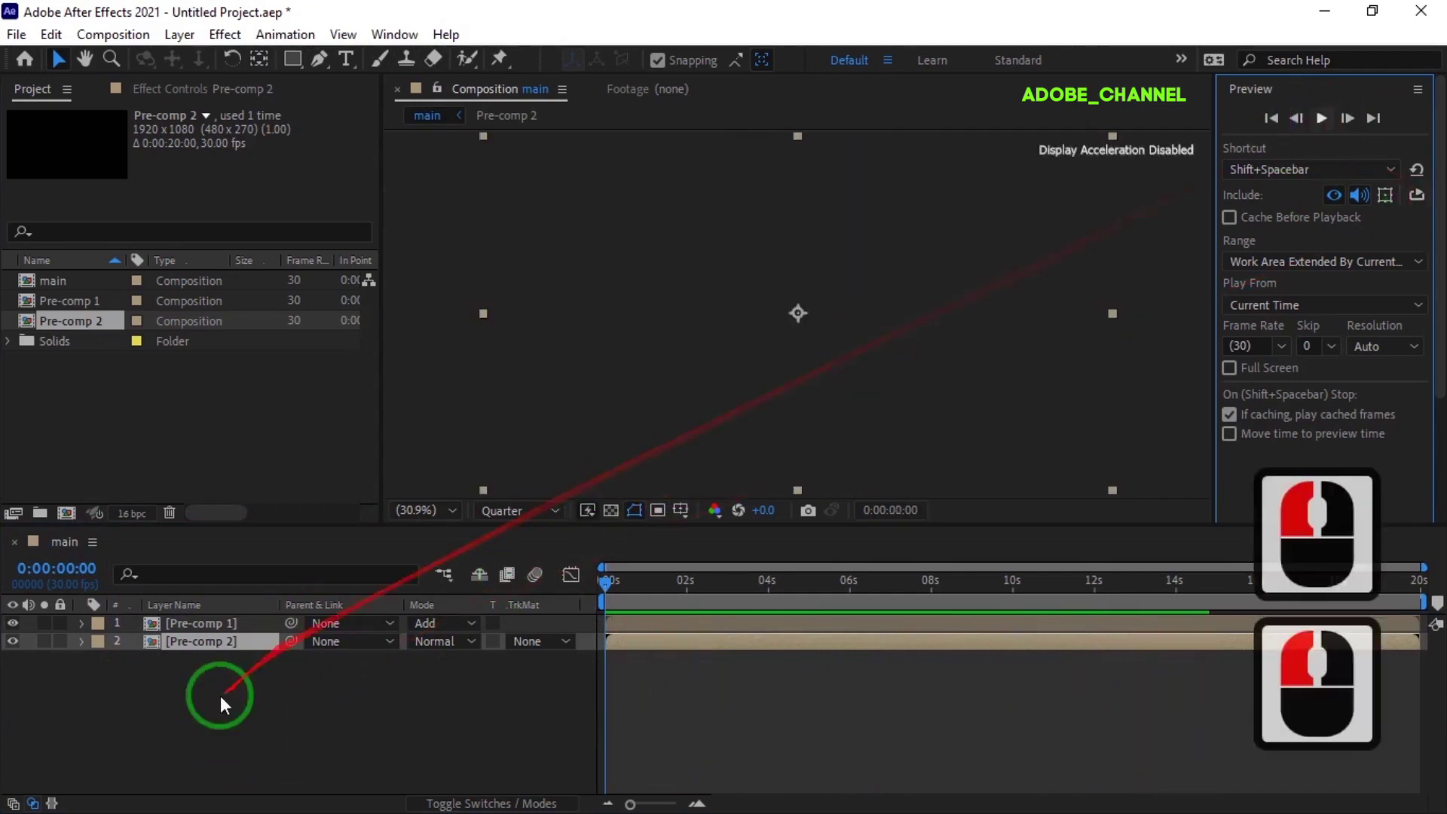
Create a full-frame dark blue solid named 'bg' placed between Pre-comp 1 and Pre-comp 2
{"action": "right_click", "coordinate": [242, 701]}
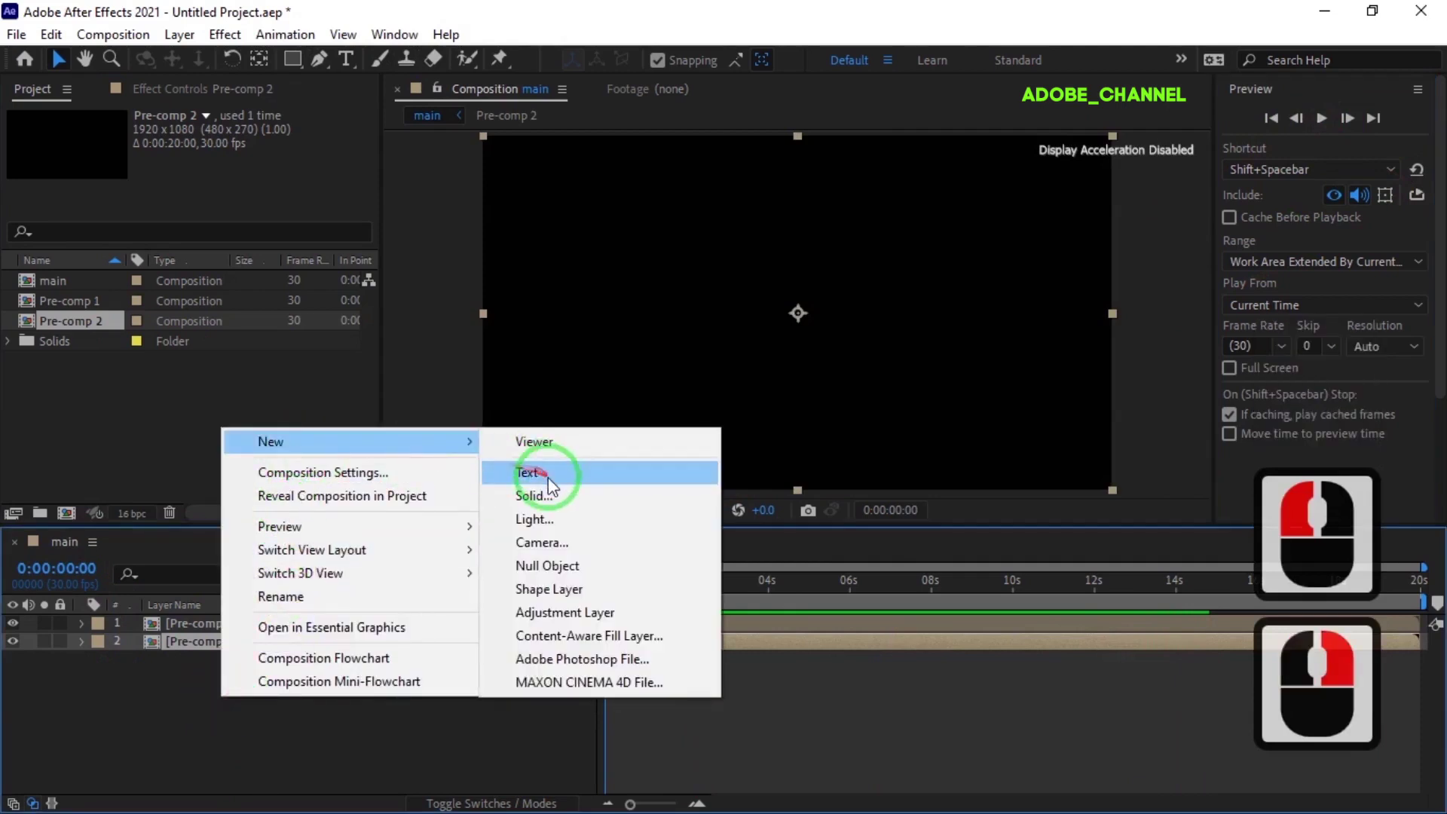
{"action": "left_click", "coordinate": [558, 505]}
{"action": "type", "text": "b"}
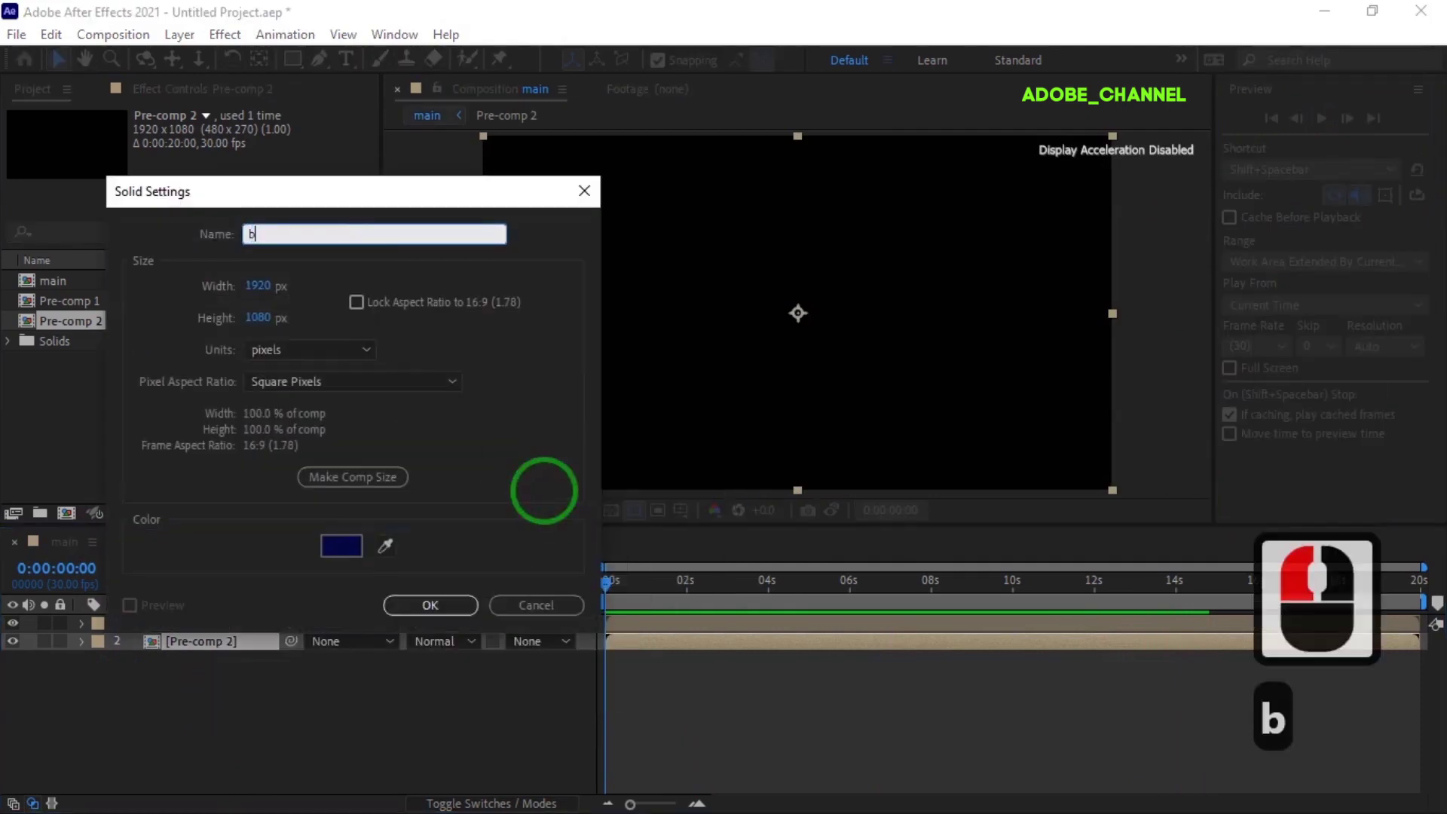
{"action": "type", "text": "g"}
{"action": "left_click", "coordinate": [437, 610]}
{"action": "left_click", "coordinate": [1336, 127]}
{"action": "left_click", "coordinate": [1339, 130]}
{"action": "left_click", "coordinate": [1333, 153]}
{"action": "left_click", "coordinate": [1203, 164]}
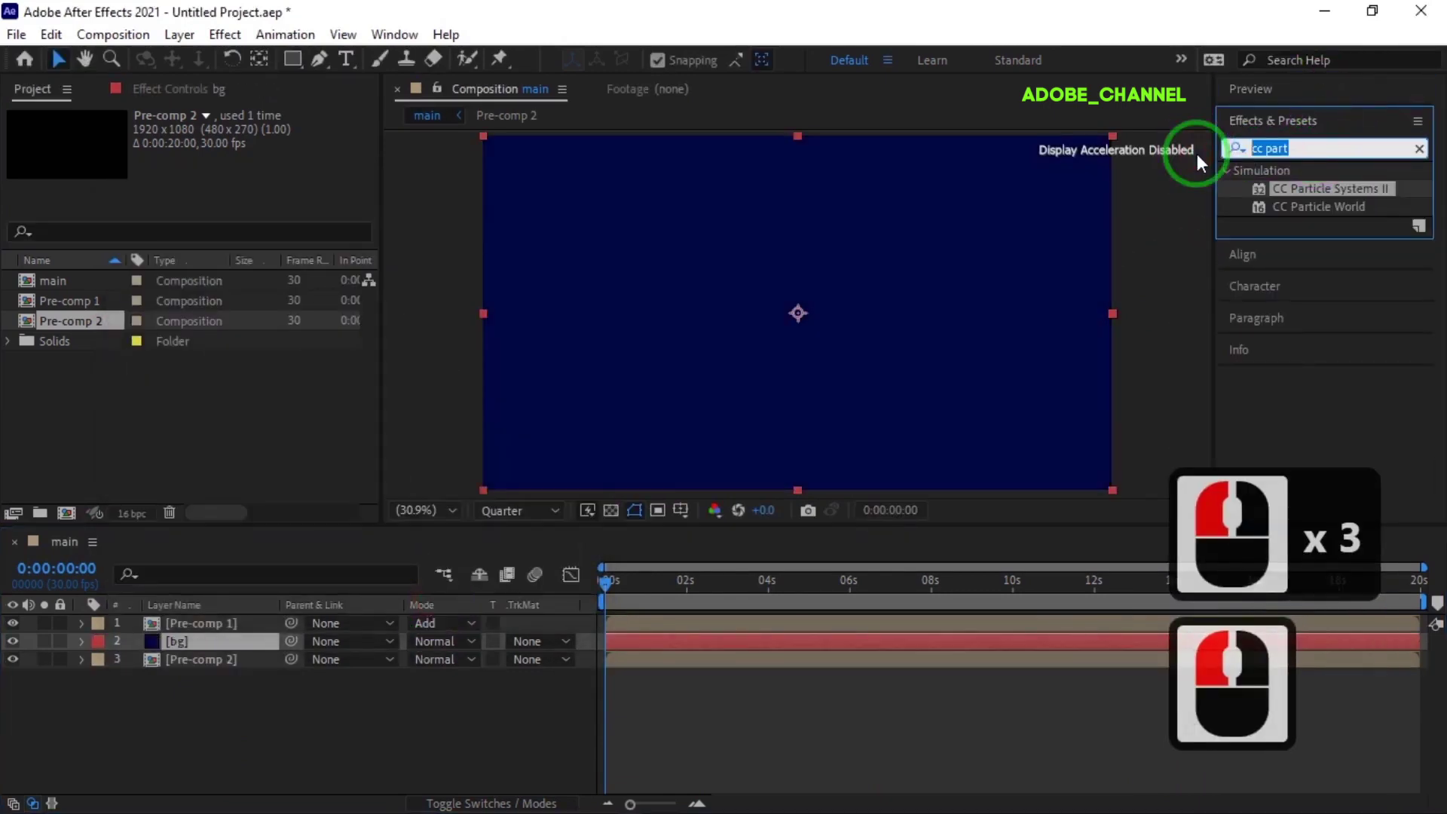
Apply Gradient Ramp to bg as a Radial Ramp, colours swapped, End of Ramp 960,2632
{"action": "type", "text": "rap"}
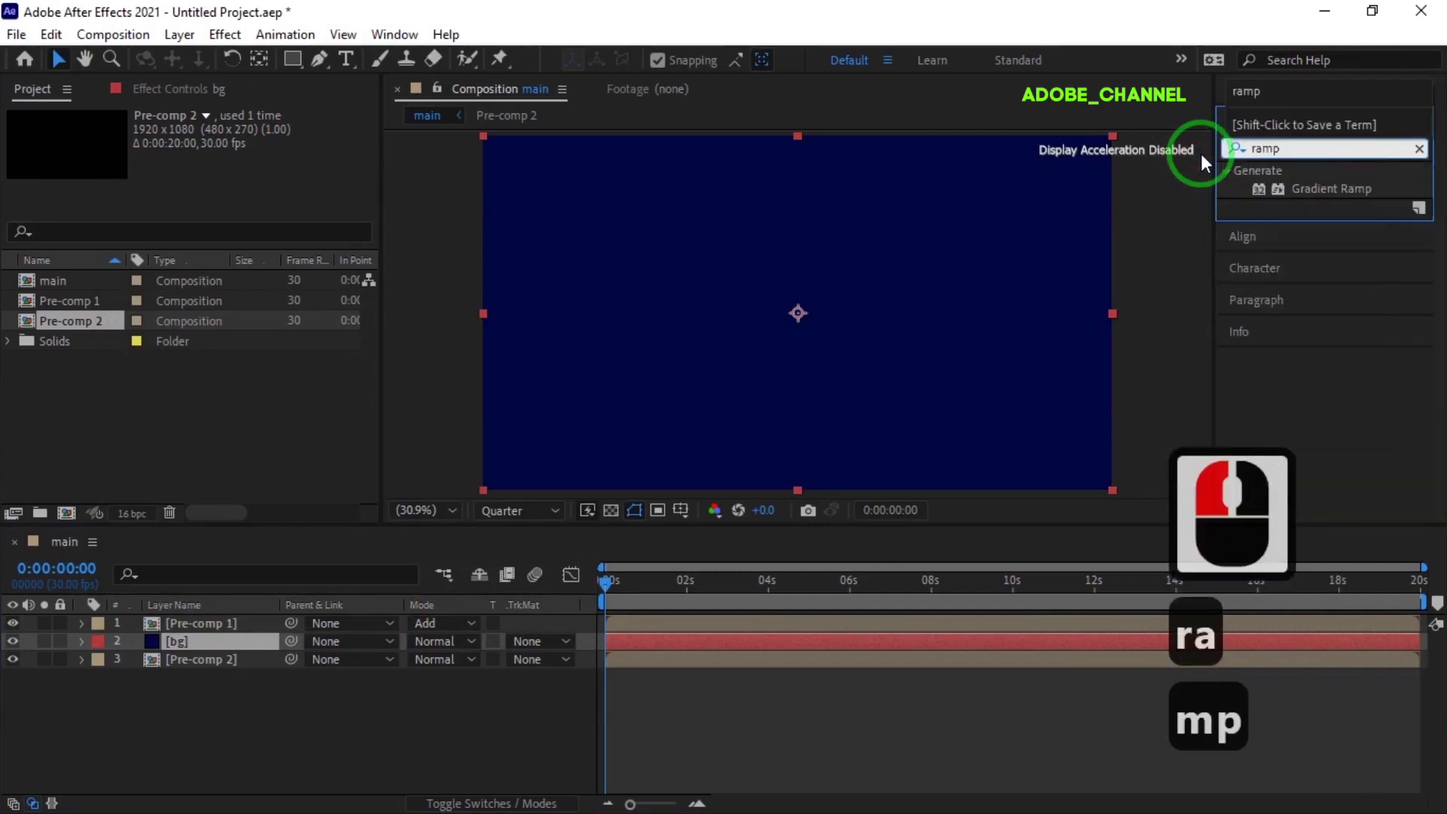
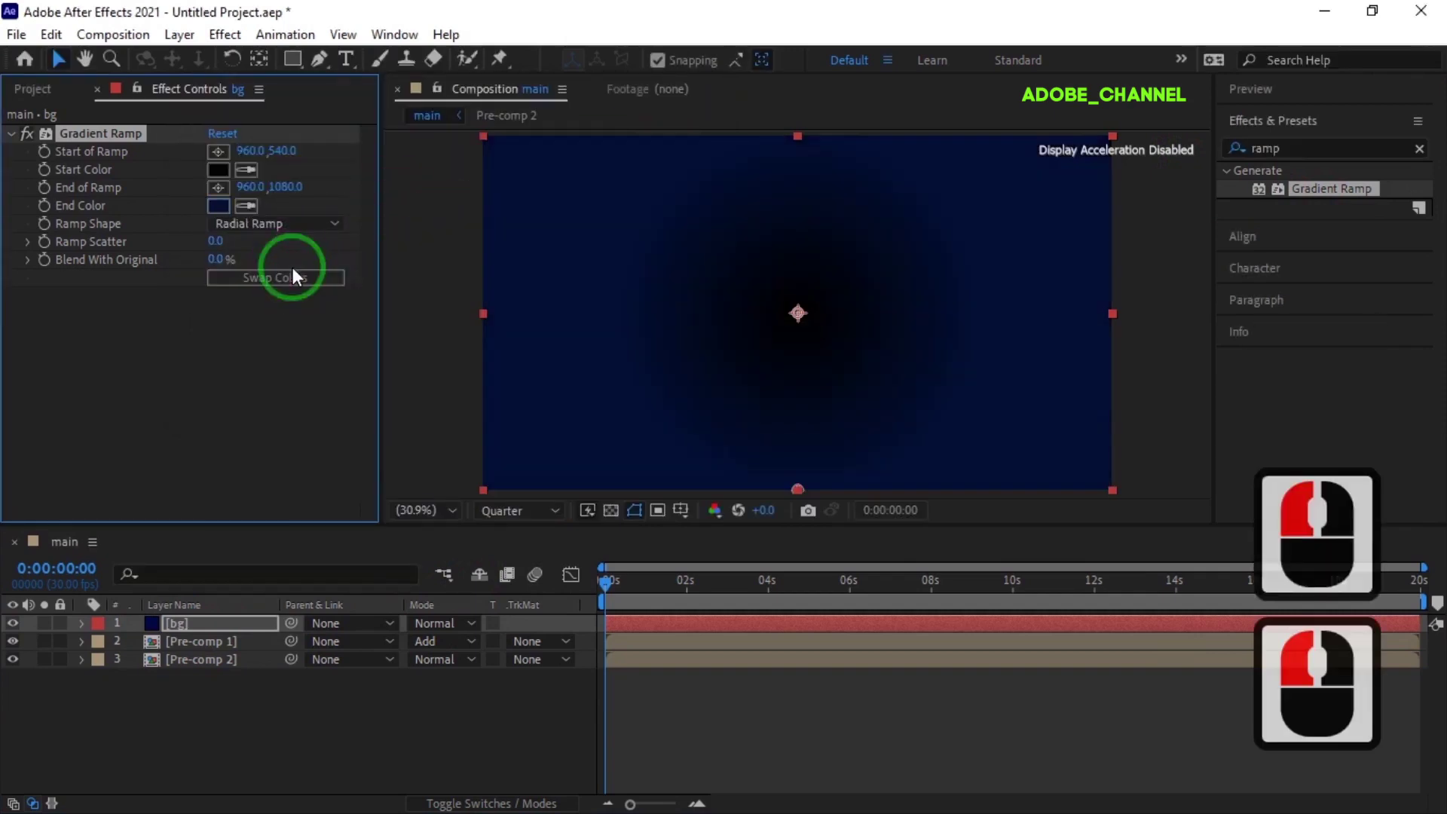
{"action": "left_click", "coordinate": [288, 291]}
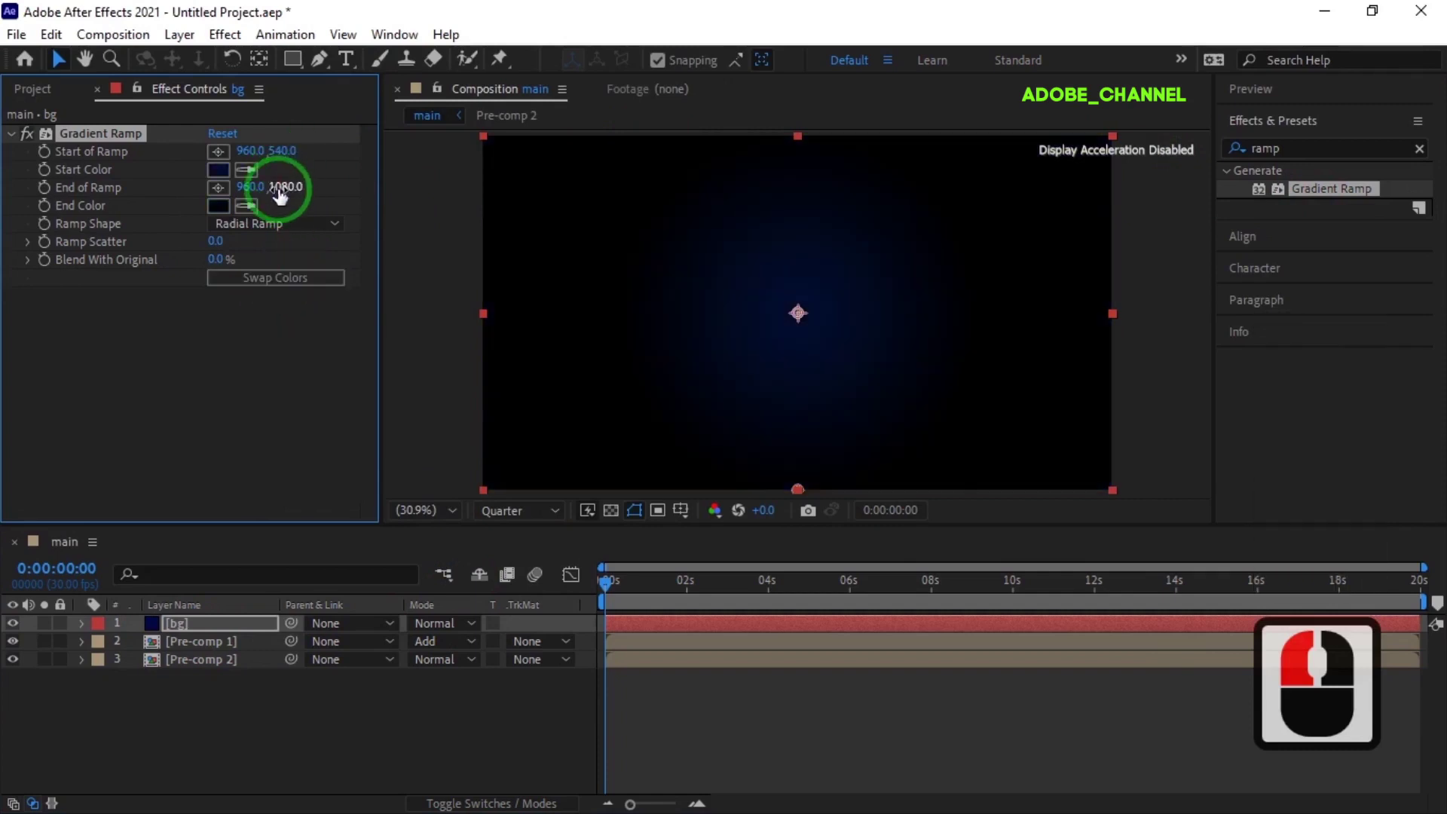
{"action": "left_click", "coordinate": [1188, 194]}
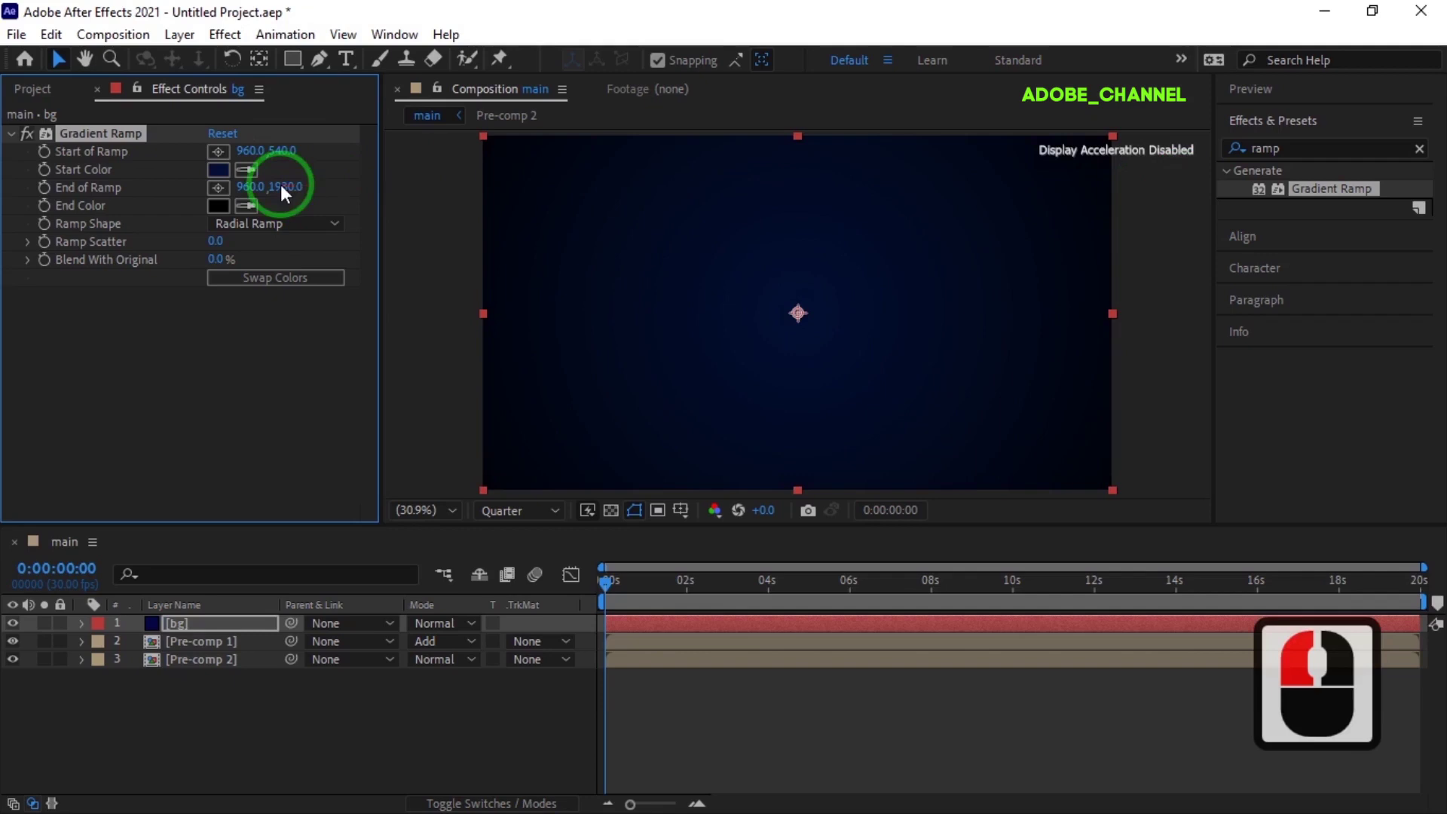
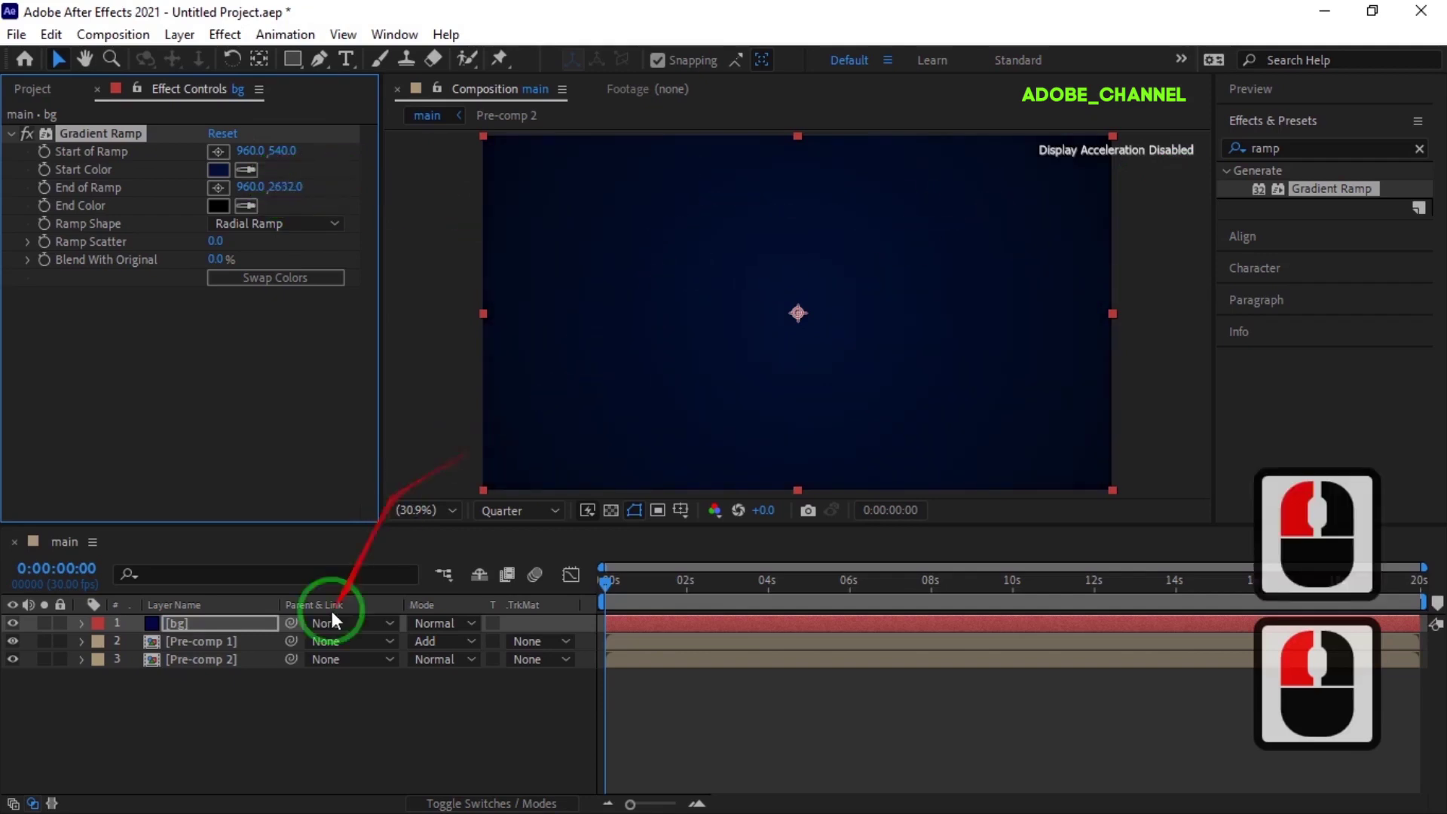
Move bg beneath both pre-comps and play the streaks over the gradient
{"action": "left_click", "coordinate": [214, 691]}
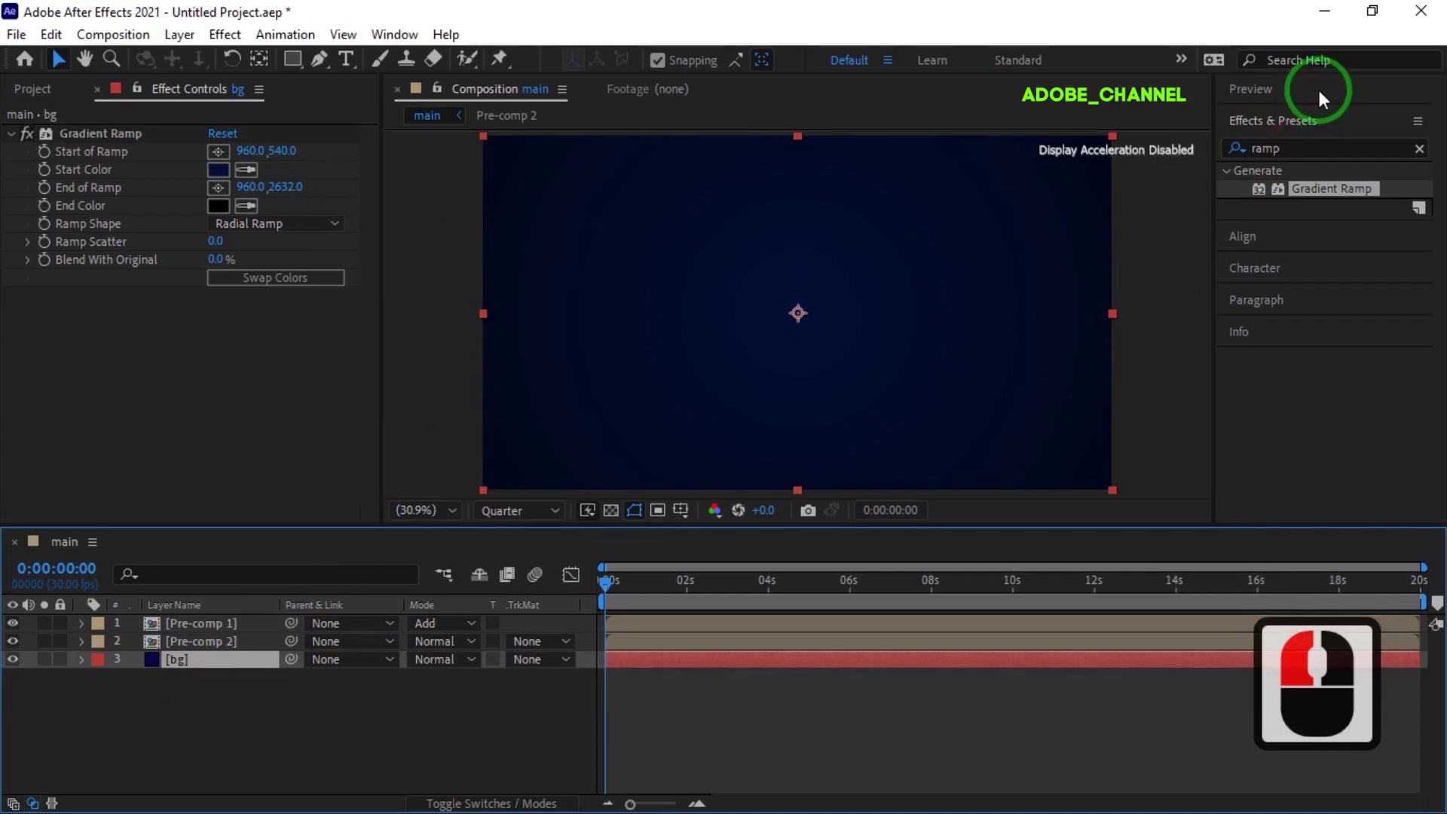
{"action": "left_click", "coordinate": [1326, 100]}
{"action": "left_click", "coordinate": [1328, 131]}
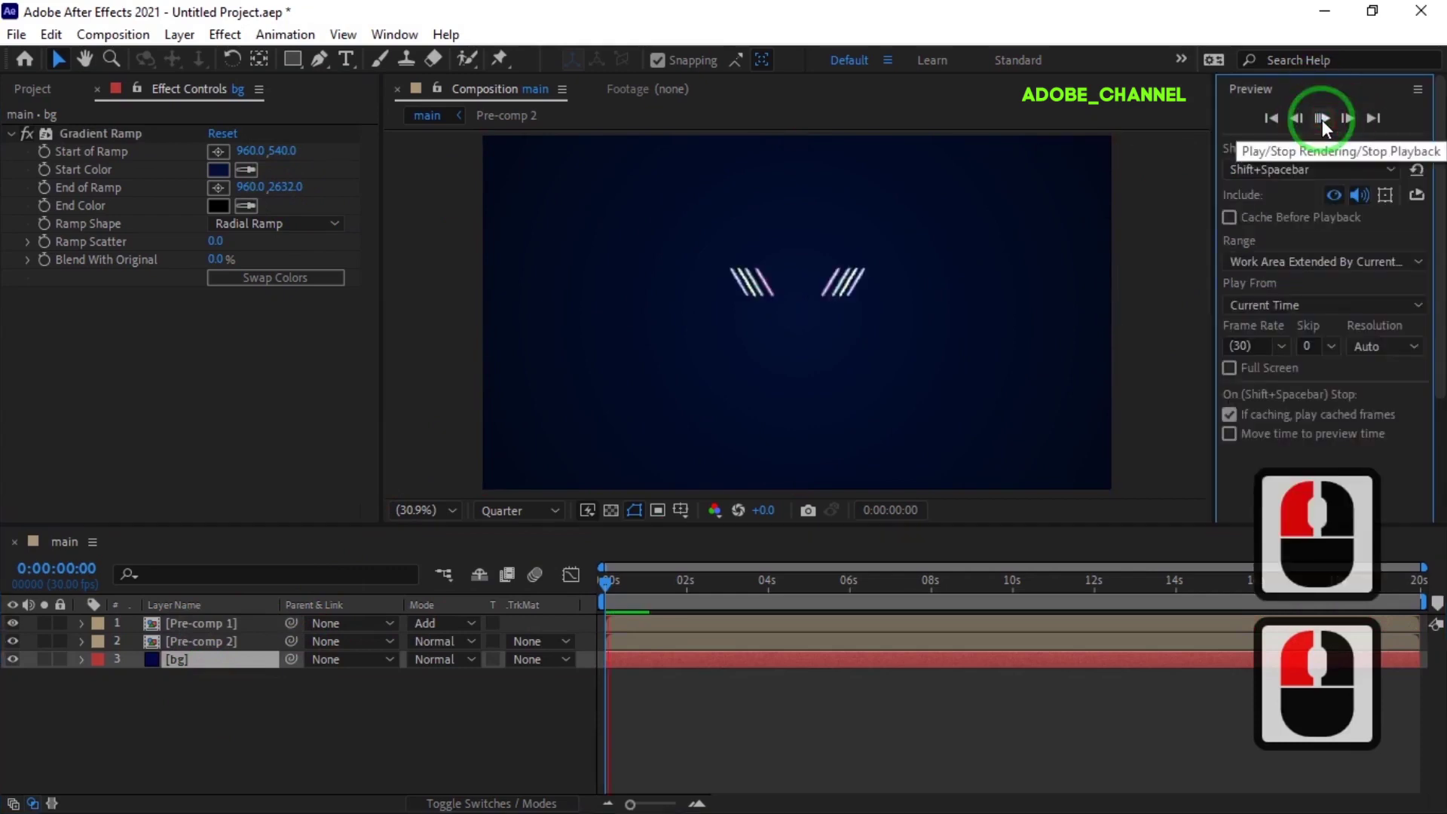